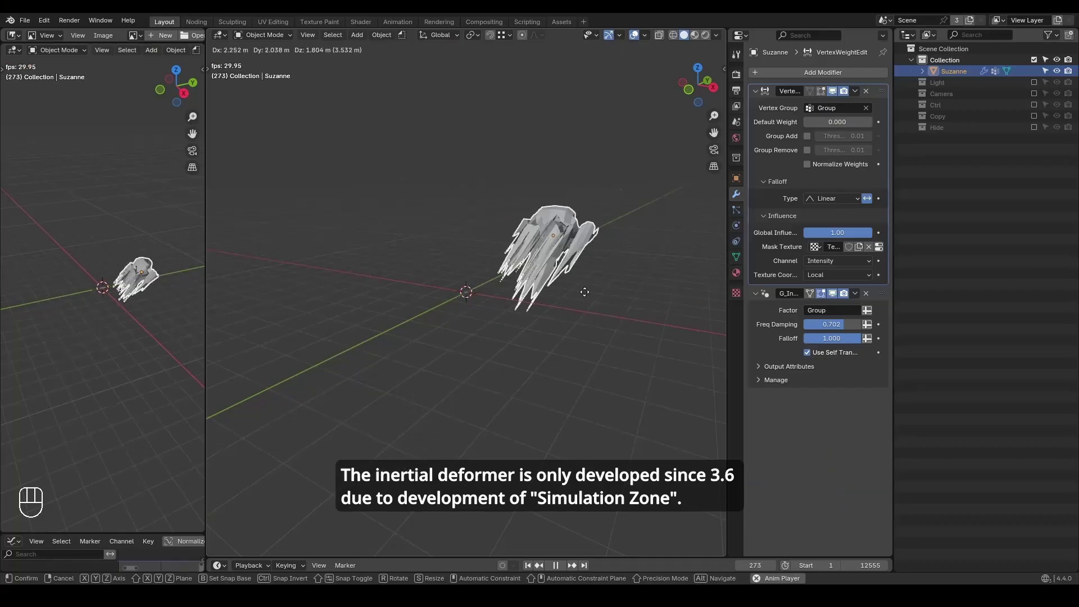
Step: Play back the inertial deformer dragging the Suzanne monkey mesh in the viewport
{"action": "left_click", "coordinate": [844, 327]}
{"action": "key", "text": "g"}
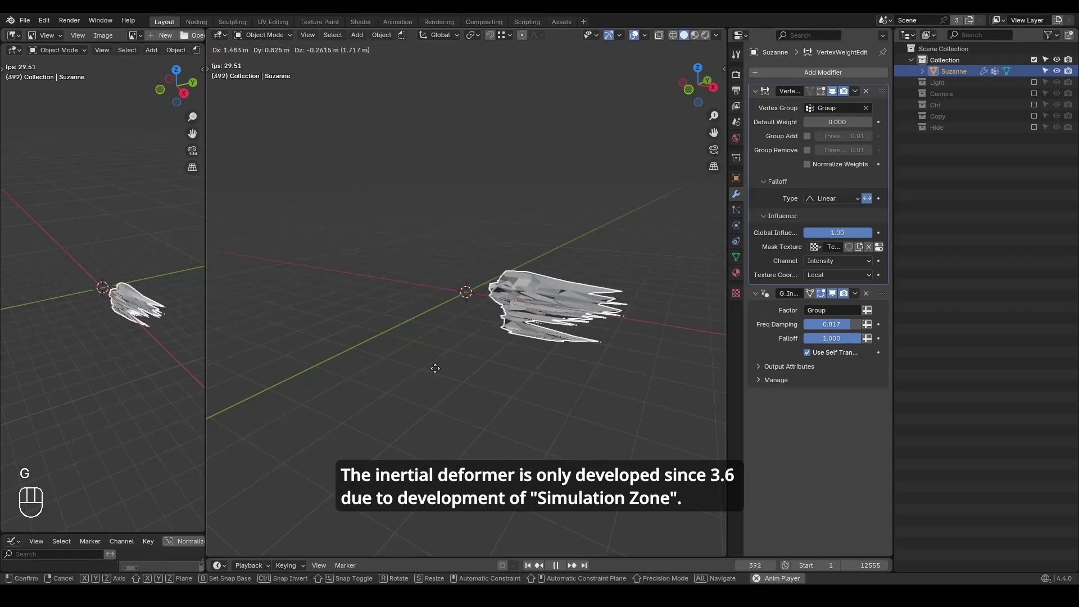
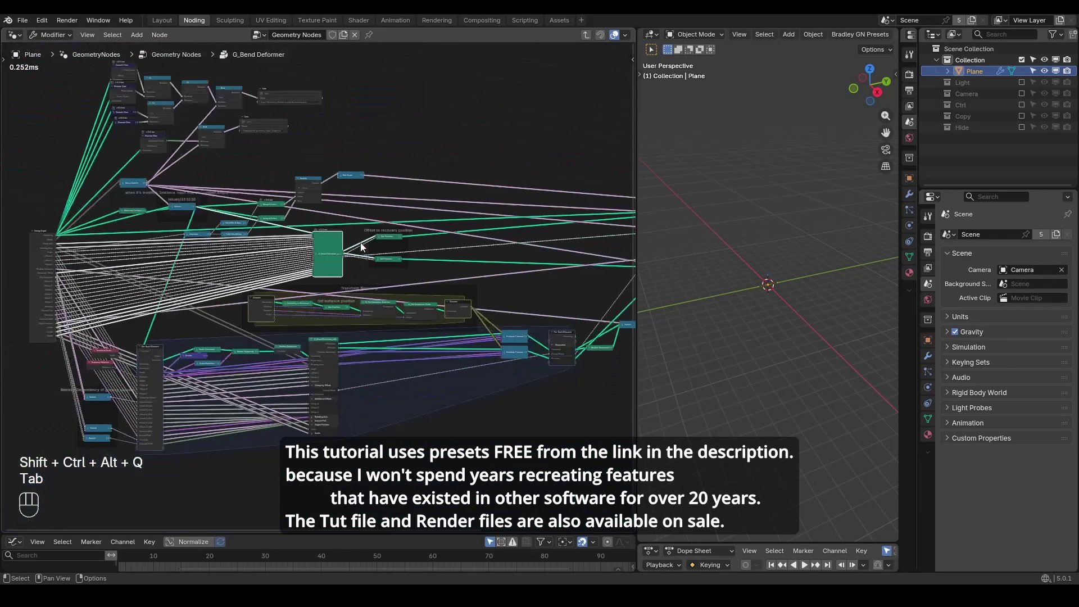
Step: Enter the nested G_Bend Deformer_unit group from inside the bend deformer tree
{"action": "left_click", "coordinate": [367, 245]}
{"action": "left_click", "coordinate": [311, 258]}
{"action": "key", "text": "Tab"}
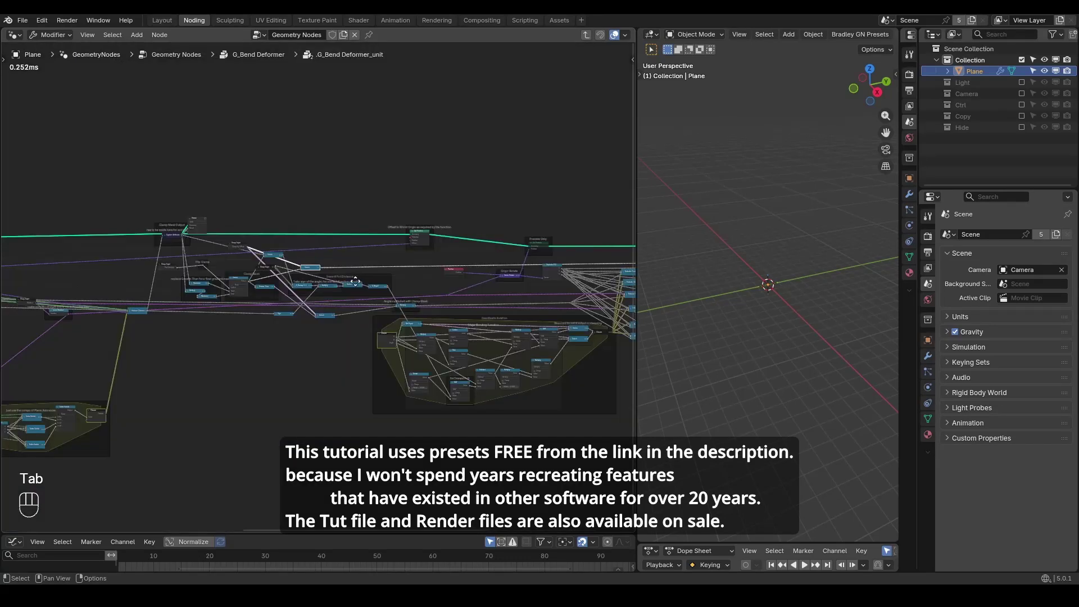
{"action": "left_click", "coordinate": [161, 283]}
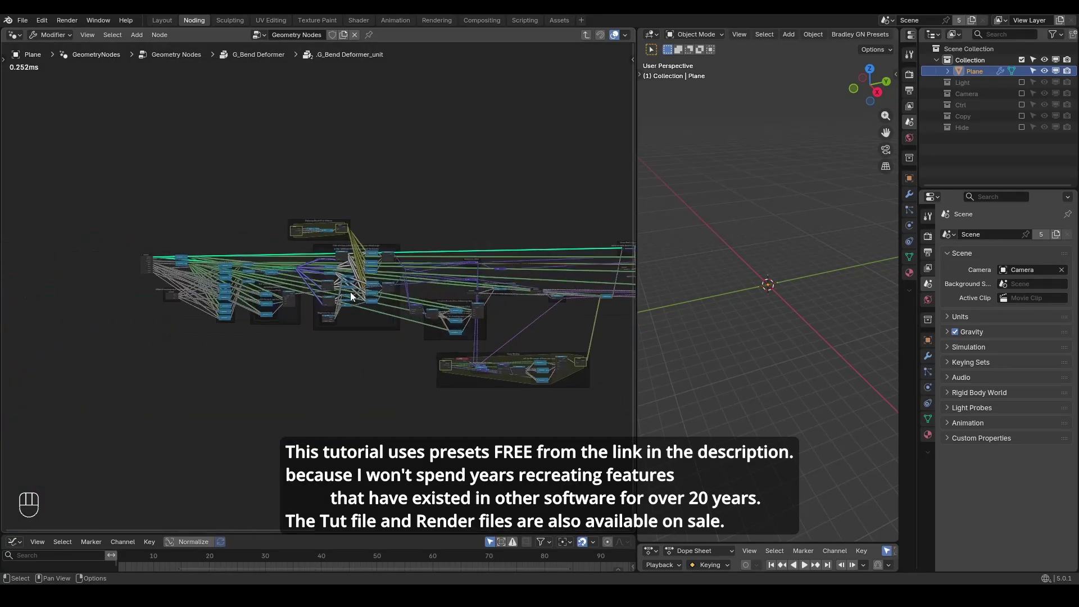
{"action": "left_click", "coordinate": [160, 272]}
{"action": "left_click", "coordinate": [376, 295]}
Step: Pan and zoom across the unit group's node network, ending on the presets notice
{"action": "left_click", "coordinate": [538, 250]}
{"action": "left_click", "coordinate": [328, 199]}
{"action": "left_click_drag", "start_coordinate": [575, 185], "coordinate": [259, 191]}
{"action": "left_click", "coordinate": [492, 208]}
{"action": "left_click", "coordinate": [417, 177]}
{"action": "left_click", "coordinate": [437, 171]}
{"action": "left_click", "coordinate": [410, 178]}
{"action": "left_click", "coordinate": [387, 162]}
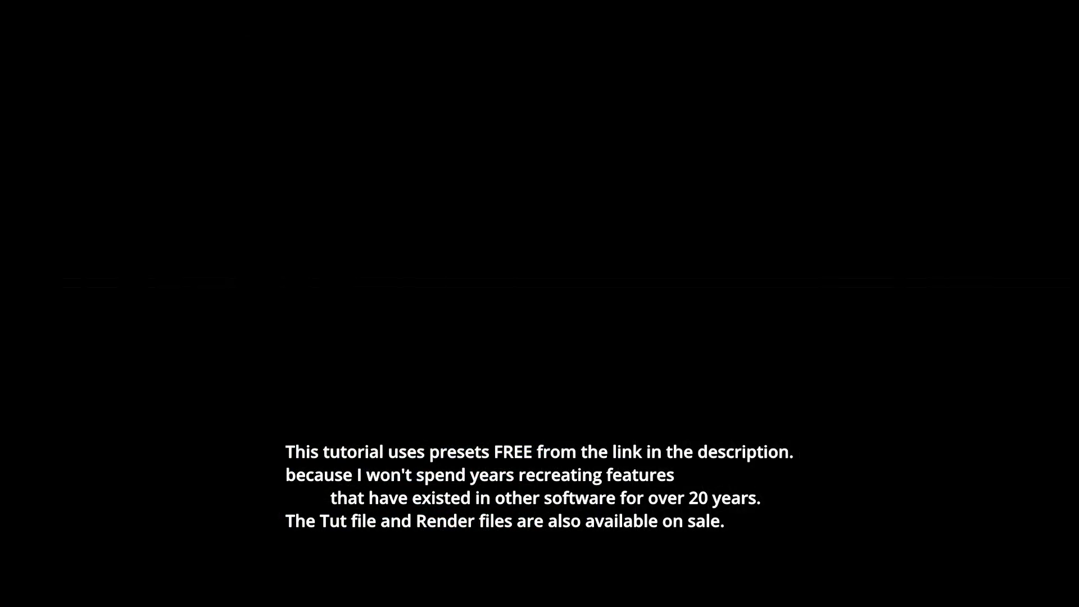
Step: Add a plane and give it a new Geometry Nodes tree
{"action": "key", "text": "ctrl+shift+alt+q"}
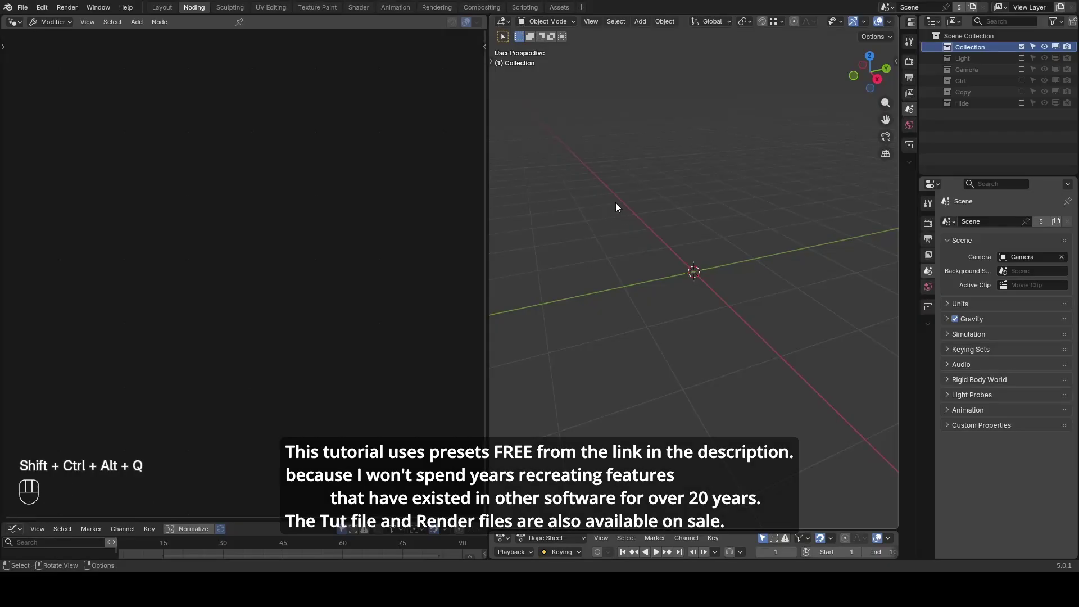
{"action": "key", "text": "shift+a"}
{"action": "left_click", "coordinate": [221, 23]}
{"action": "left_click", "coordinate": [182, 184]}
Step: Insert the G_Curve Linear preset feeding Group Output, uncentered, along Z with length 4 m
{"action": "key", "text": "x"}
{"action": "key", "text": "ctrl+a"}
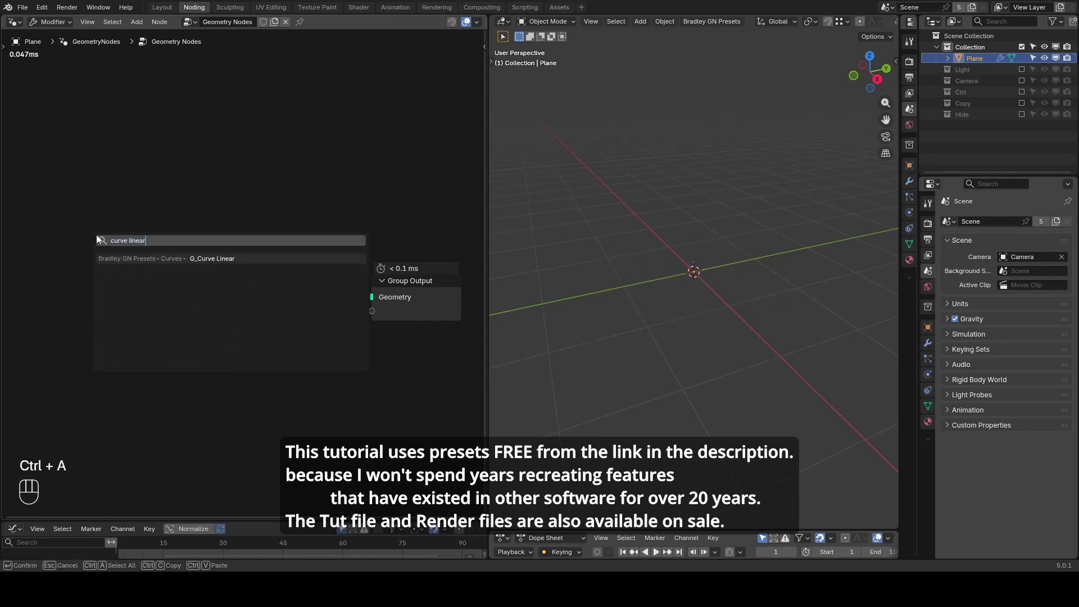
{"action": "left_click", "coordinate": [98, 236]}
{"action": "left_click", "coordinate": [133, 243]}
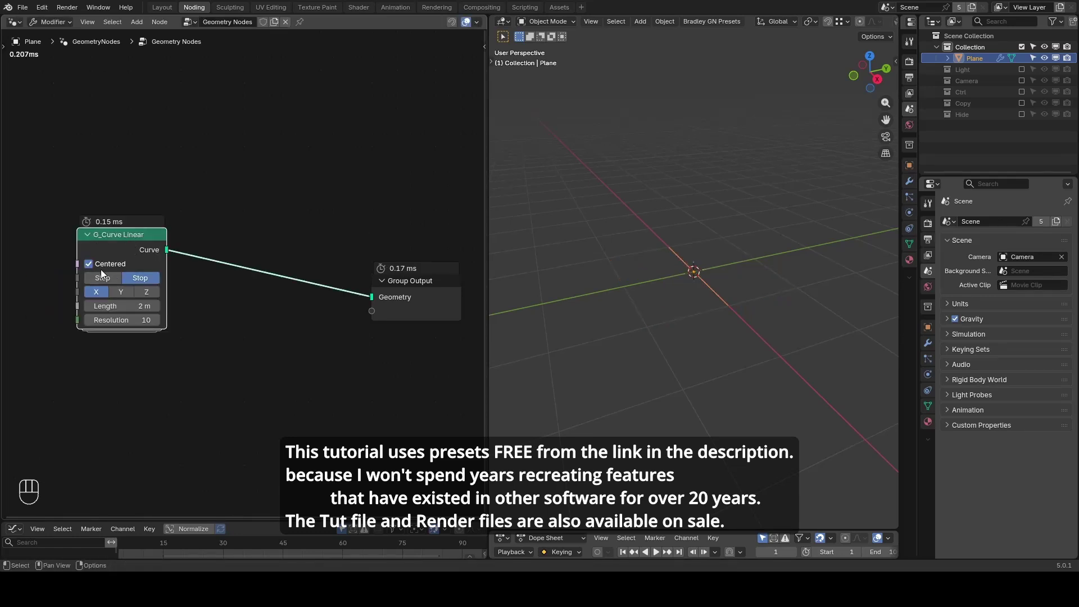
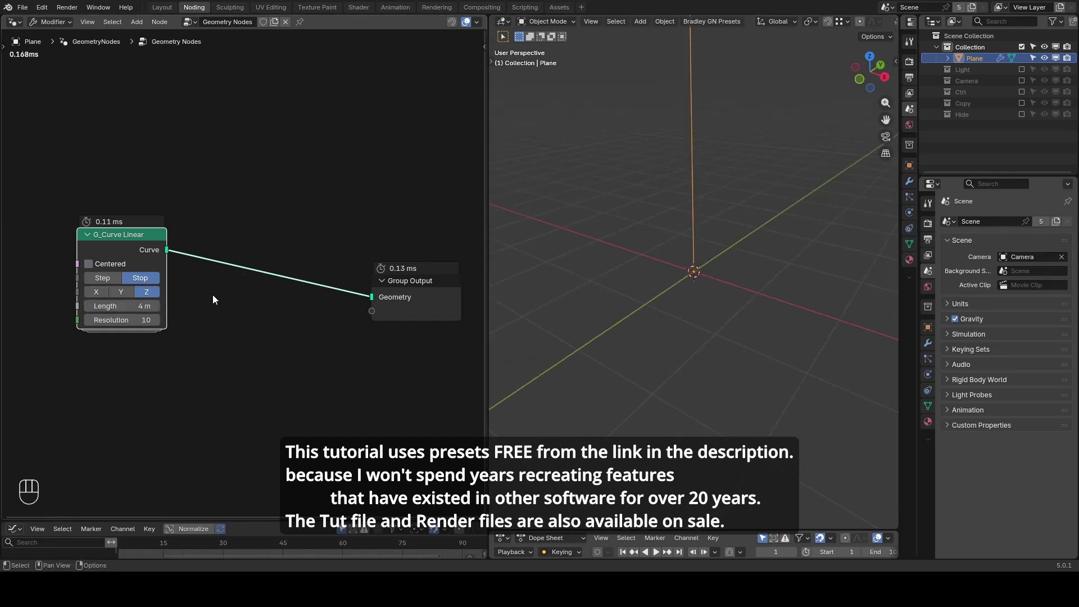
{"action": "key", "text": "ctrl+shift+alt+w"}
{"action": "key", "text": "ctrl+shift+alt+q"}
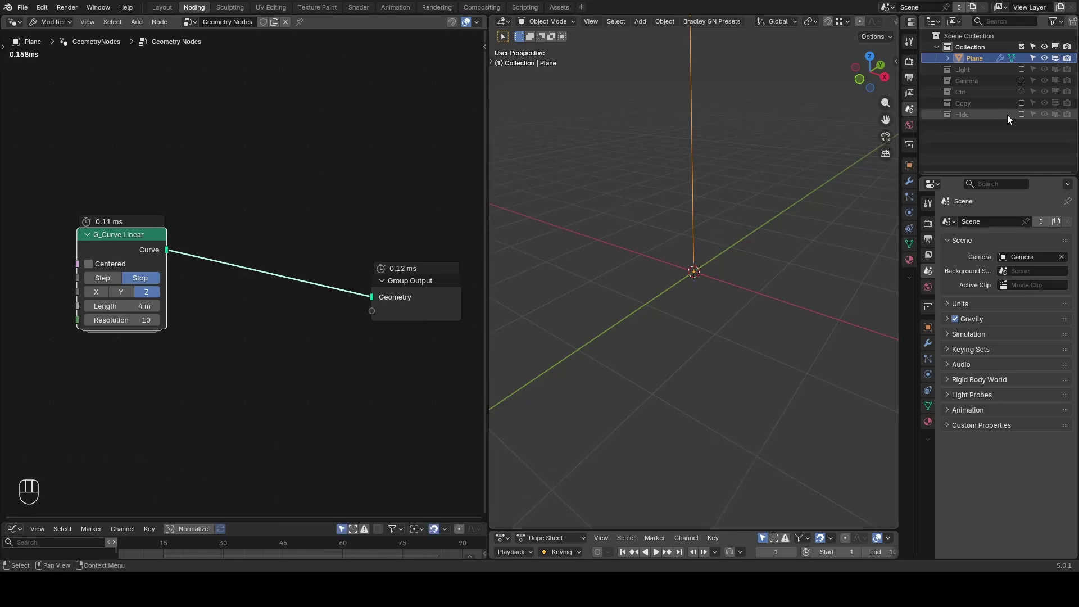
Step: Unhide the Hide collection, select Leaf Geometry and frame the nine-leaf textured plane in view
{"action": "left_click", "coordinate": [1025, 116]}
{"action": "left_click", "coordinate": [1026, 53]}
{"action": "left_click", "coordinate": [702, 276]}
{"action": "key", "text": "z"}
{"action": "left_click_drag", "start_coordinate": [659, 225], "coordinate": [686, 276]}
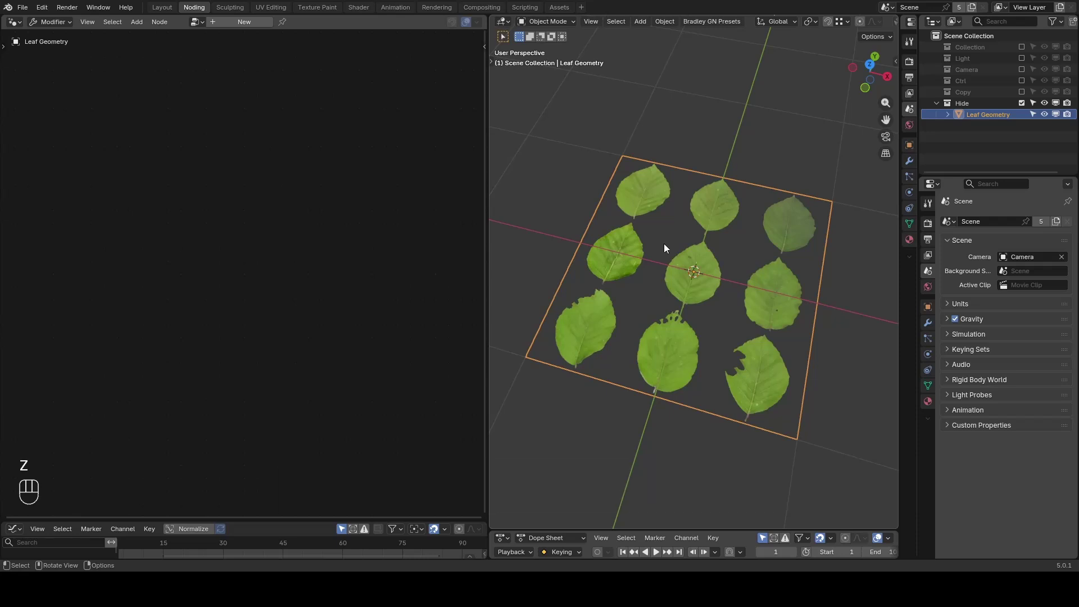
{"action": "key", "text": "Tab"}
Step: Scale and move the plane's UV island so it covers a single leaf of the texture
{"action": "key", "text": "Tab"}
{"action": "key", "text": "a"}
{"action": "key", "text": "s"}
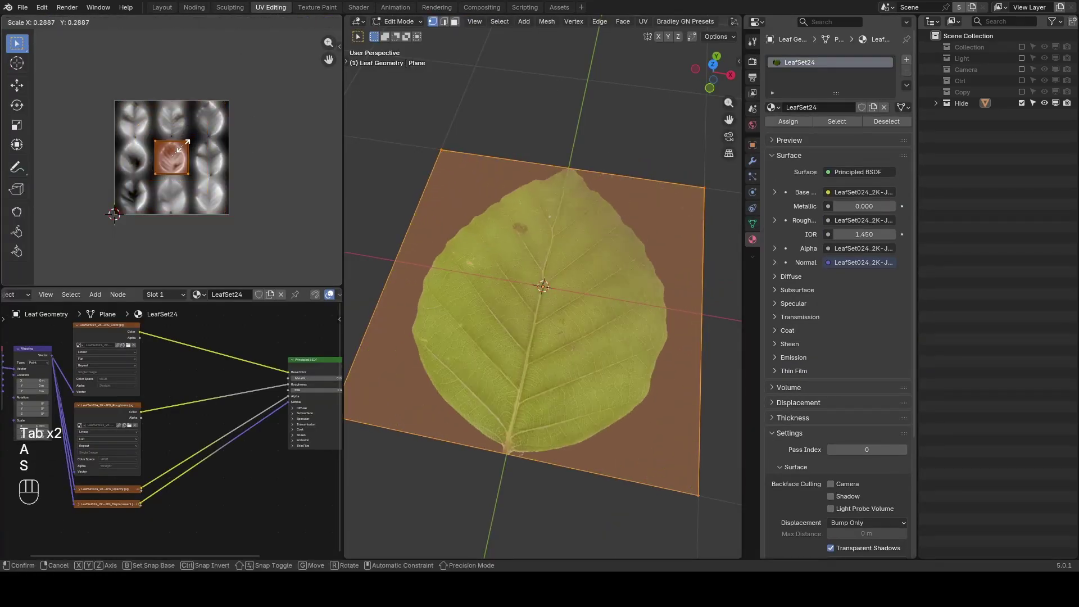
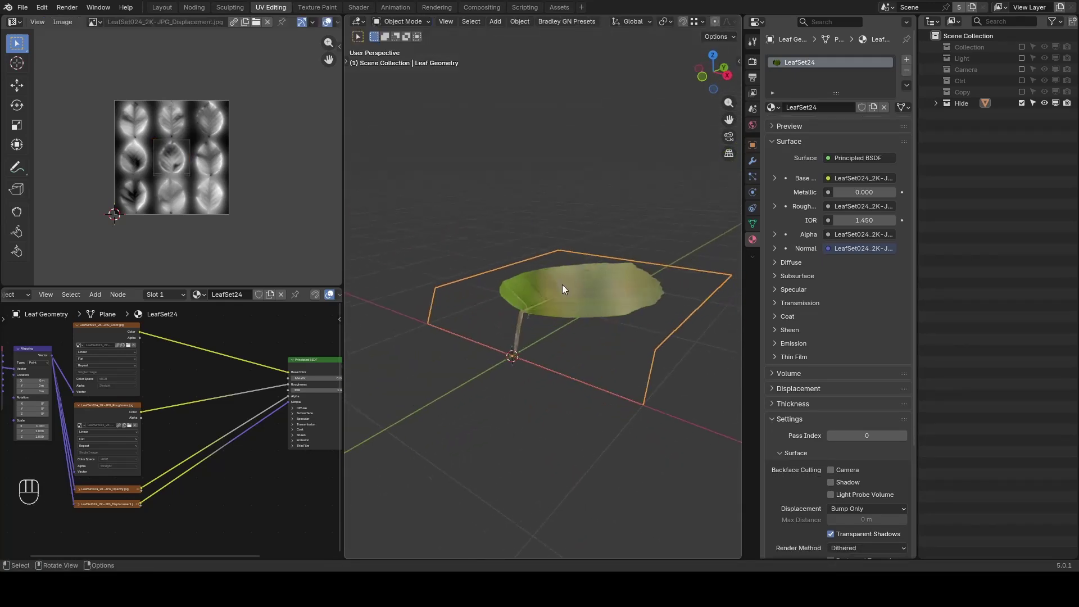
{"action": "left_click_drag", "start_coordinate": [570, 286], "coordinate": [600, 312]}
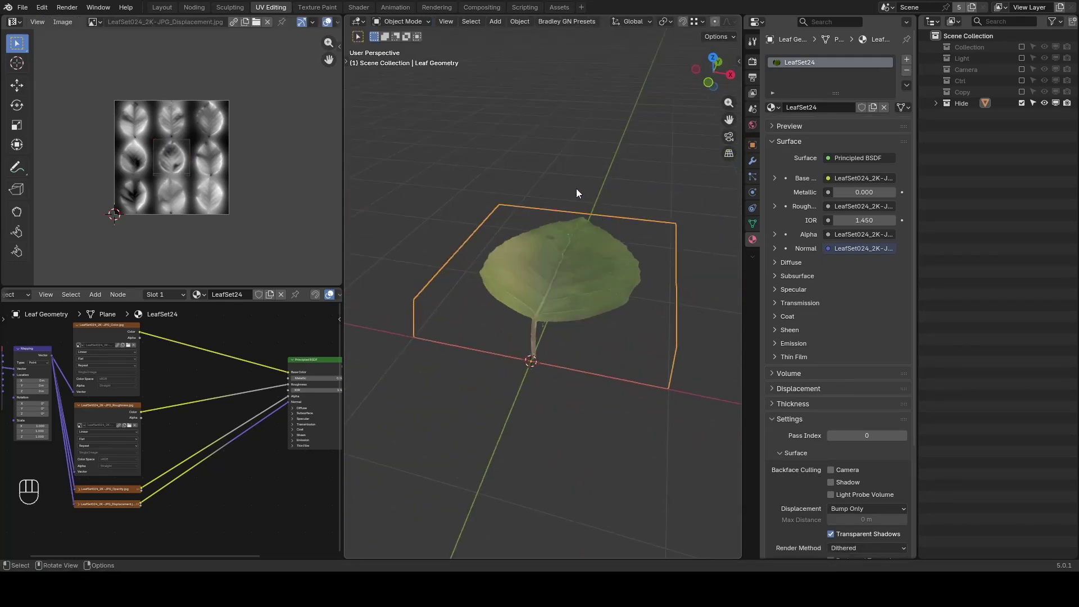
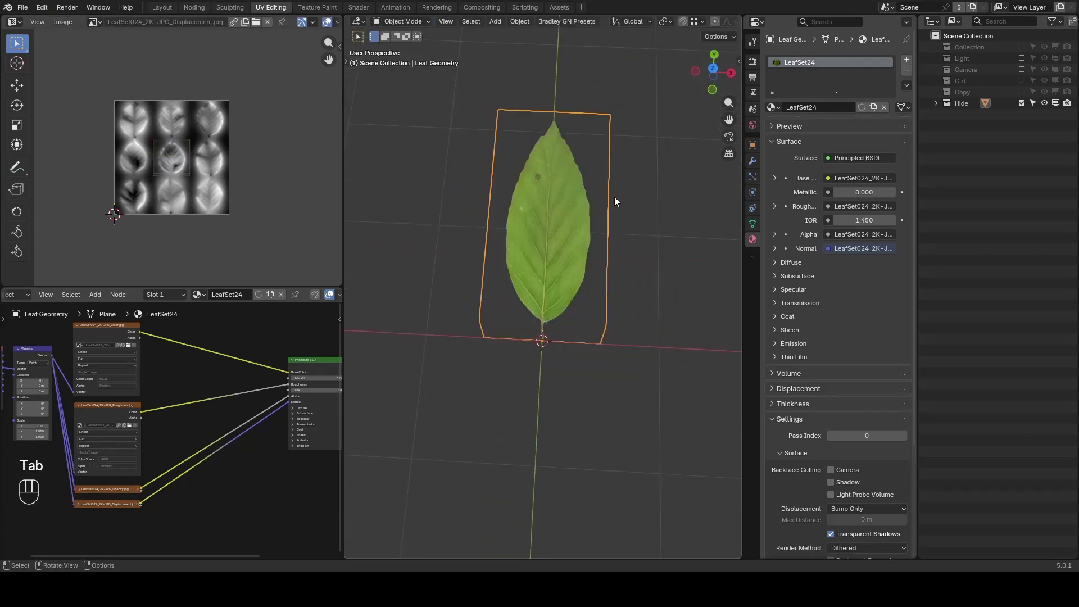
Step: Return to the Noding workspace to continue on the plane's node tree
{"action": "left_click_drag", "start_coordinate": [614, 203], "coordinate": [603, 186]}
{"action": "left_click_drag", "start_coordinate": [602, 186], "coordinate": [935, 107]}
{"action": "left_click_drag", "start_coordinate": [935, 107], "coordinate": [376, 70]}
{"action": "left_click_drag", "start_coordinate": [1023, 48], "coordinate": [973, 61]}
{"action": "left_click_drag", "start_coordinate": [266, 20], "coordinate": [284, 25]}
Step: Reference Leaf Geometry via Object Info on the plane's tree and hide the leaf collection
{"action": "left_click", "coordinate": [304, 23]}
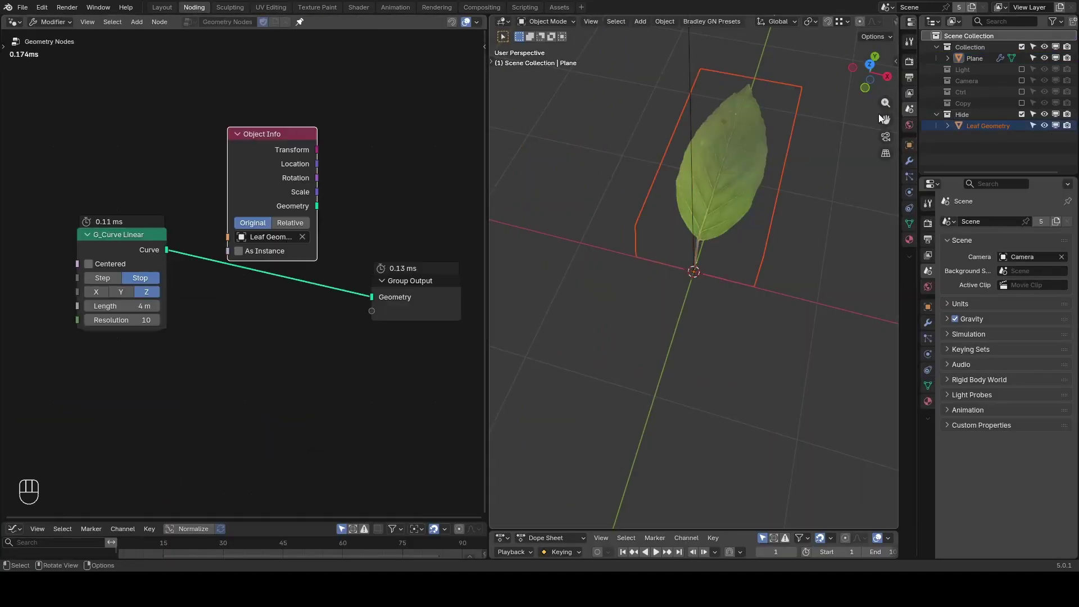
{"action": "left_click", "coordinate": [1026, 117]}
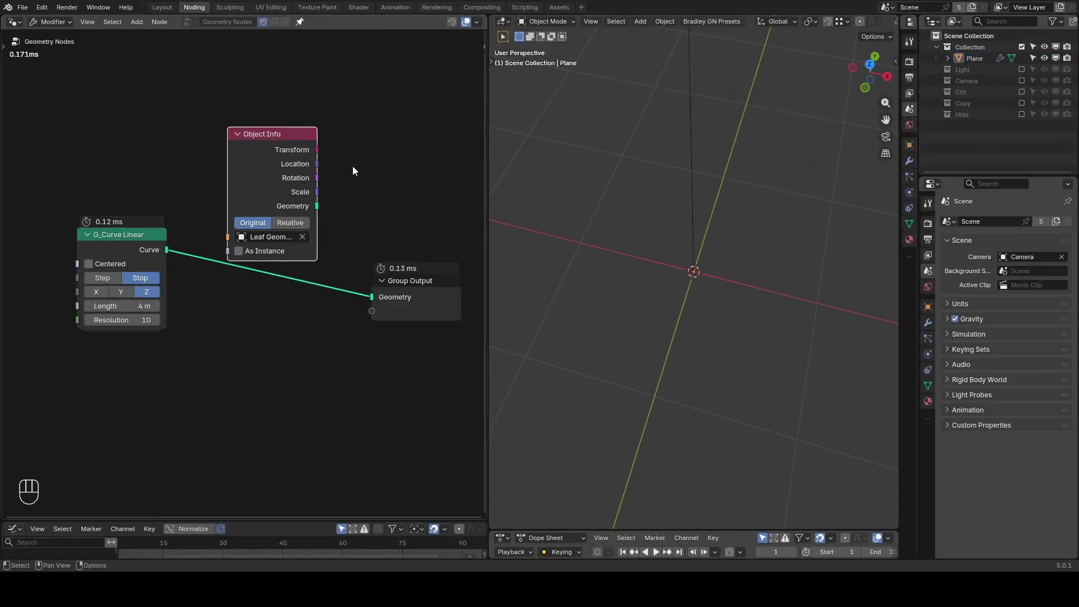
{"action": "key", "text": "ctrl+shift+alt+q"}
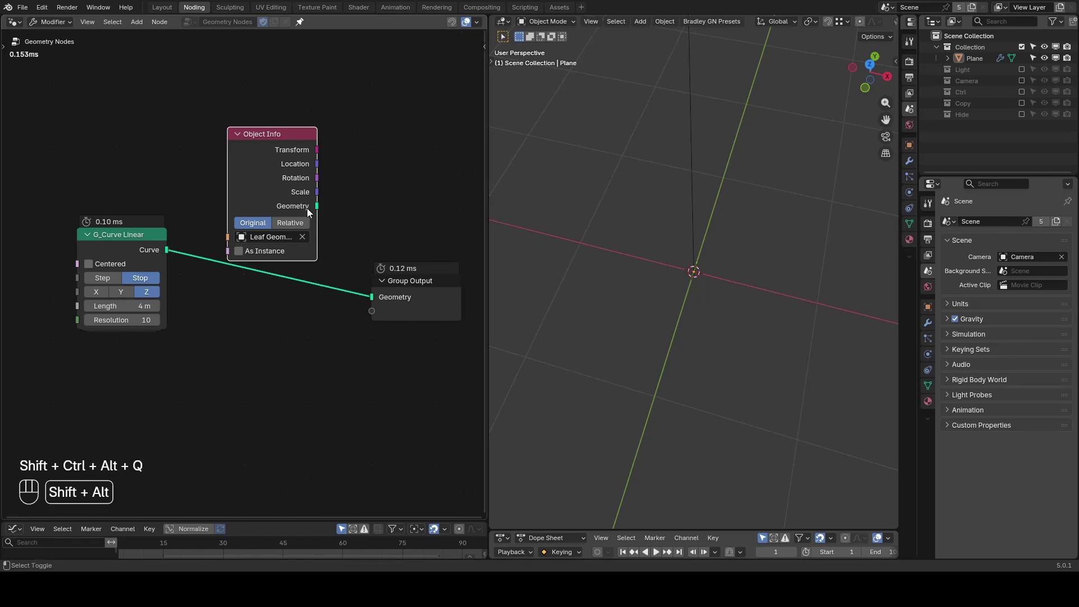
{"action": "left_click_drag", "start_coordinate": [703, 264], "coordinate": [685, 219]}
{"action": "left_click_drag", "start_coordinate": [688, 222], "coordinate": [663, 282]}
{"action": "key", "text": "z"}
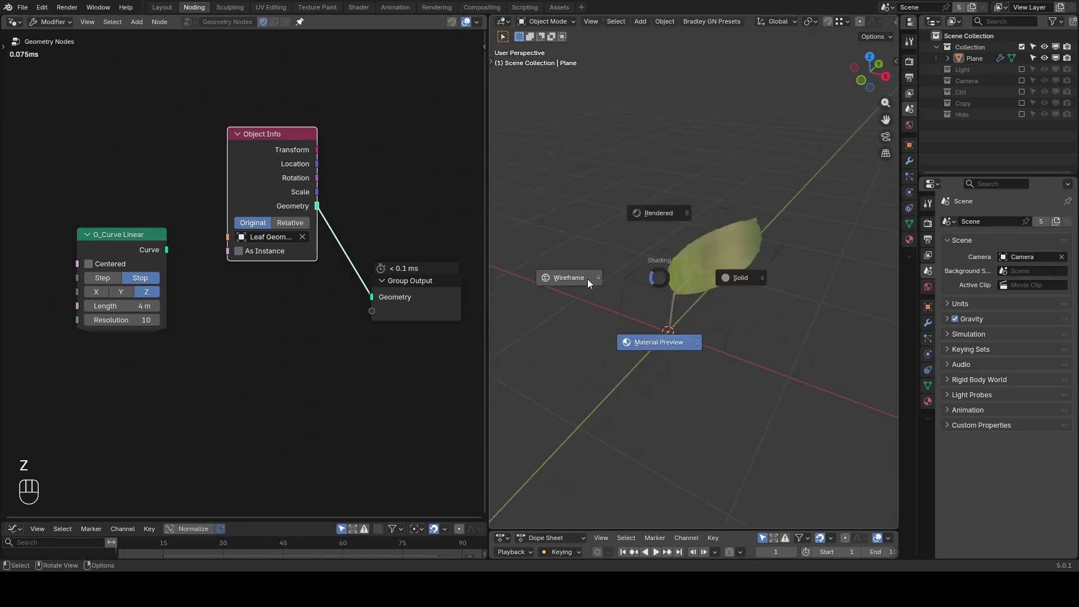
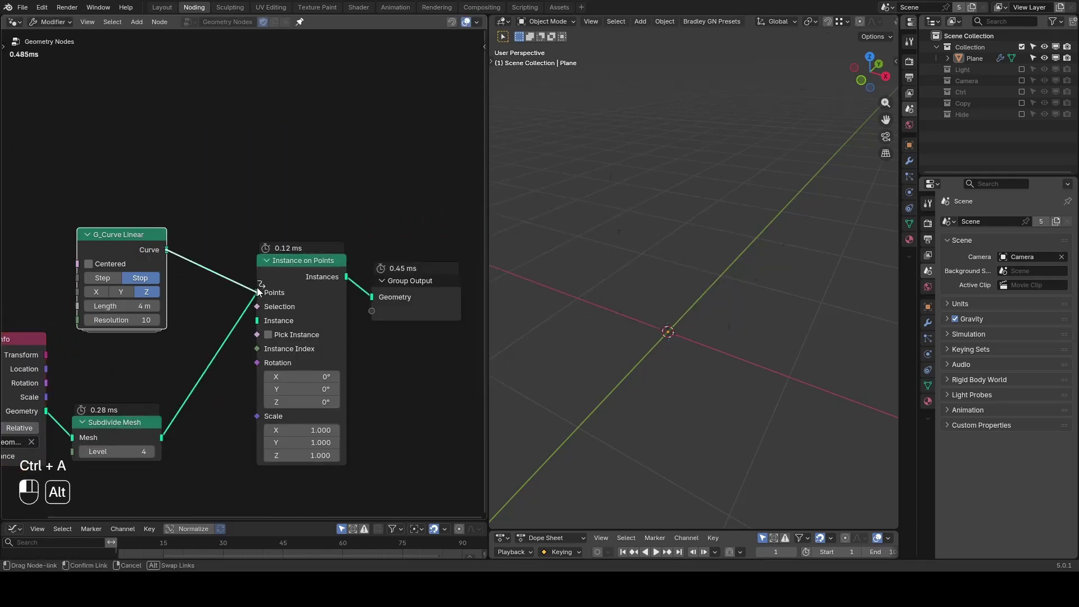
Step: Instance the leaf geometry on the curve's points so leaves stack up the Z line
{"action": "left_click_drag", "start_coordinate": [692, 258], "coordinate": [680, 348]}
{"action": "key", "text": "z"}
{"action": "left_click", "coordinate": [718, 304]}
{"action": "key", "text": "z"}
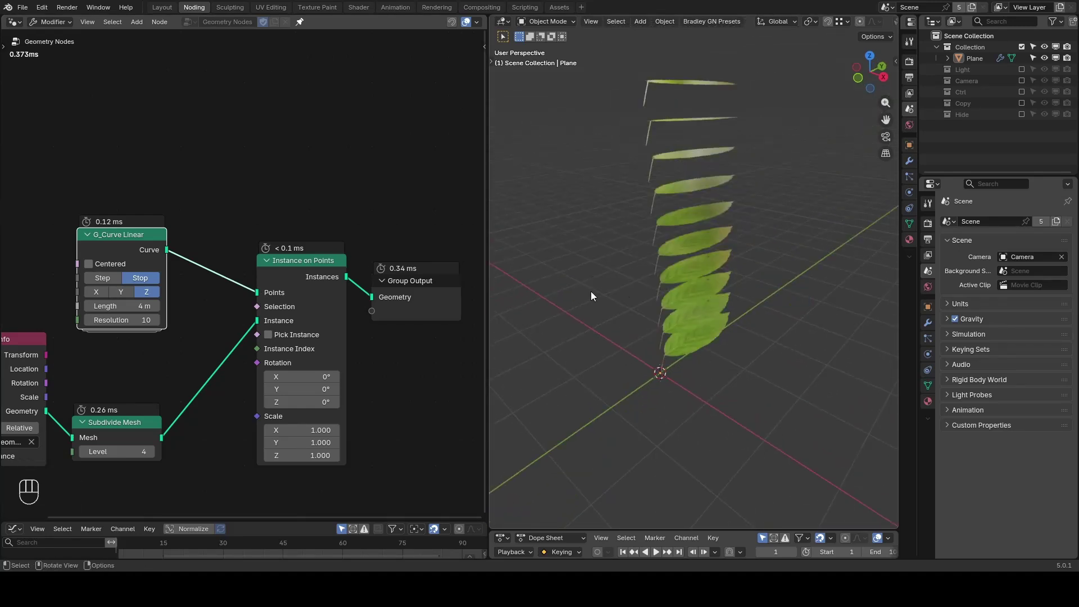
{"action": "left_click", "coordinate": [441, 313]}
{"action": "left_click", "coordinate": [265, 271]}
{"action": "left_click", "coordinate": [291, 221]}
Step: Insert G_Bend Deformer before Group Output in Instance mode, bending in the YZ plane
{"action": "key", "text": "ctrl+a"}
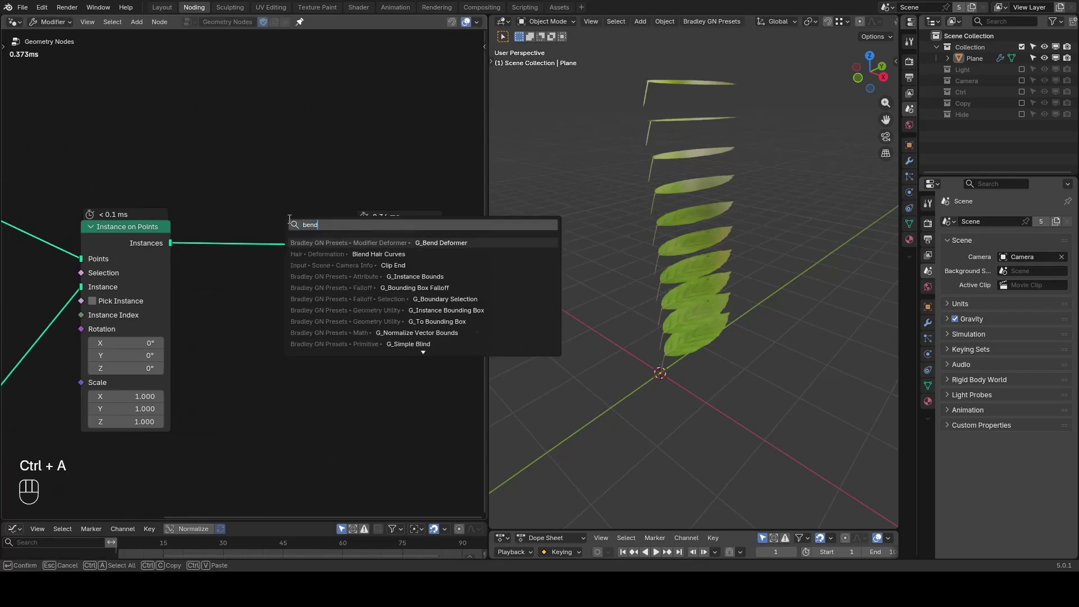
{"action": "left_click", "coordinate": [270, 214]}
{"action": "left_click", "coordinate": [325, 234]}
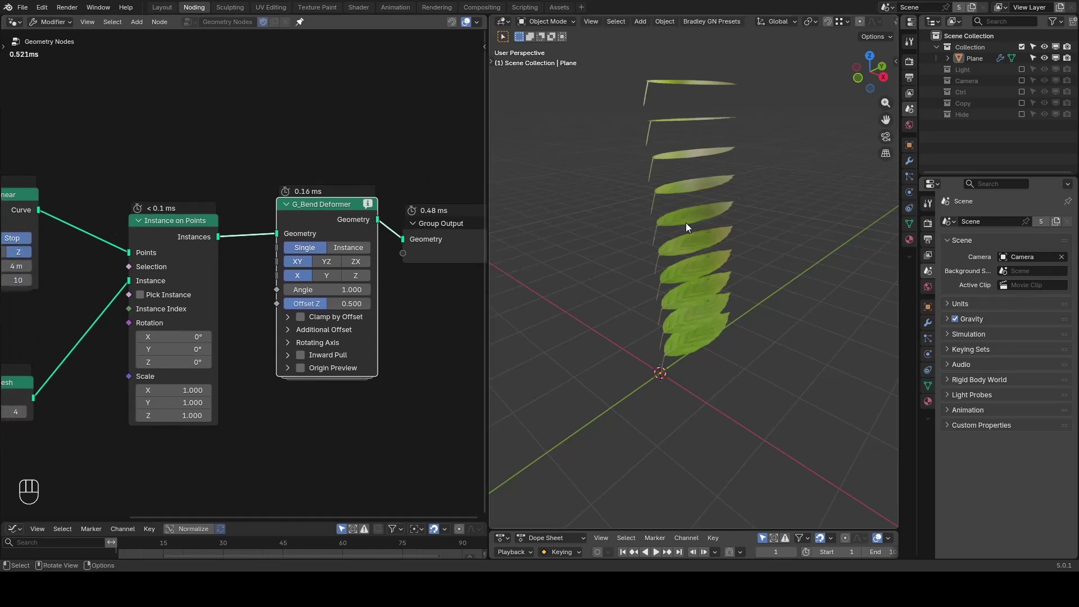
{"action": "left_click", "coordinate": [343, 228]}
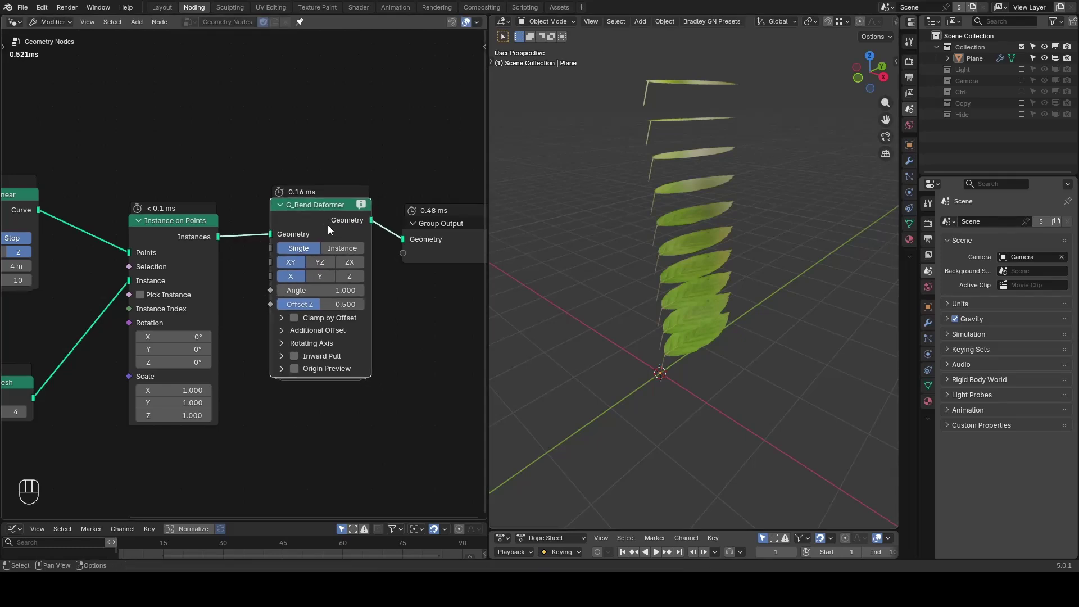
{"action": "left_click", "coordinate": [343, 245]}
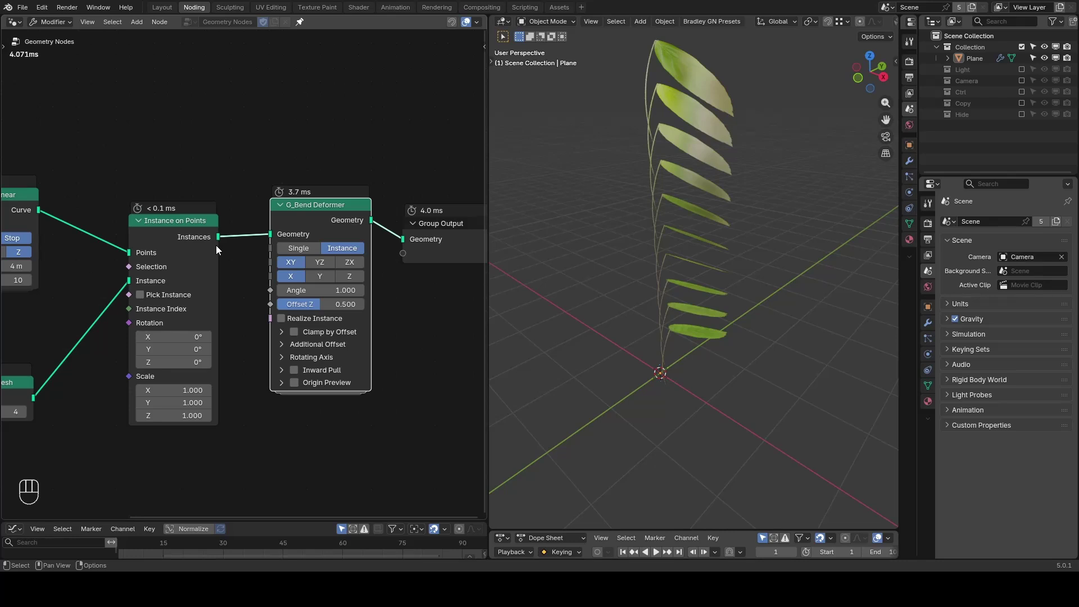
{"action": "left_click", "coordinate": [327, 264]}
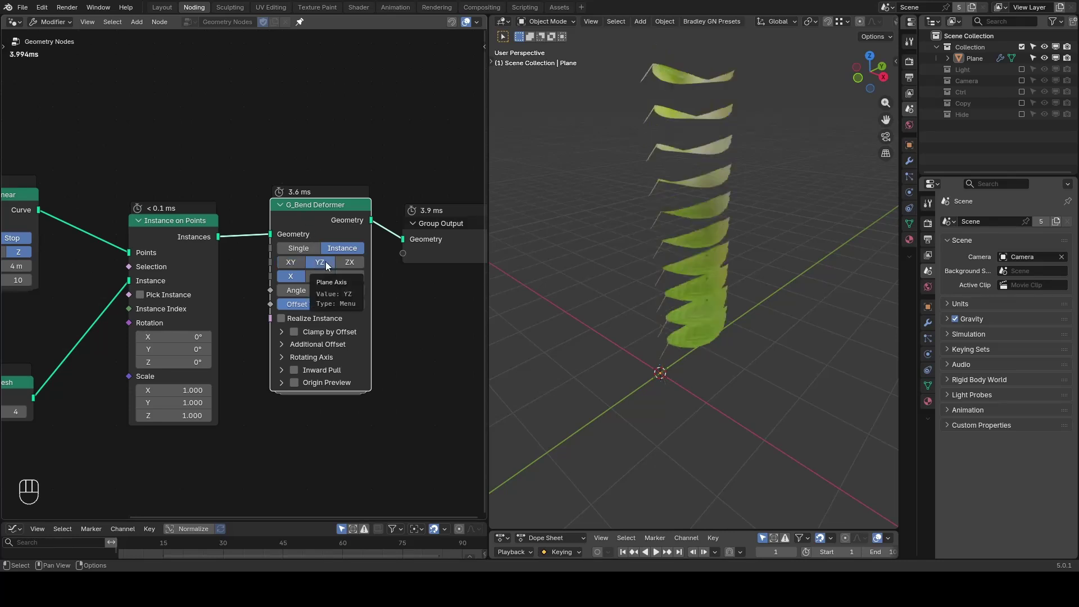
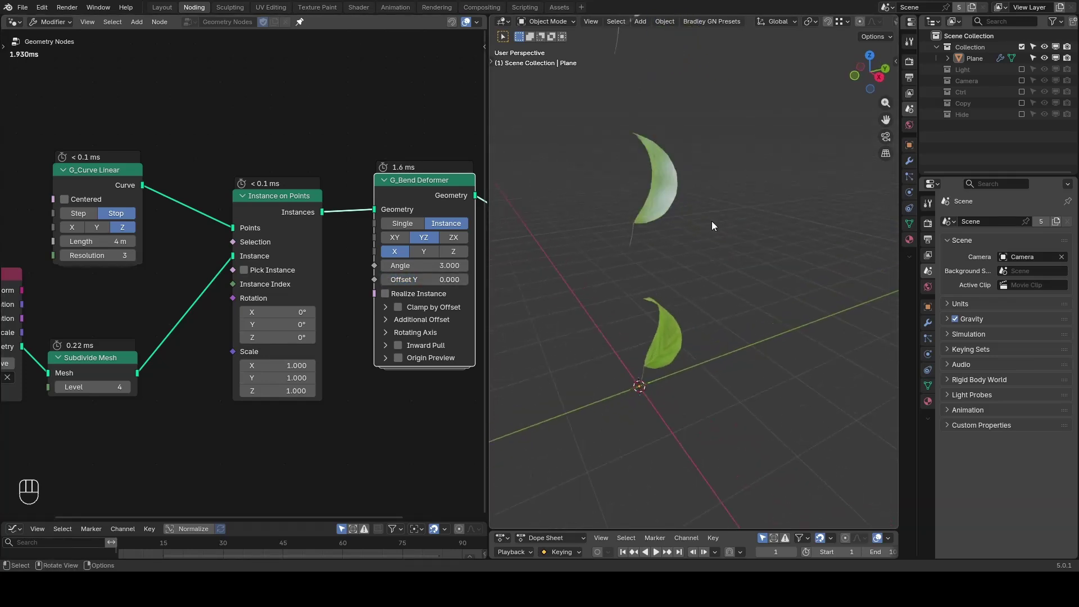
Step: Set bend Angle 9, Offset Y 0.319, enable Clamp by Offset and Inward Pull at distance 3.2
{"action": "key", "text": "z"}
{"action": "left_click_drag", "start_coordinate": [640, 366], "coordinate": [634, 349]}
{"action": "key", "text": "d"}
{"action": "key", "text": "d"}
{"action": "key", "text": "d"}
{"action": "left_click", "coordinate": [631, 379]}
{"action": "left_click", "coordinate": [643, 382]}
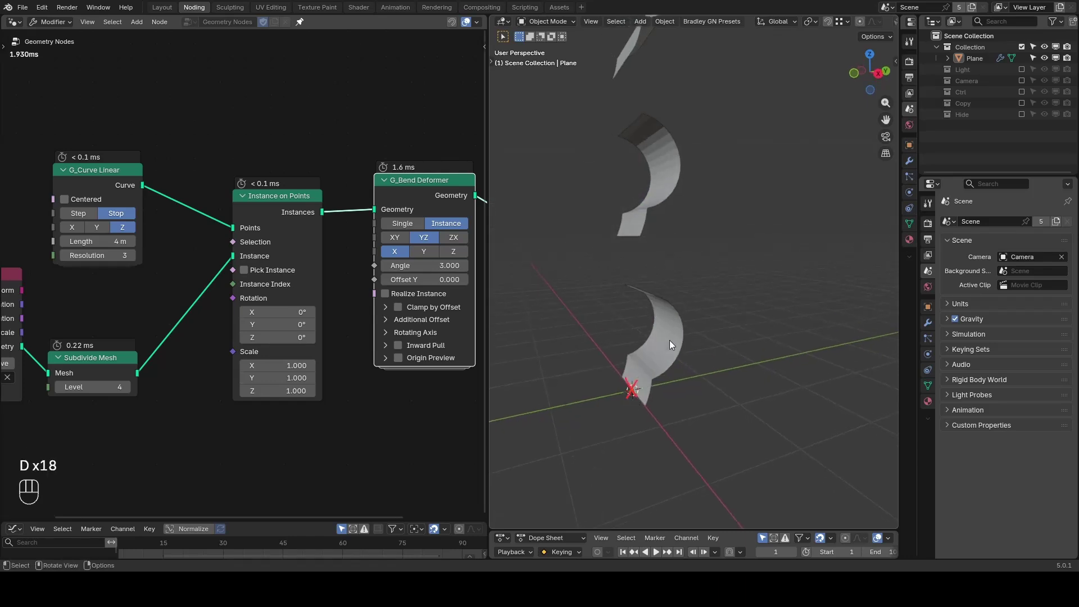
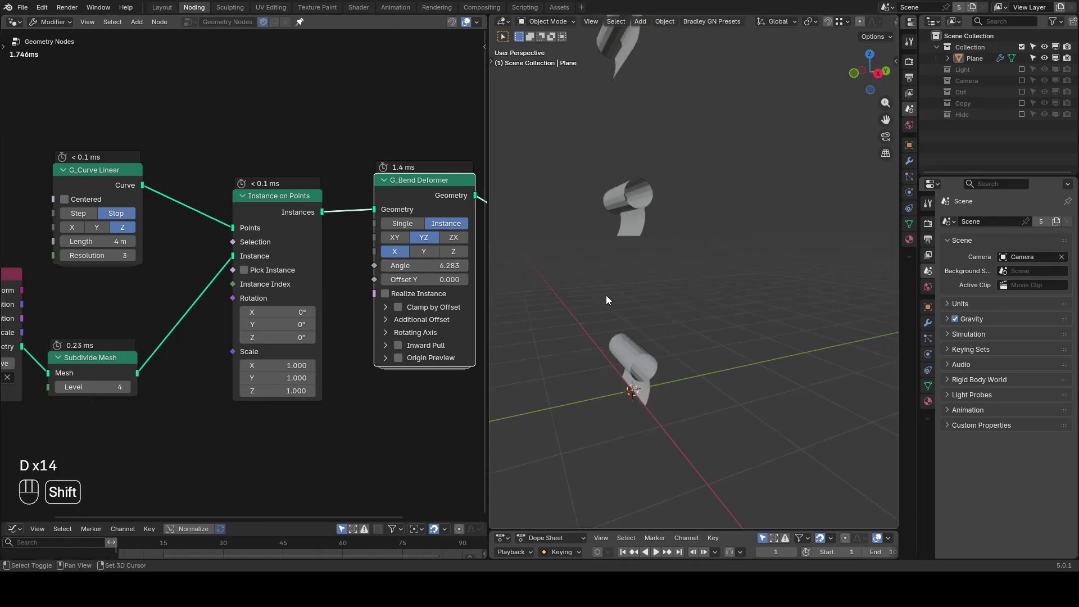
Step: Orbit in Solid shading to inspect the leaves rolled only near their tips
{"action": "left_click_drag", "start_coordinate": [611, 299], "coordinate": [636, 260]}
{"action": "left_click_drag", "start_coordinate": [692, 353], "coordinate": [671, 329]}
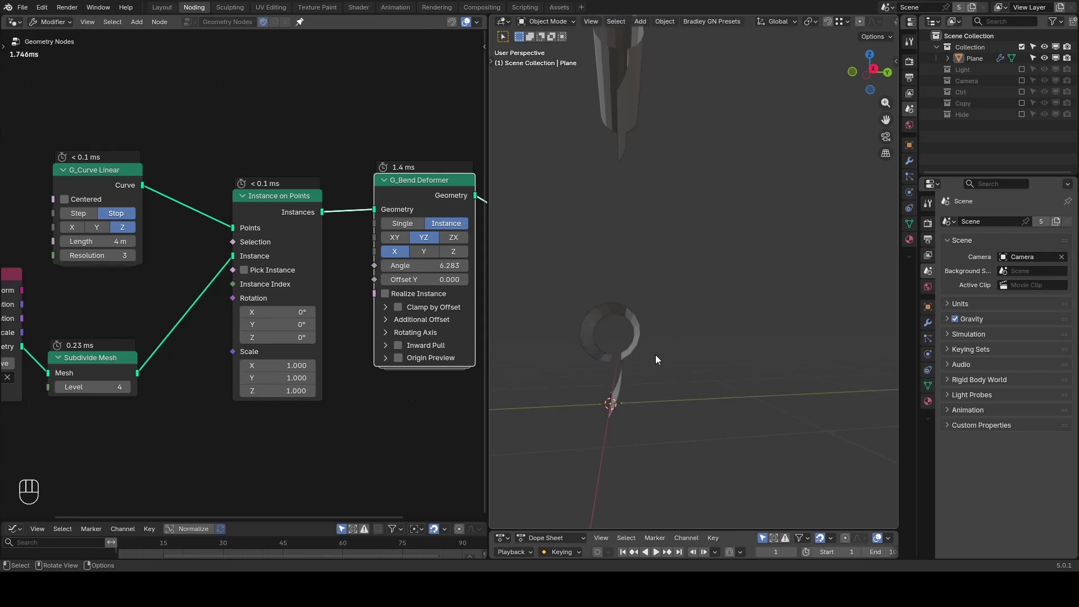
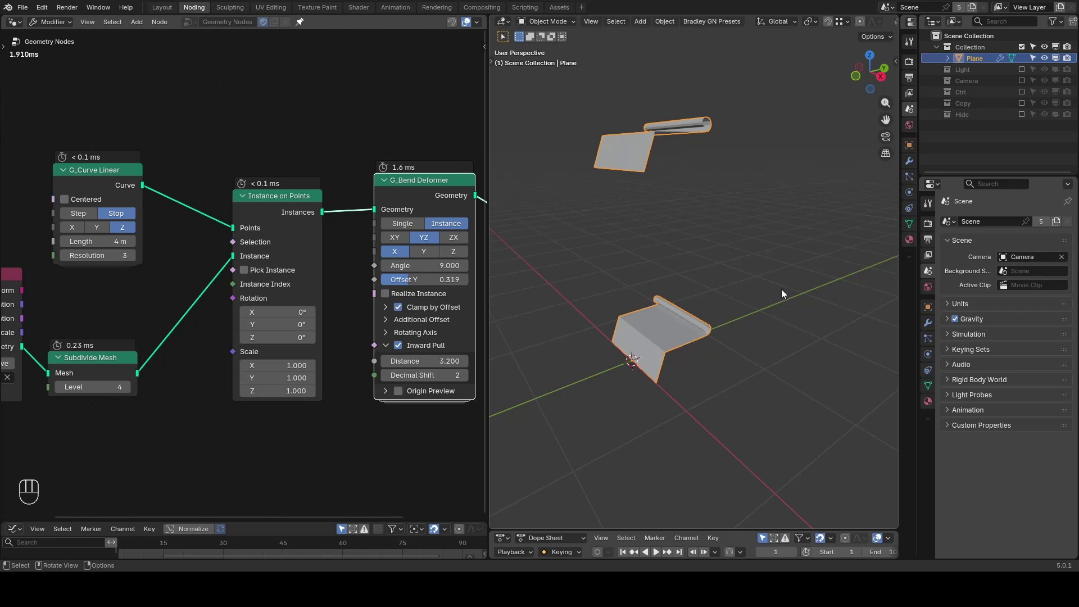
{"action": "key", "text": "ctrl+shift+alt+w"}
{"action": "key", "text": "ctrl+shift+alt+q"}
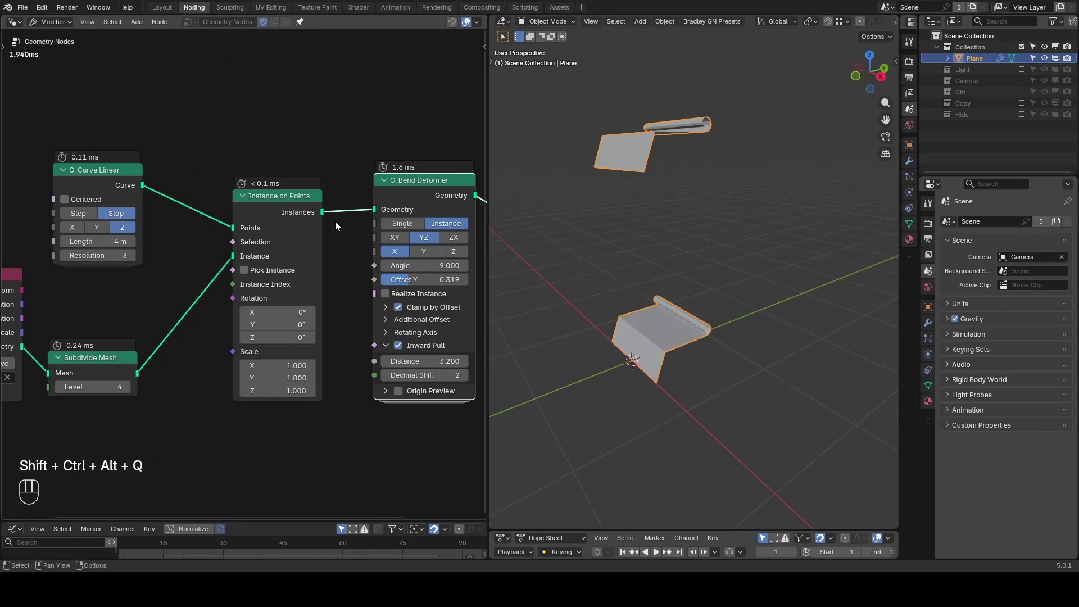
Step: Show the Ctrl collection's Controller empty and set its Display As to Arrows
{"action": "key", "text": "shift+a"}
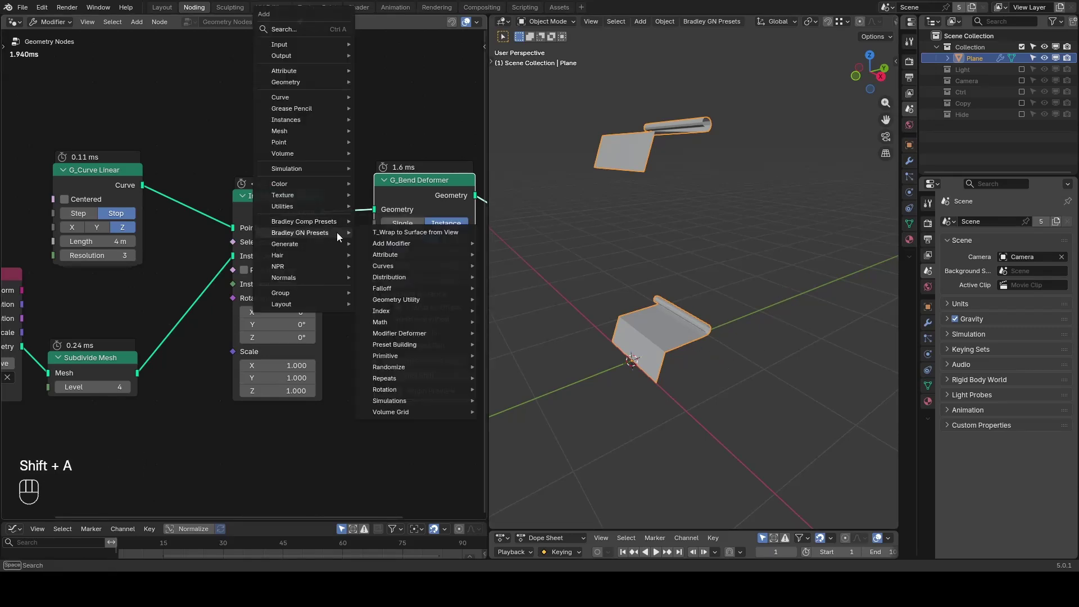
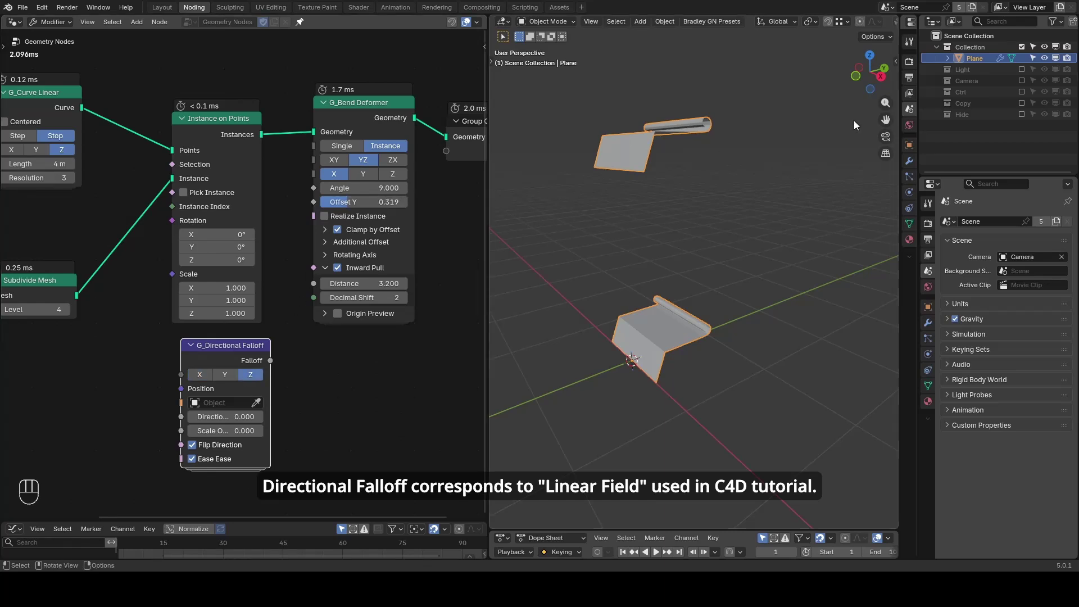
{"action": "left_click", "coordinate": [1024, 91]}
{"action": "left_click", "coordinate": [942, 94]}
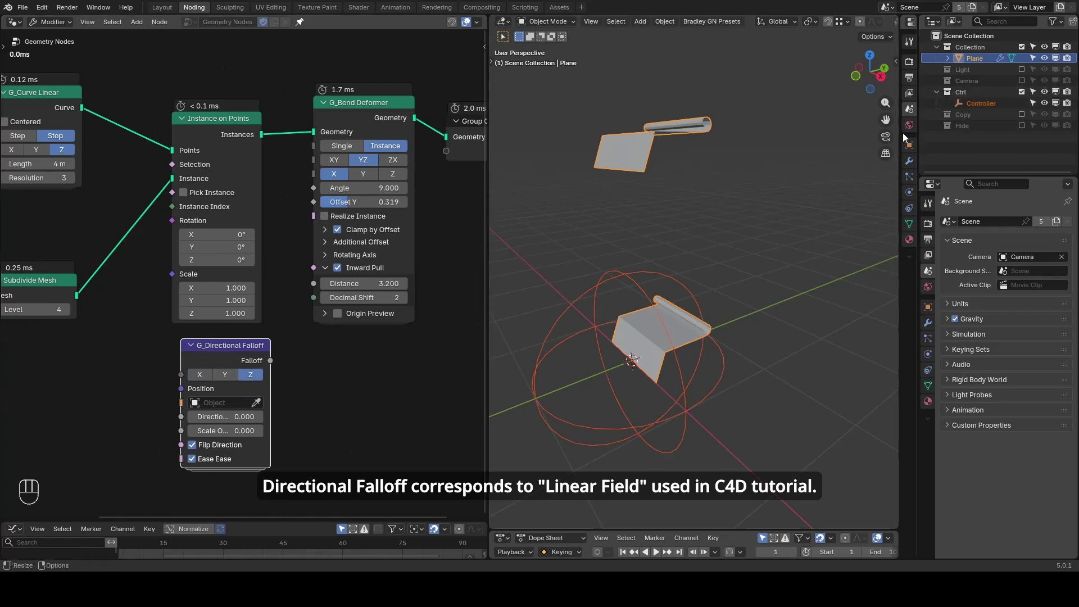
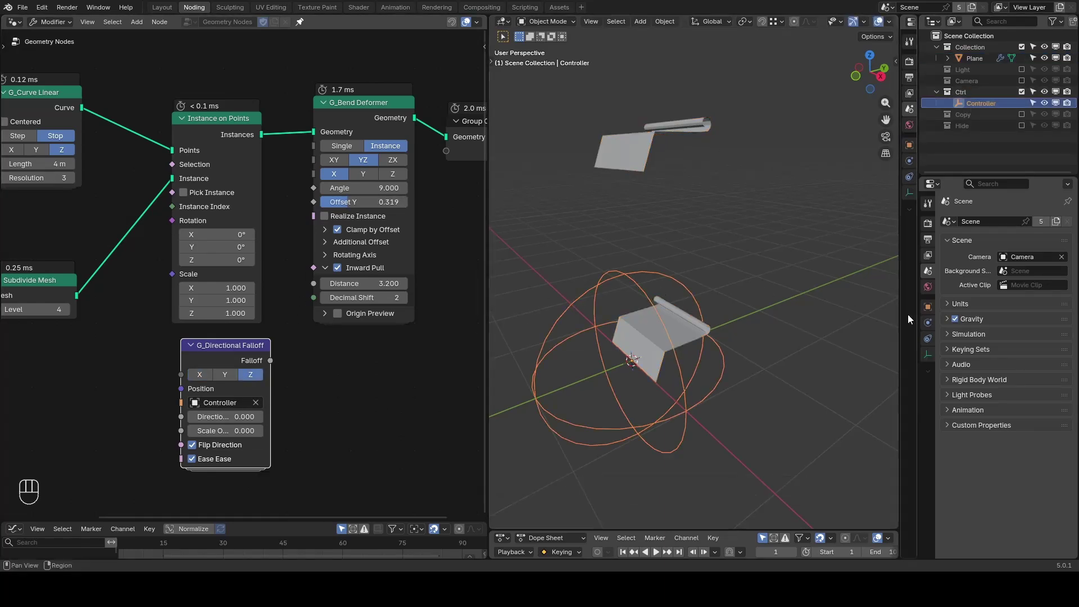
{"action": "left_click", "coordinate": [928, 360]}
{"action": "left_click_drag", "start_coordinate": [1015, 238], "coordinate": [1018, 266]}
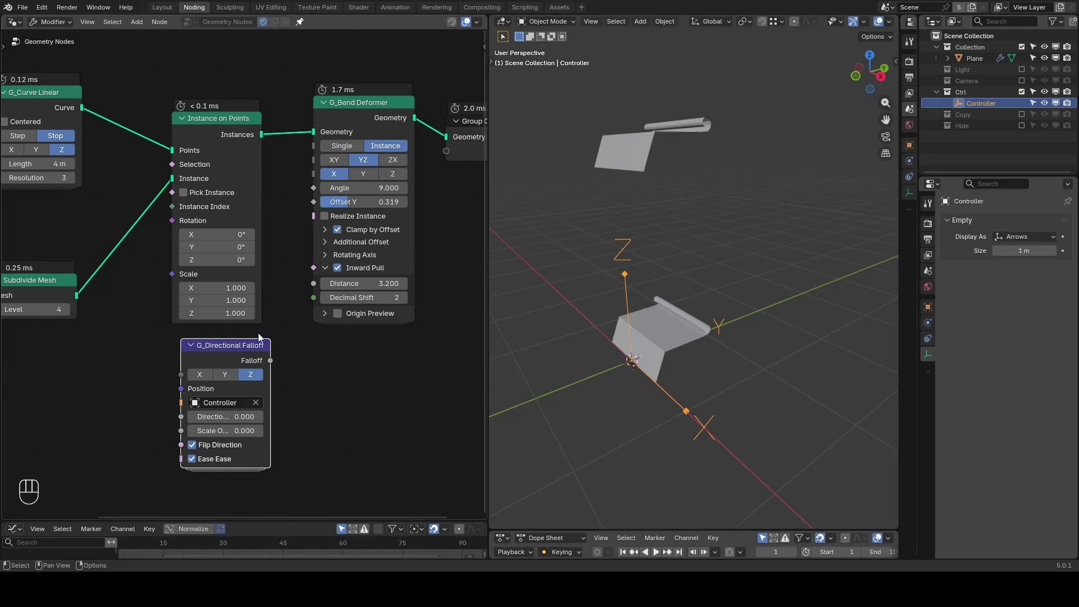
Step: Link the Controller's position to Offset Y and move the empty up Z to curl nearby leaves
{"action": "left_click_drag", "start_coordinate": [272, 367], "coordinate": [321, 207]}
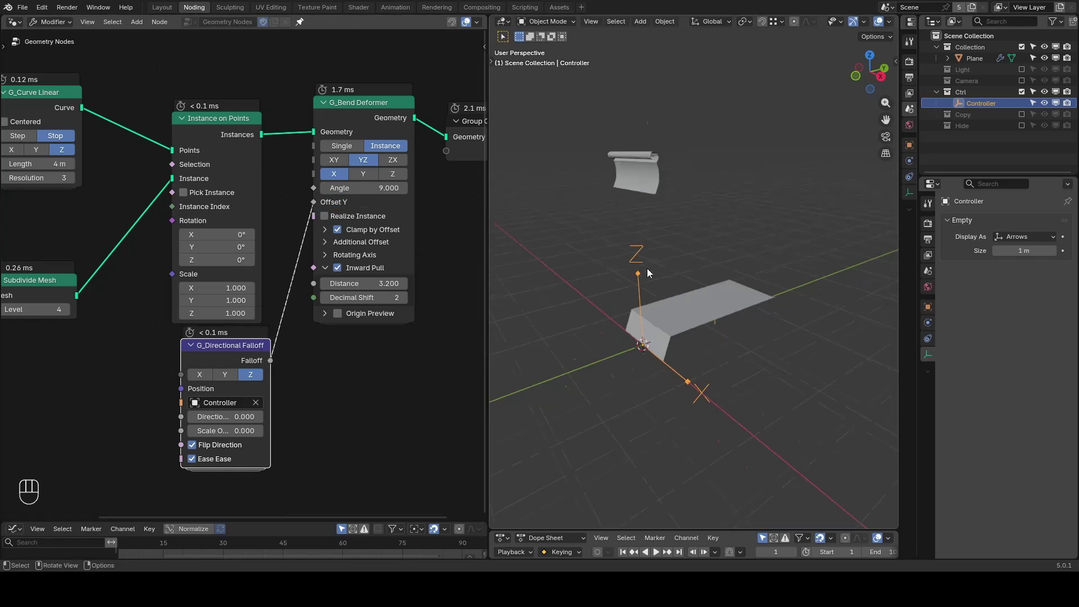
{"action": "left_click_drag", "start_coordinate": [690, 330], "coordinate": [672, 329]}
{"action": "left_click_drag", "start_coordinate": [671, 323], "coordinate": [656, 357]}
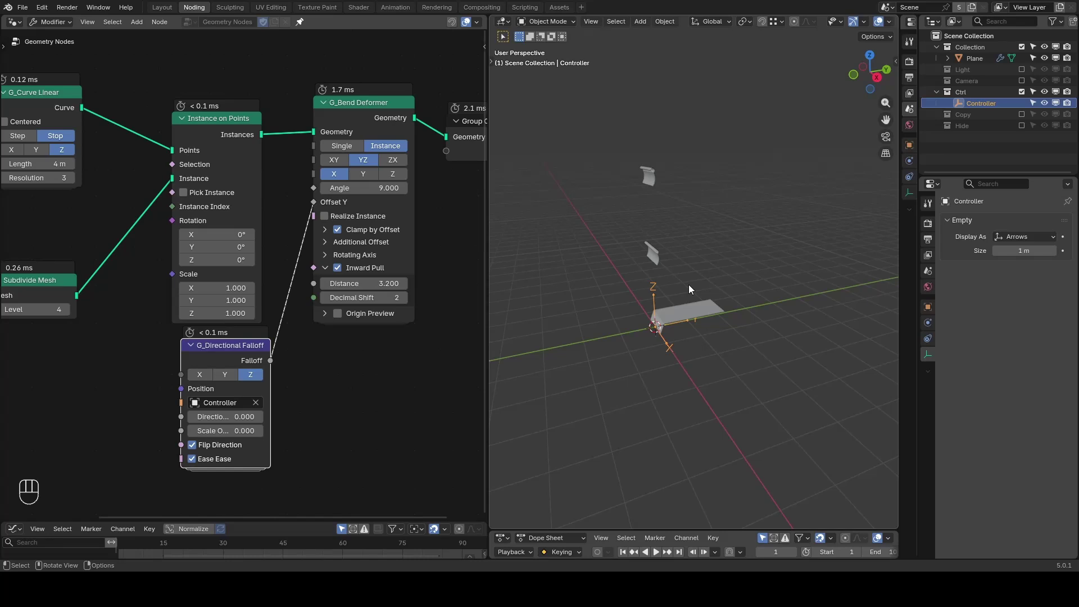
{"action": "key", "text": "g"}
{"action": "key", "text": "z"}
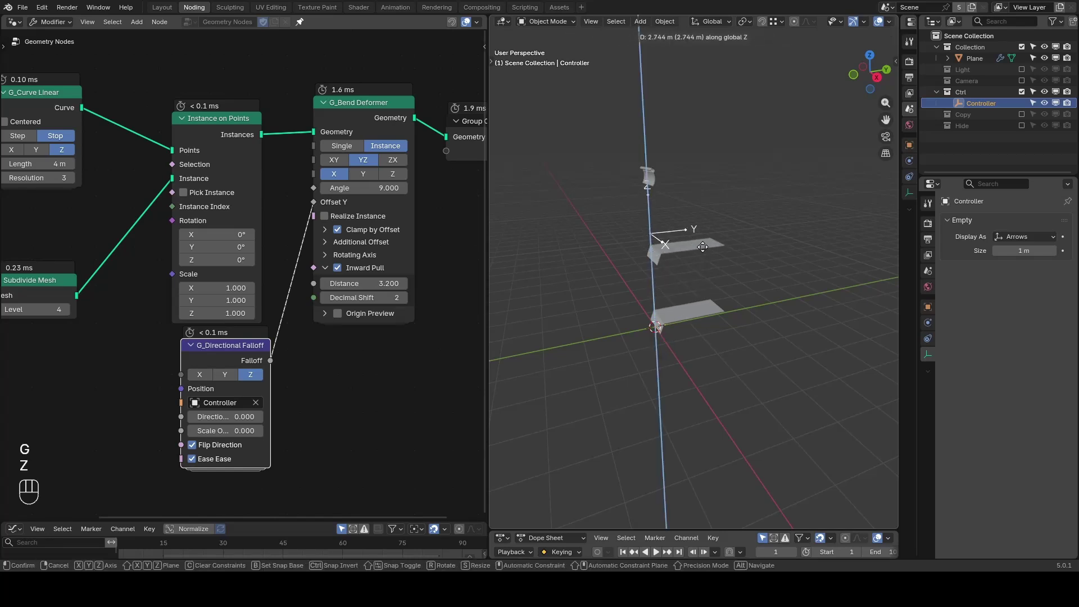
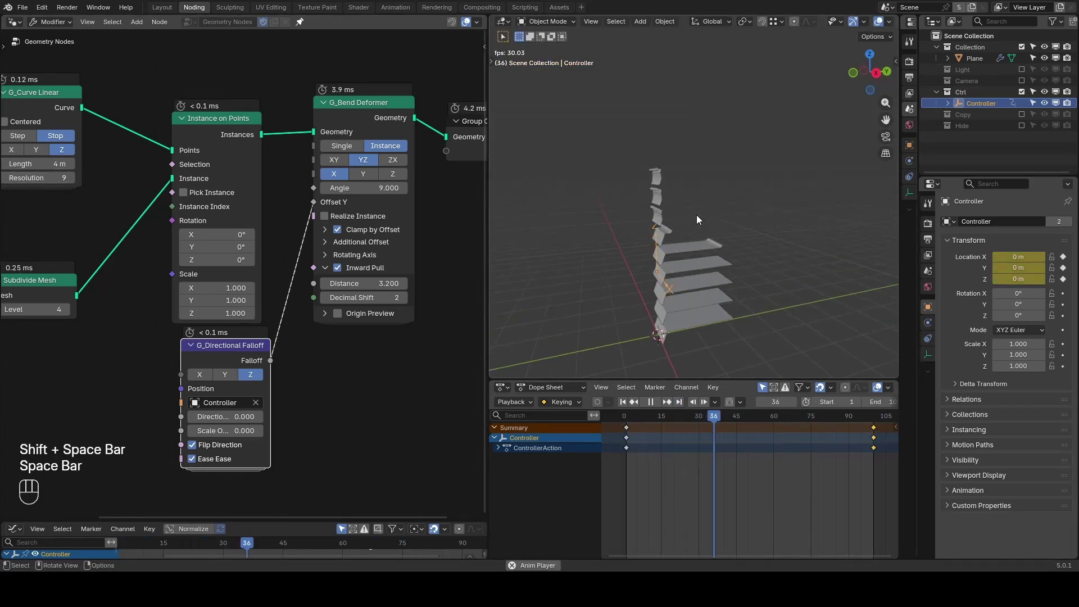
Step: Scale the Controller up to about 2.092
{"action": "key", "text": "space"}
{"action": "key", "text": "shift+space"}
{"action": "key", "text": "s"}
{"action": "left_click", "coordinate": [854, 245]}
{"action": "key", "text": "space"}
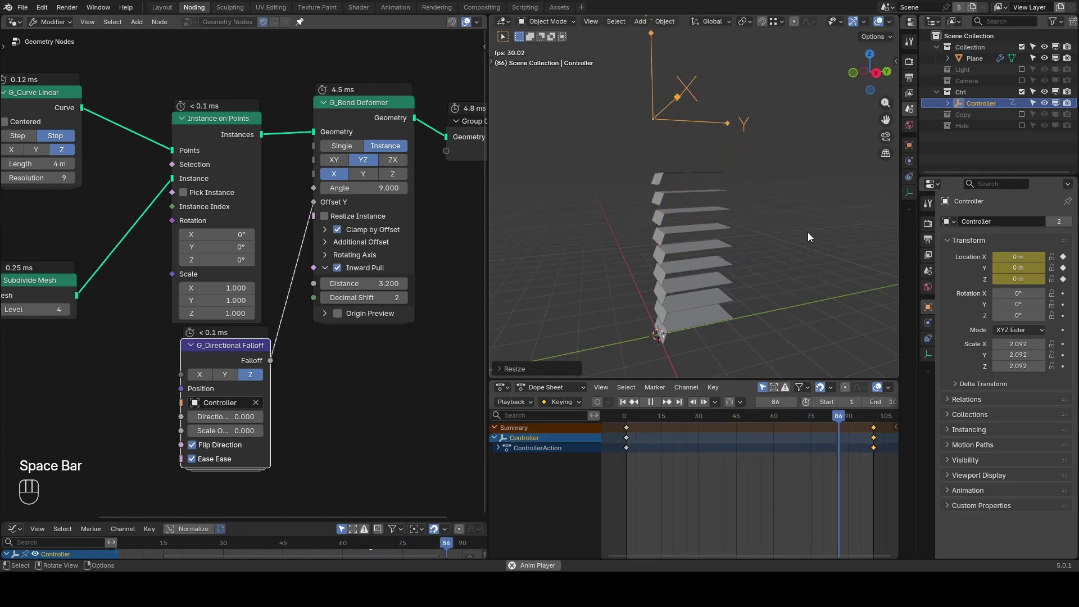
{"action": "key", "text": "space"}
{"action": "key", "text": "space"}
{"action": "key", "text": "space"}
Step: At frame 1, lower the Controller to Z -2.1767 and keyframe its location
{"action": "left_click_drag", "start_coordinate": [742, 286], "coordinate": [740, 238]}
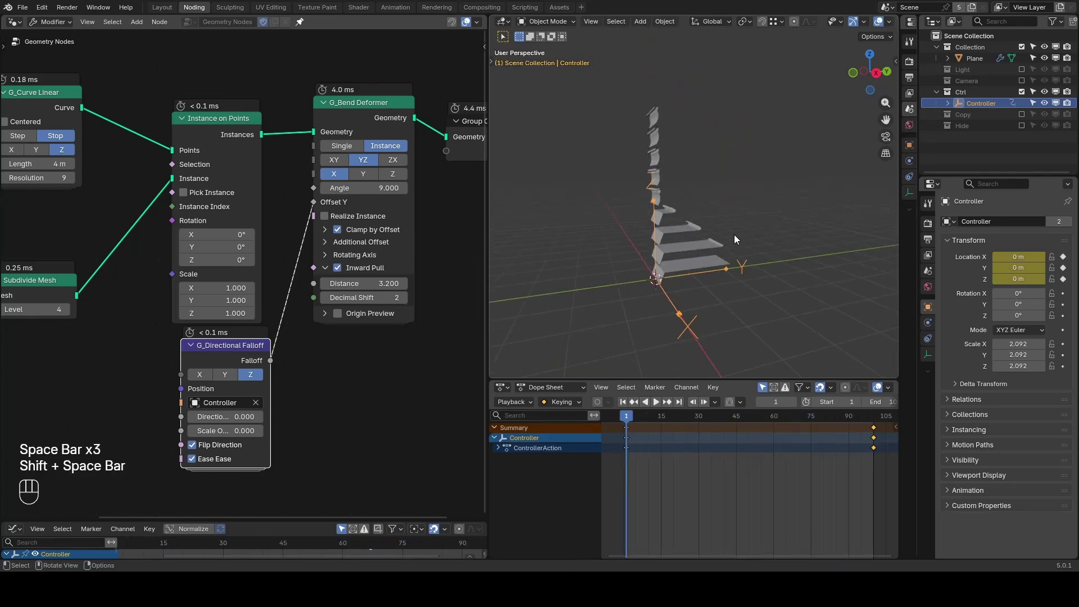
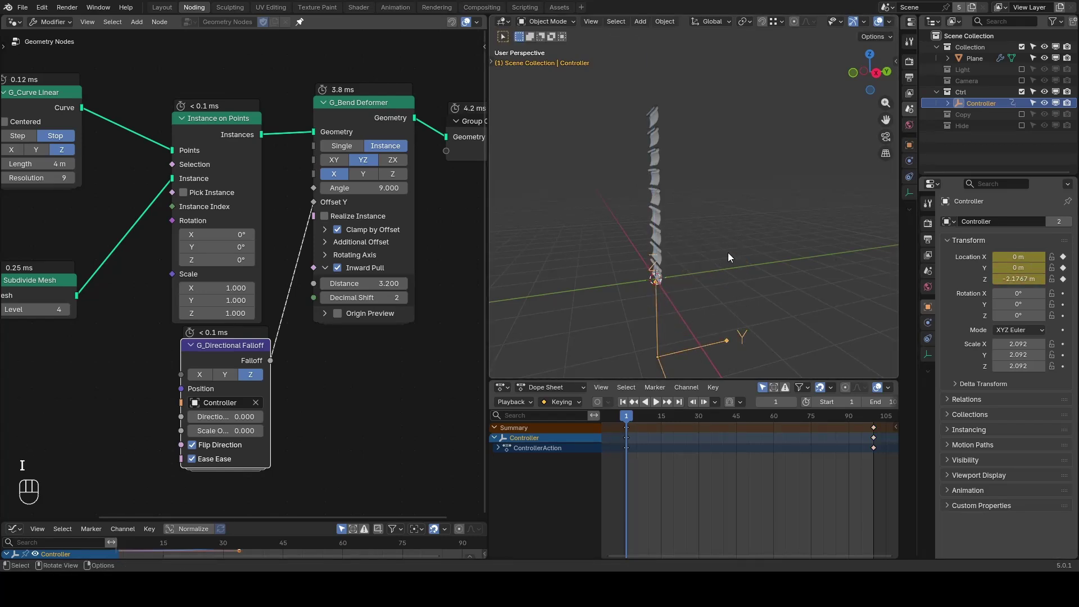
{"action": "key", "text": "ctrl+shift+alt+q"}
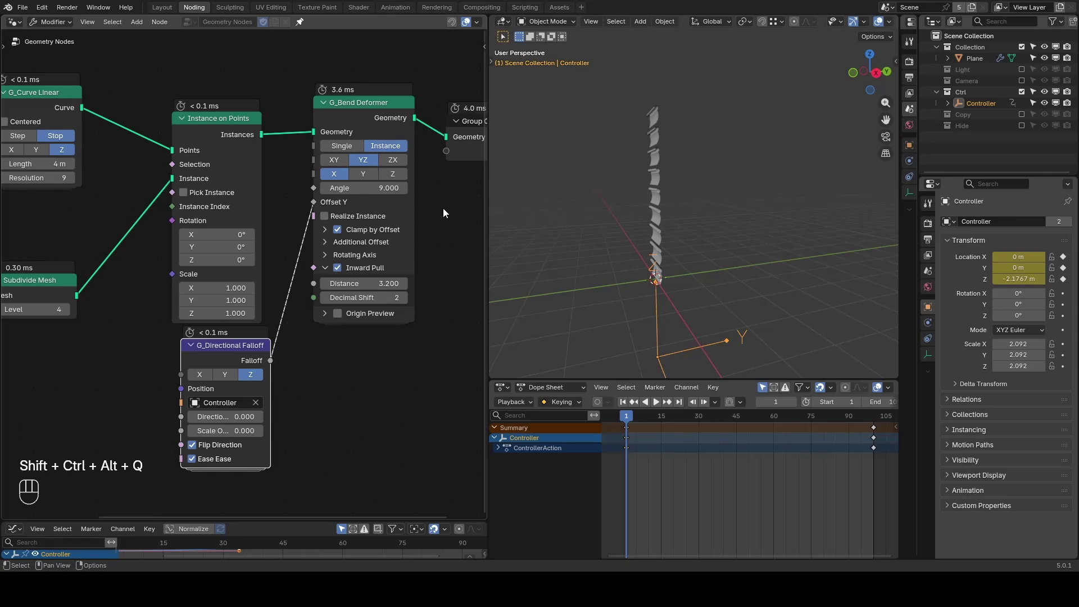
{"action": "left_click", "coordinate": [450, 209]}
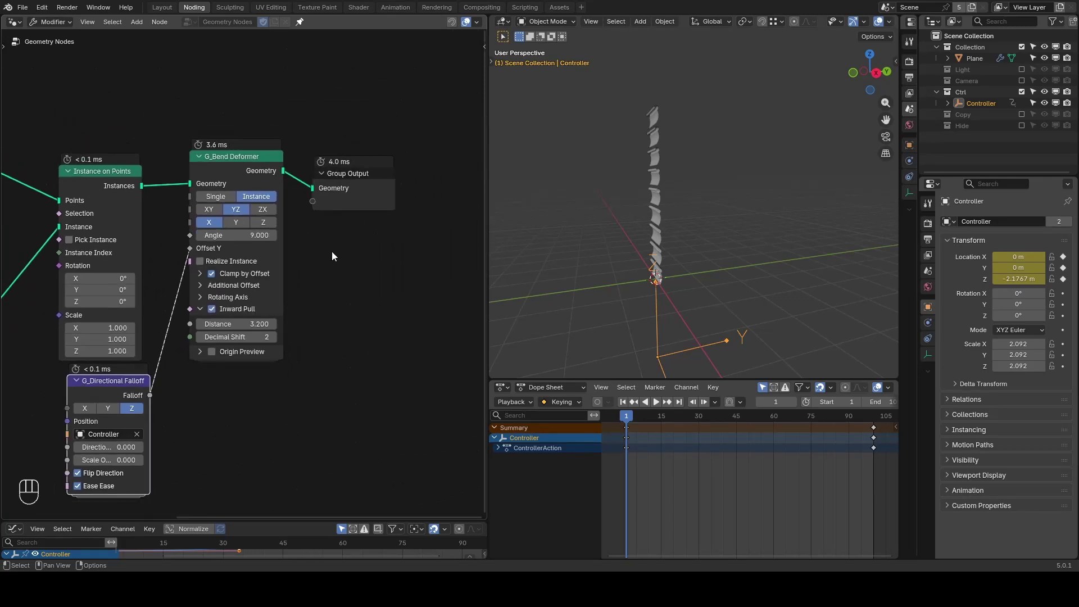
{"action": "left_click_drag", "start_coordinate": [377, 120], "coordinate": [202, 279]}
Step: Move Group Output aside and add a second G_Bend Deformer before the first
{"action": "key", "text": "g"}
{"action": "key", "text": "x"}
{"action": "left_click", "coordinate": [363, 275]}
{"action": "left_click", "coordinate": [283, 244]}
{"action": "key", "text": "ctrl+a"}
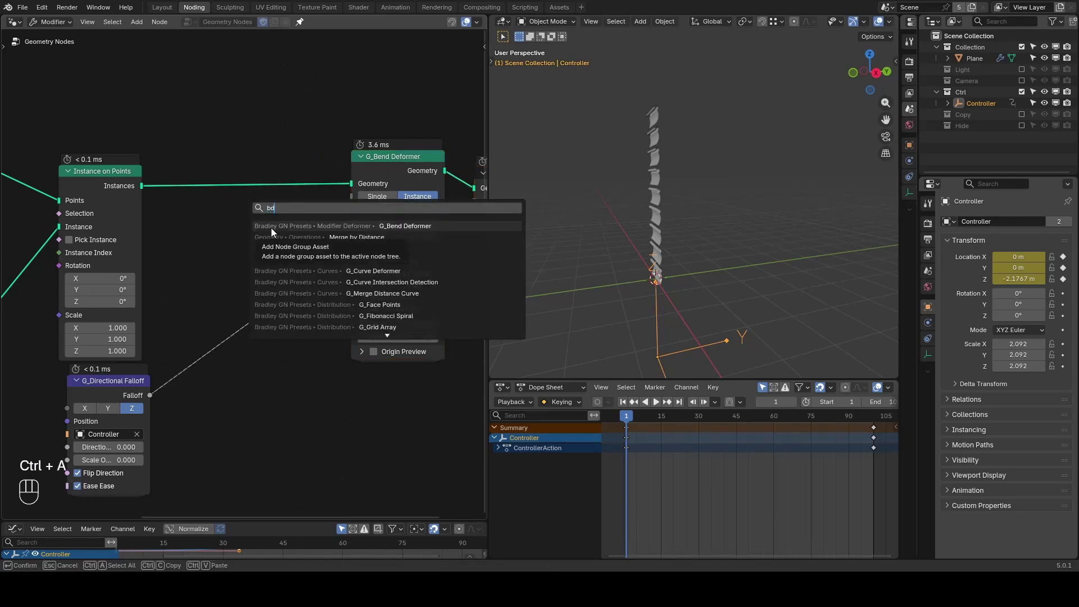
{"action": "left_click", "coordinate": [227, 130]}
Step: Set the second bend to curl inward along Y with angle 9, distance 3.2 and clamp by offset
{"action": "left_click", "coordinate": [279, 169]}
{"action": "left_click", "coordinate": [261, 185]}
{"action": "left_click", "coordinate": [261, 196]}
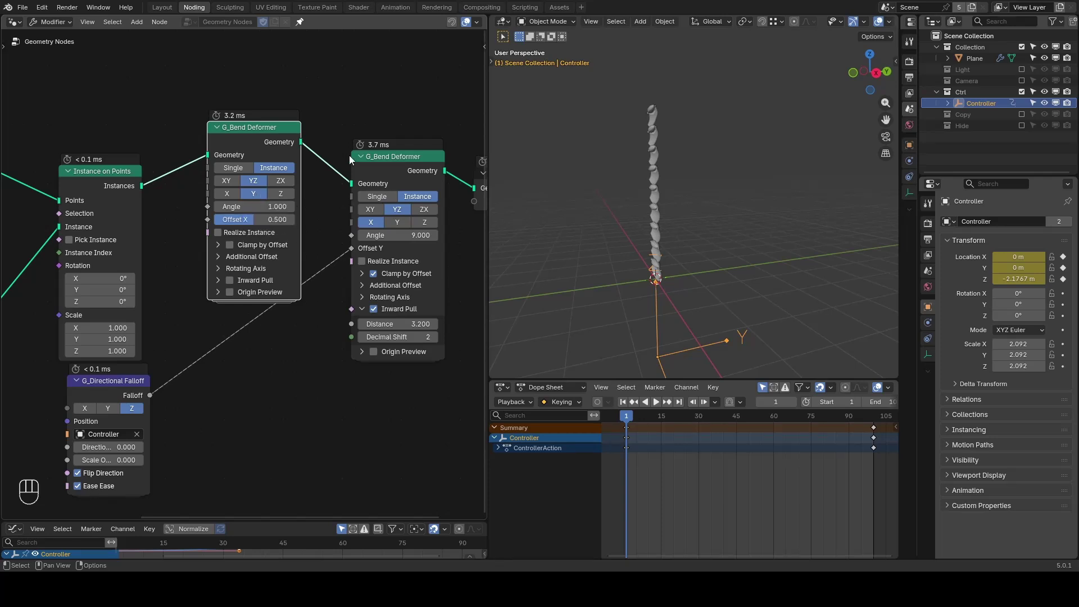
{"action": "left_click", "coordinate": [380, 165]}
Step: Mute the rolling bend deformer to inspect the bent leaves, then re-enable it
{"action": "key", "text": "m"}
{"action": "left_click_drag", "start_coordinate": [640, 187], "coordinate": [703, 224]}
{"action": "left_click_drag", "start_coordinate": [692, 210], "coordinate": [671, 235]}
{"action": "left_click", "coordinate": [672, 234]}
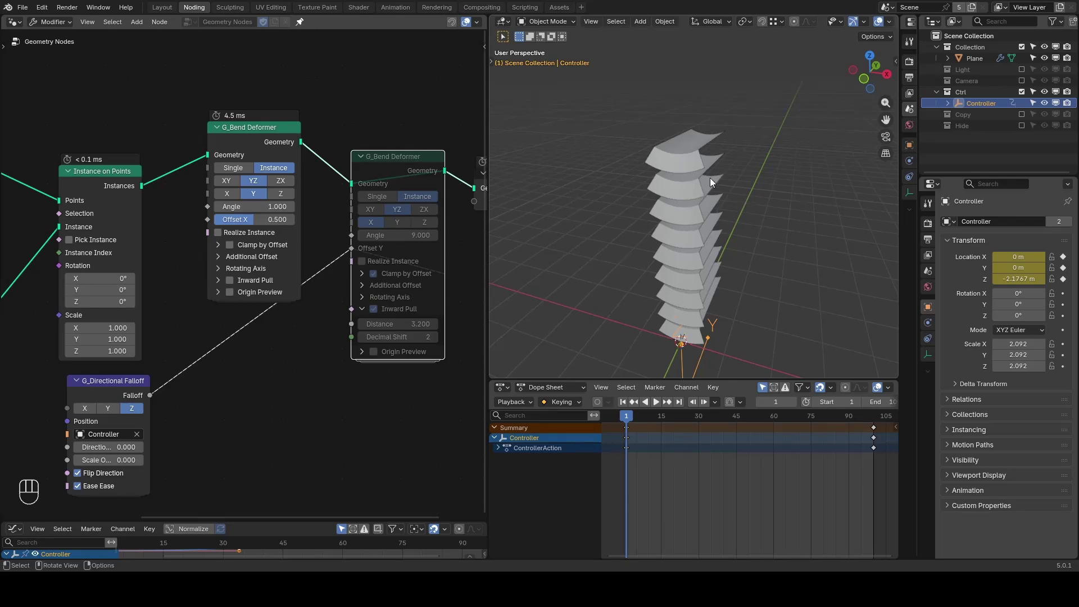
{"action": "left_click", "coordinate": [397, 165]}
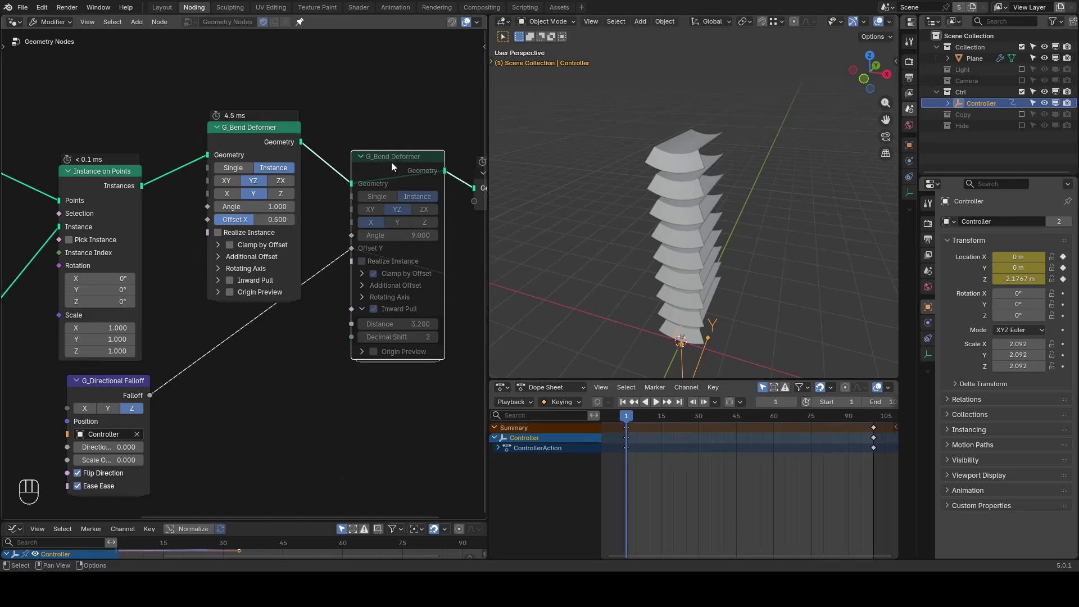
{"action": "key", "text": "m"}
Step: Orbit the leaf column and show the leaves with their textures
{"action": "left_click_drag", "start_coordinate": [704, 213], "coordinate": [674, 190]}
{"action": "left_click", "coordinate": [676, 198]}
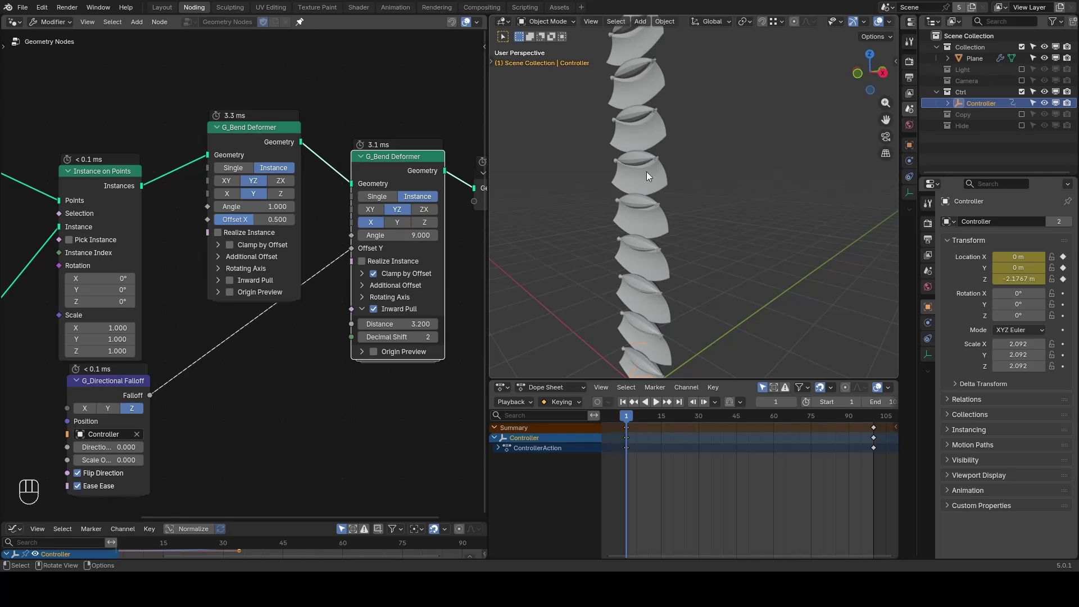
{"action": "key", "text": "z"}
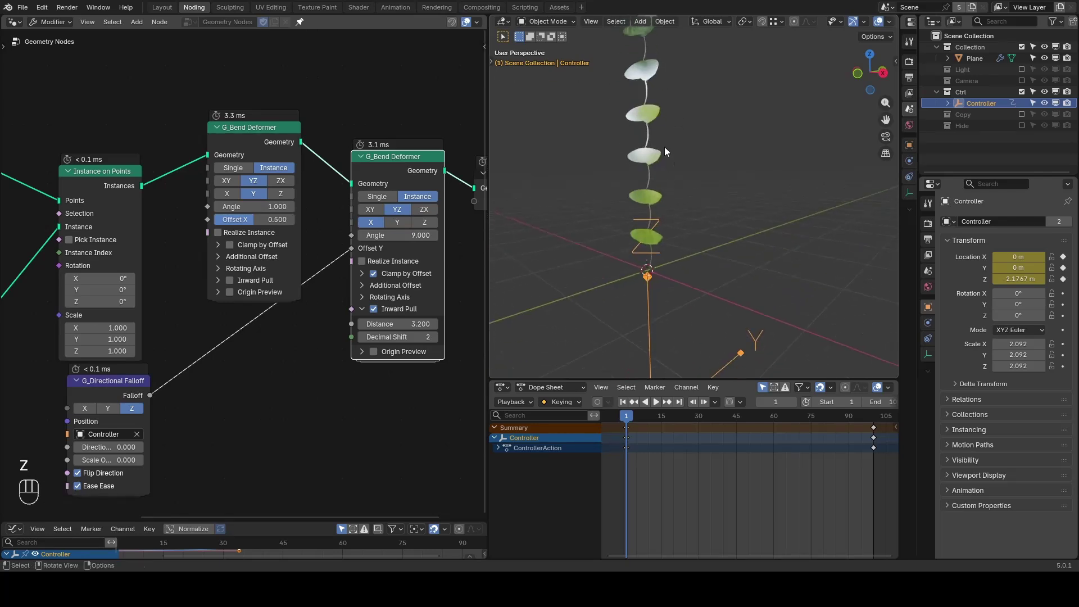
{"action": "left_click", "coordinate": [686, 223]}
{"action": "left_click", "coordinate": [674, 212]}
{"action": "left_click_drag", "start_coordinate": [664, 206], "coordinate": [662, 216]}
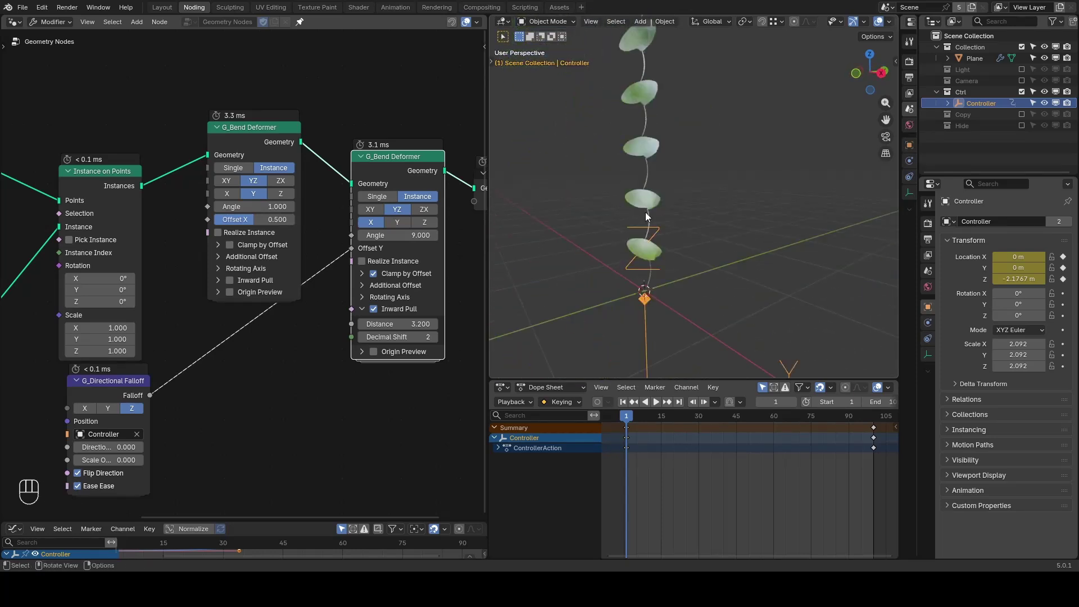
Step: Preview the textured leaves and play the vine growth animation
{"action": "key", "text": "z"}
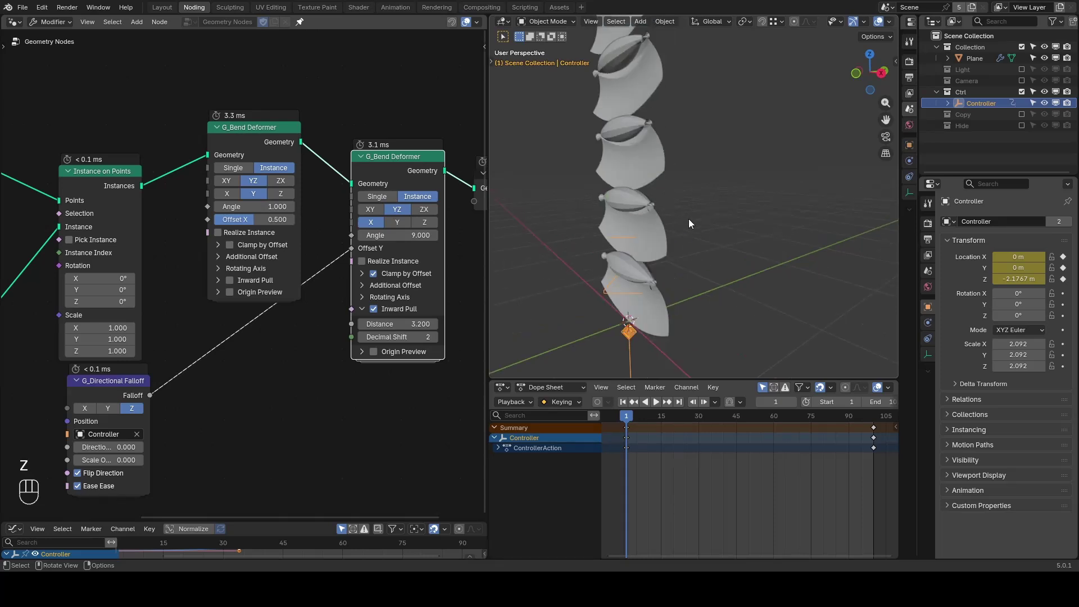
{"action": "key", "text": "z"}
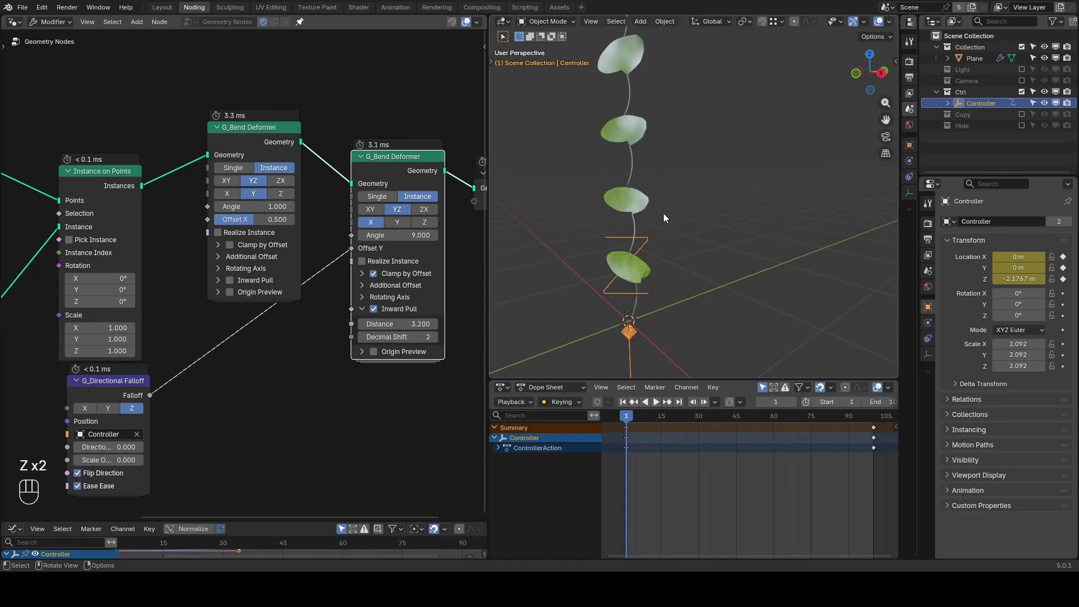
{"action": "key", "text": "space"}
{"action": "key", "text": "space"}
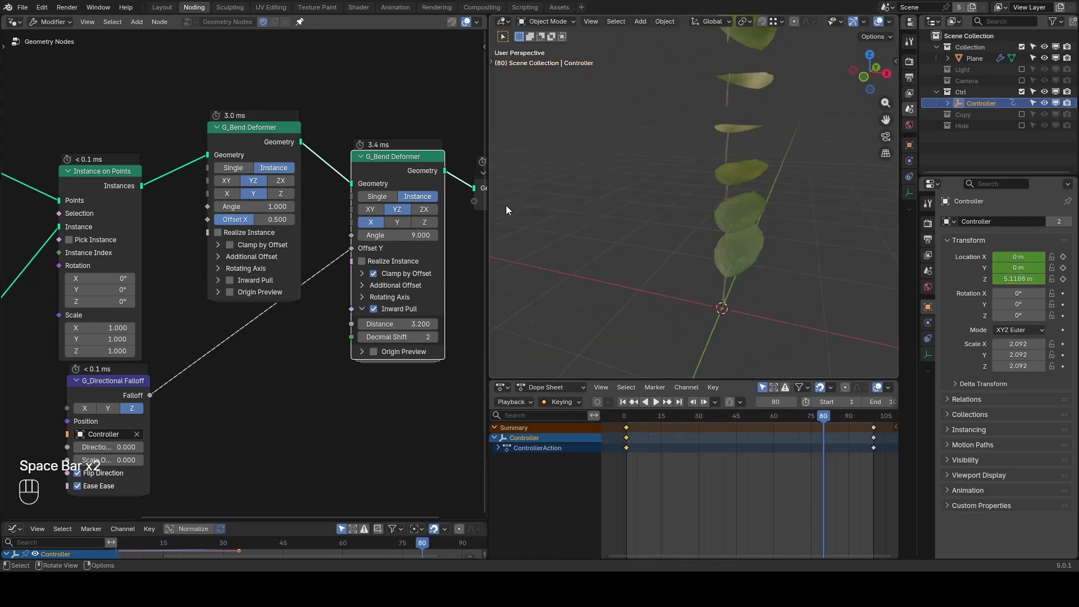
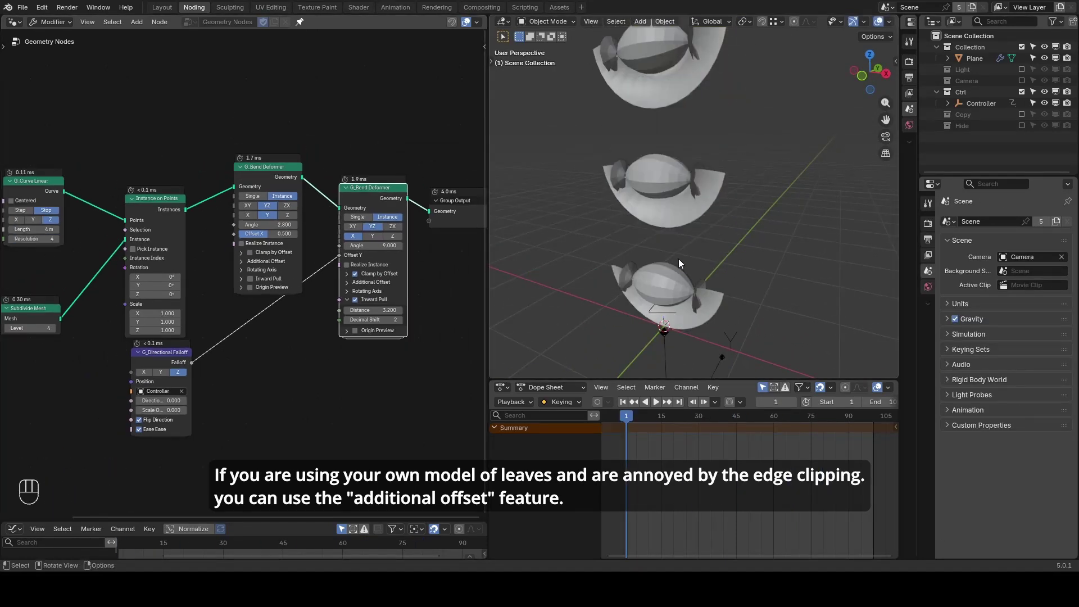
Step: Give the second bend deformer an additional Offset Z of 0.500
{"action": "left_click", "coordinate": [356, 283]}
{"action": "left_click_drag", "start_coordinate": [385, 297], "coordinate": [393, 295]}
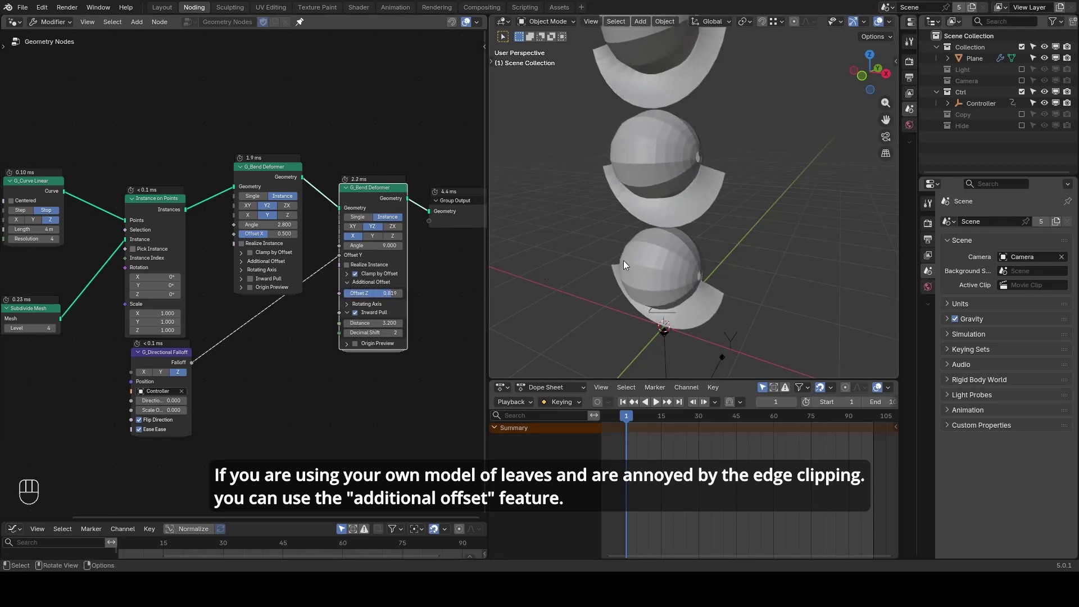
{"action": "left_click_drag", "start_coordinate": [728, 249], "coordinate": [705, 234]}
{"action": "key", "text": "z"}
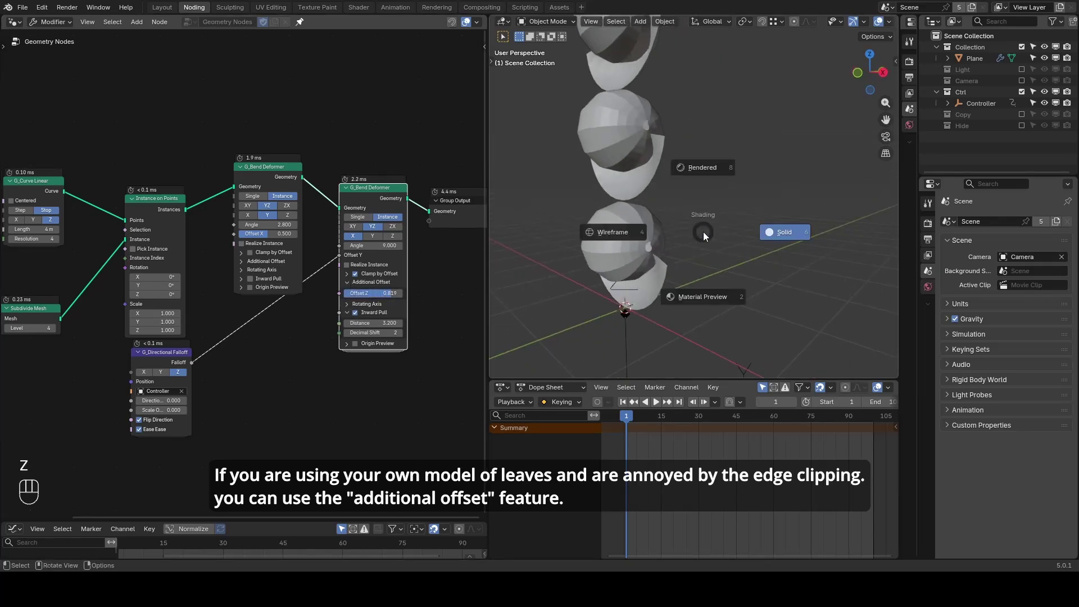
Step: Replay the animation in Material Preview to check the extra Z offset
{"action": "key", "text": "space"}
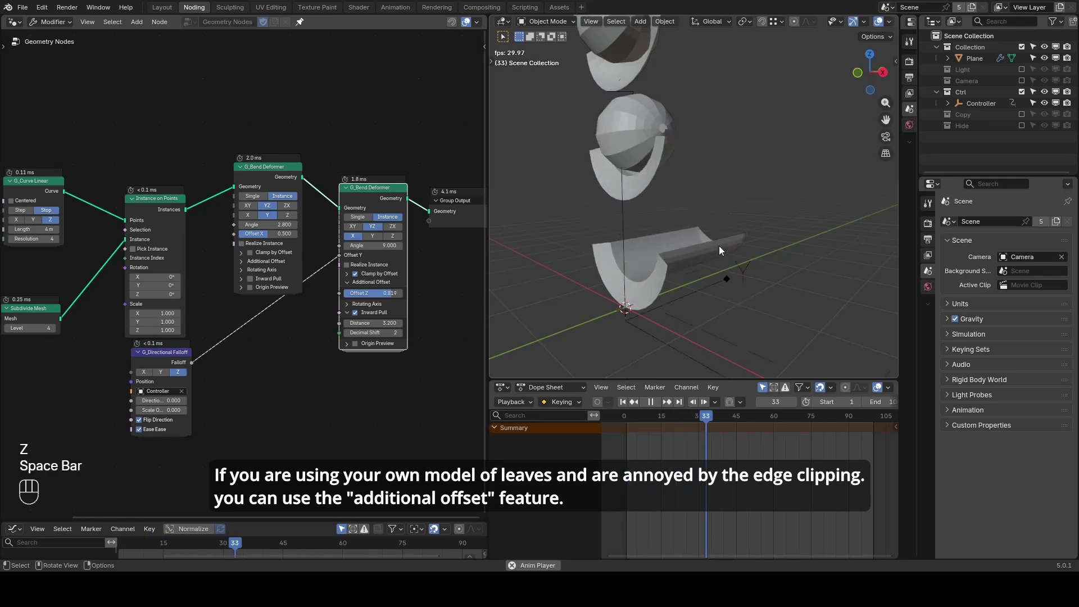
{"action": "key", "text": "space"}
{"action": "key", "text": "shift+space"}
{"action": "key", "text": "z"}
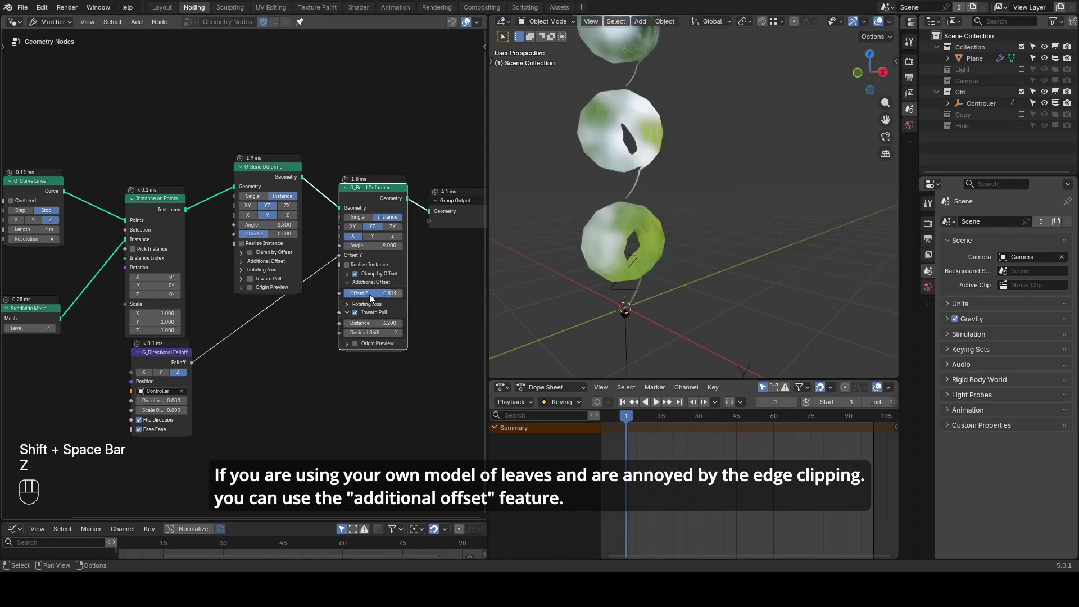
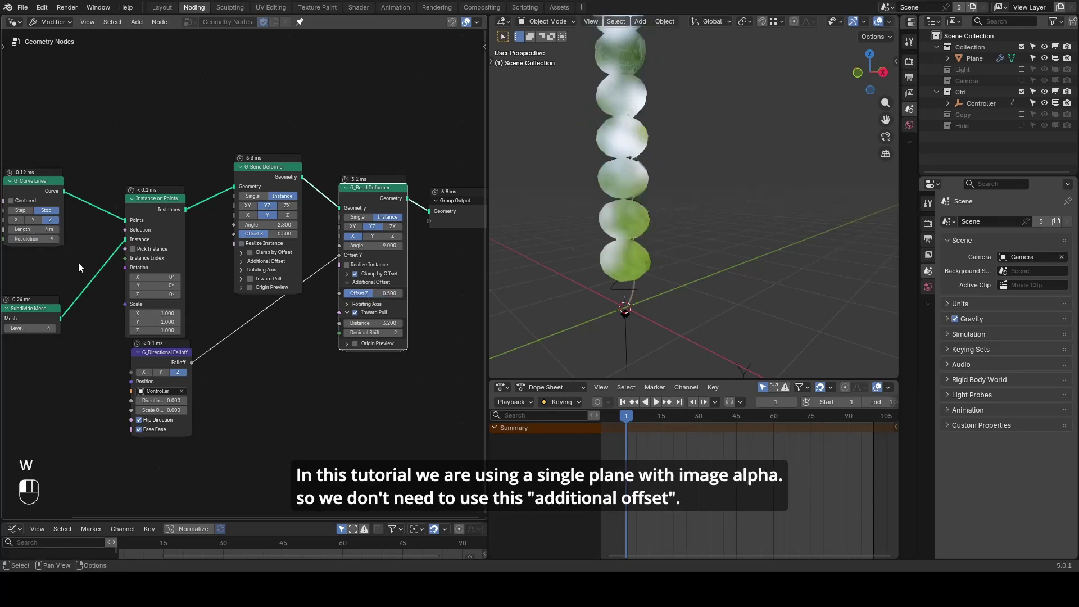
{"action": "key", "text": "space"}
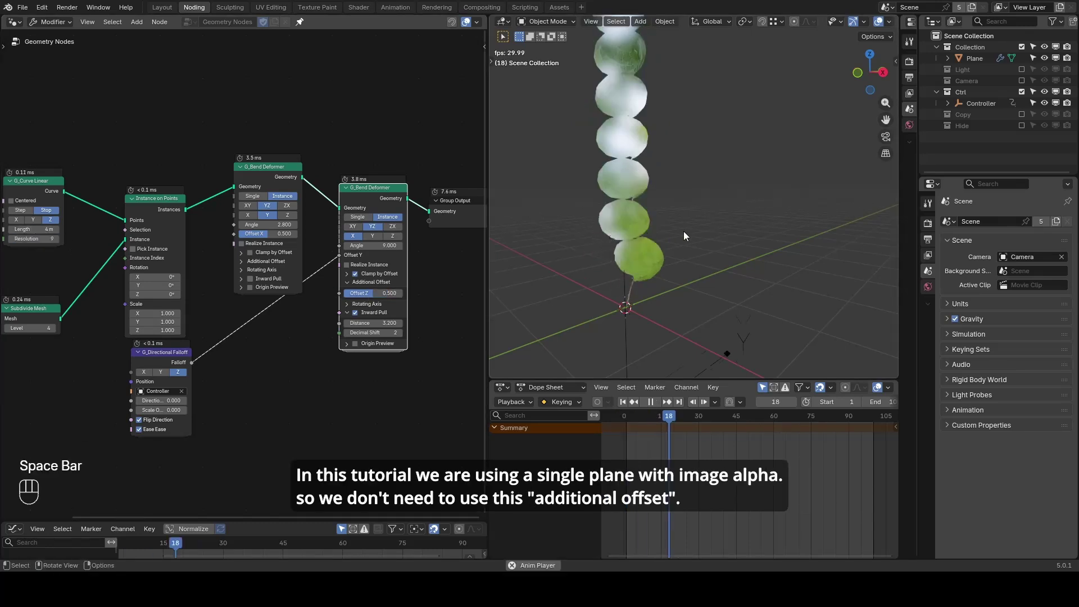
{"action": "key", "text": "space"}
{"action": "key", "text": "z"}
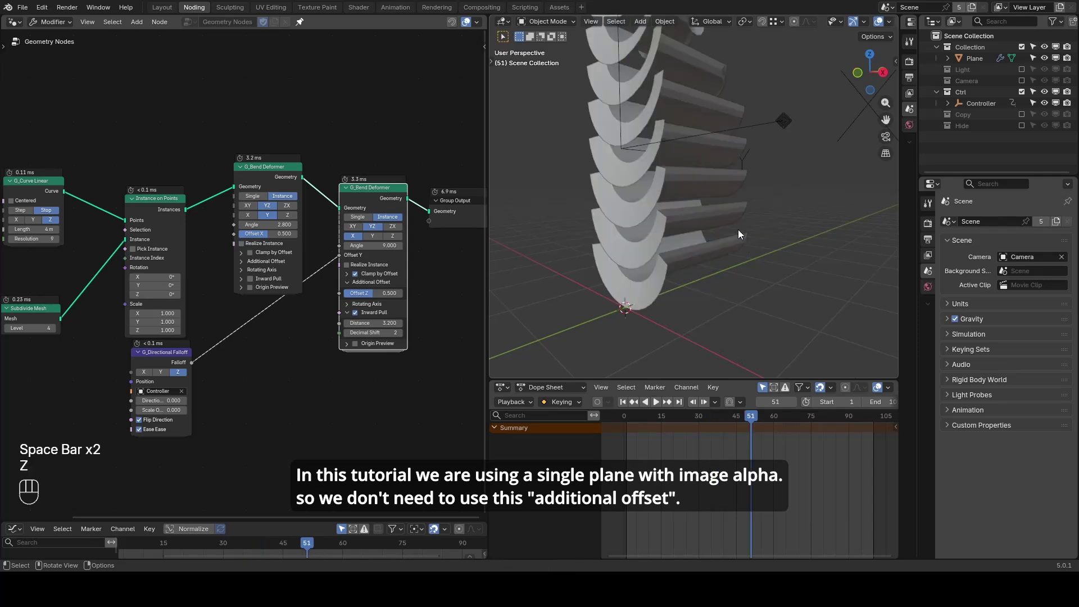
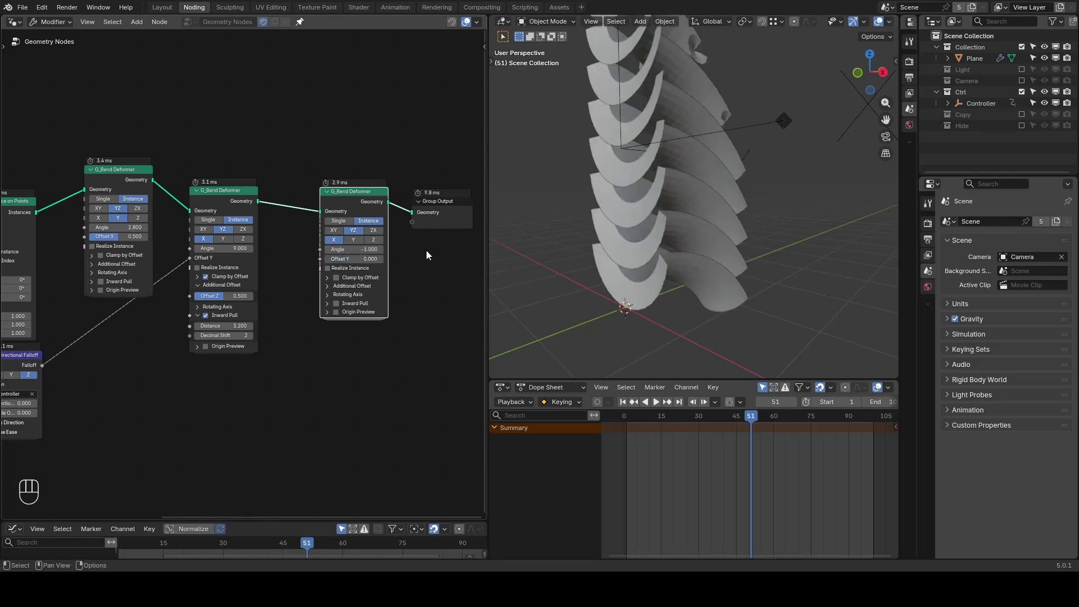
Step: Replay the animation while orbiting the leaves in textured shading
{"action": "key", "text": "shift+space"}
{"action": "left_click", "coordinate": [659, 197]}
{"action": "key", "text": "z"}
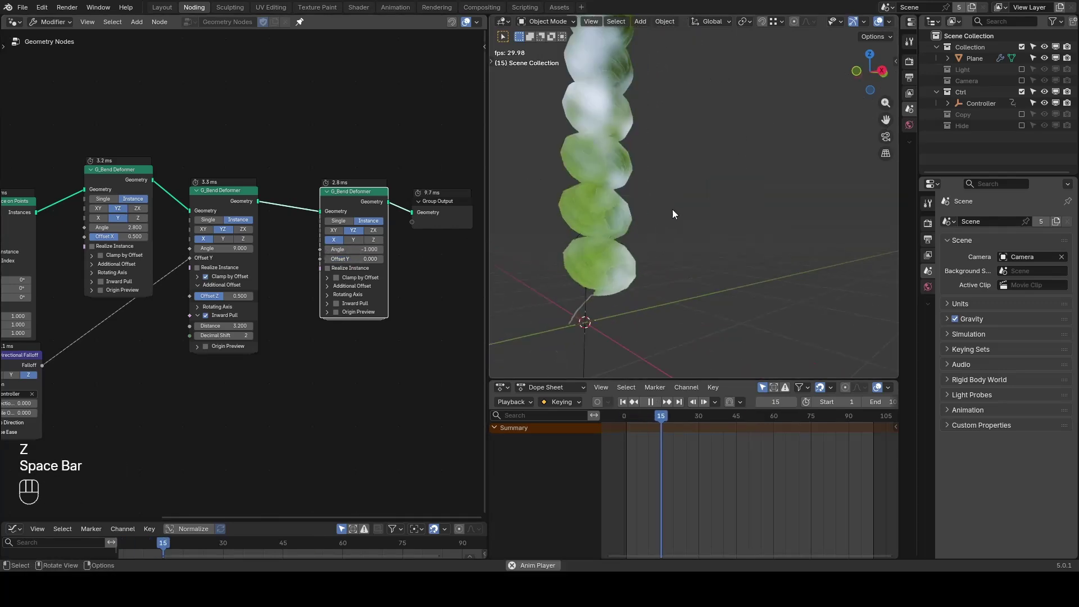
{"action": "key", "text": "space"}
{"action": "key", "text": "space"}
{"action": "left_click", "coordinate": [674, 213]}
{"action": "key", "text": "space"}
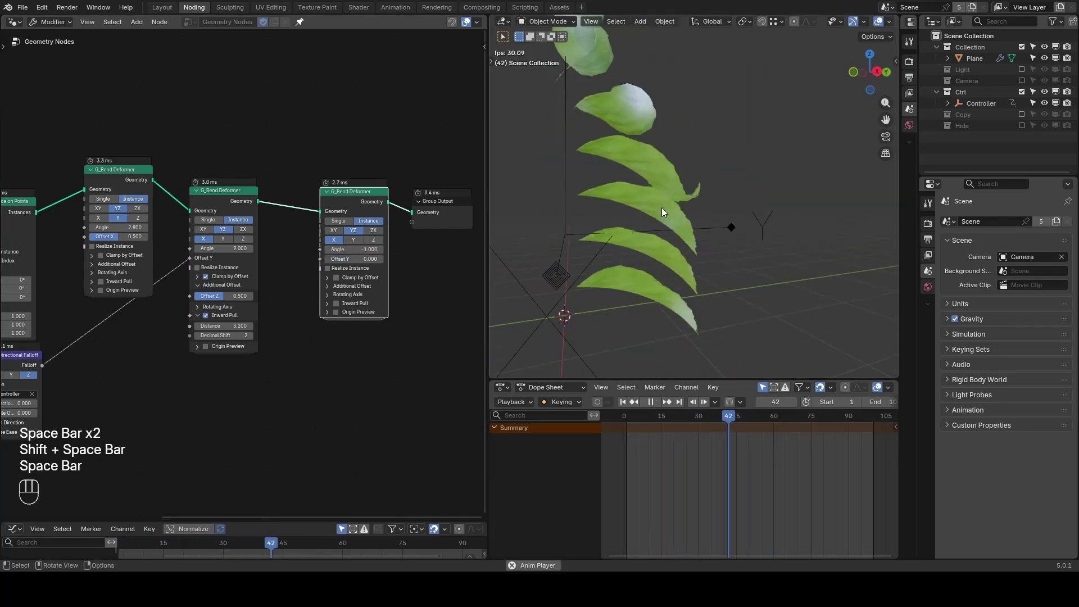
{"action": "key", "text": "space"}
{"action": "left_click_drag", "start_coordinate": [659, 215], "coordinate": [690, 208]}
{"action": "left_click_drag", "start_coordinate": [738, 187], "coordinate": [718, 171]}
{"action": "left_click", "coordinate": [693, 205]}
Step: Duplicate a third G_Bend Deformer after the second with angle -1.000 and Offset Y 0
{"action": "key", "text": "shift+space"}
{"action": "key", "text": "d"}
{"action": "key", "text": "d"}
{"action": "key", "text": "d"}
{"action": "left_click", "coordinate": [601, 272]}
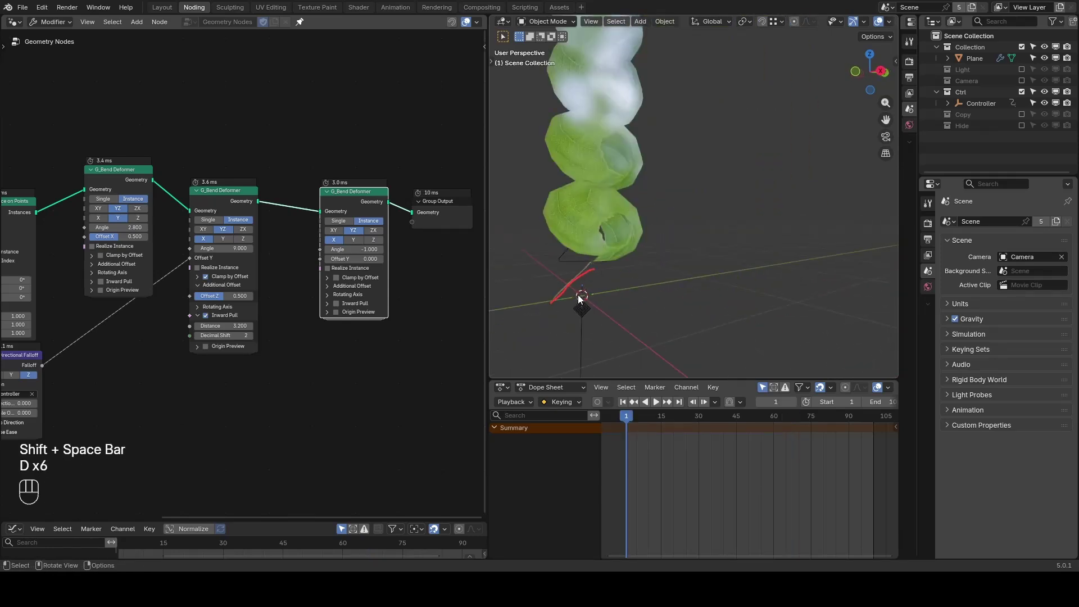
{"action": "key", "text": "d"}
Step: Play the animation with the third bend and stop back at frame 1 with leaves coiled
{"action": "key", "text": "shift+space"}
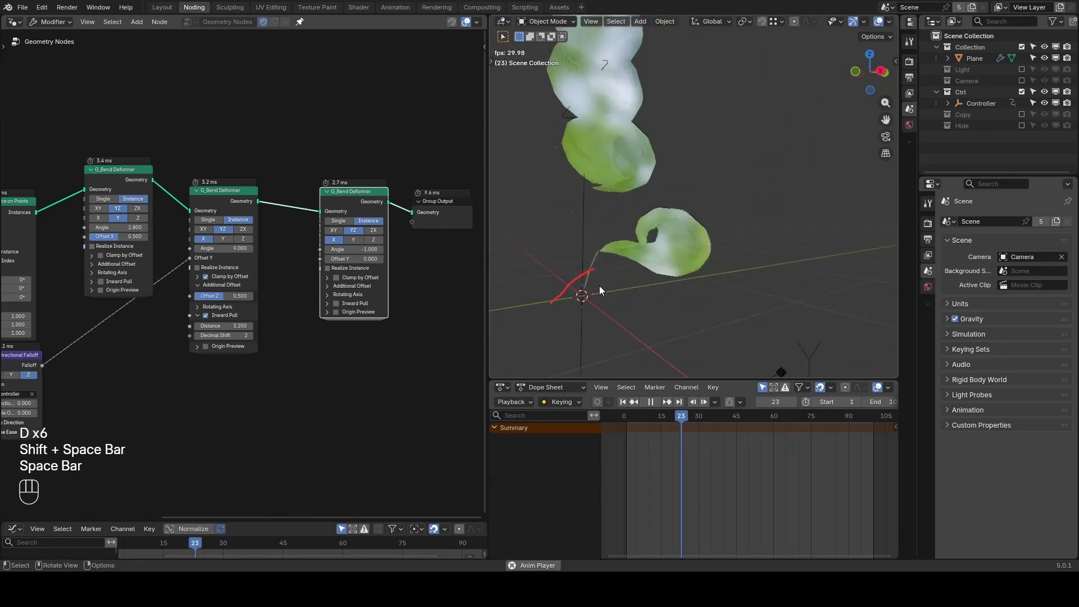
{"action": "key", "text": "space"}
{"action": "key", "text": "d"}
{"action": "key", "text": "d"}
{"action": "key", "text": "d"}
{"action": "left_click", "coordinate": [619, 262]}
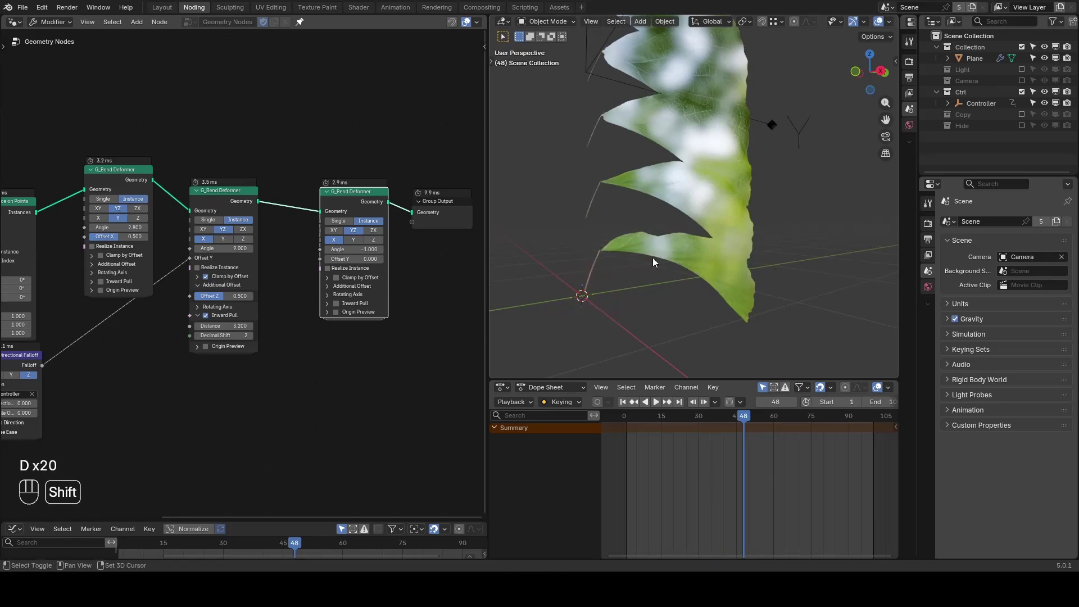
{"action": "key", "text": "shift+space"}
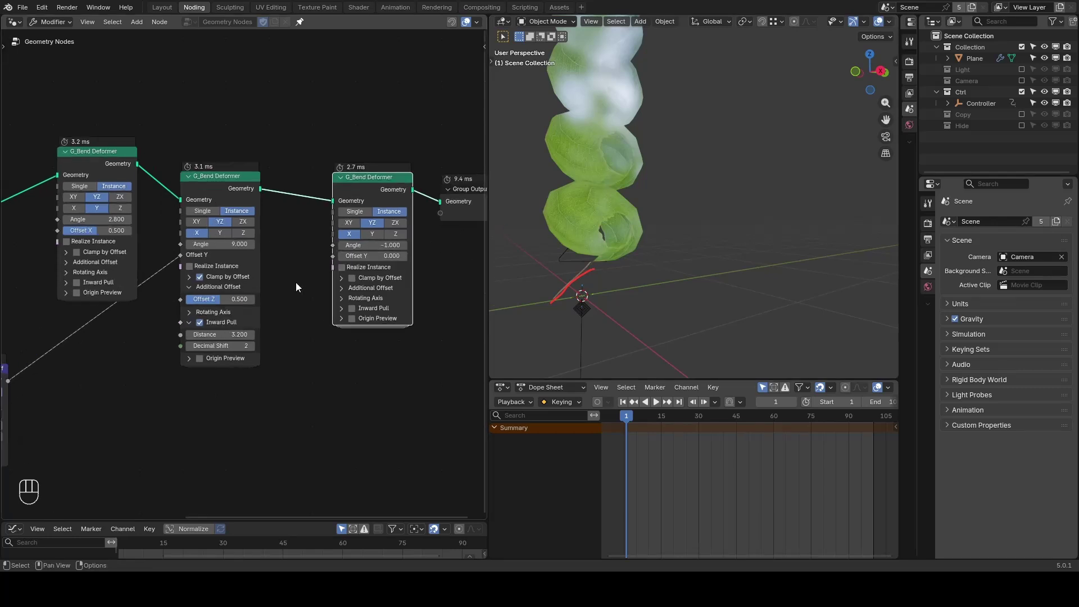
Step: Place a G_Remap 0-1 node and set the third bend's Offset Y to 0.150
{"action": "left_click", "coordinate": [357, 284]}
{"action": "left_click", "coordinate": [317, 302]}
{"action": "key", "text": "ctrl+a"}
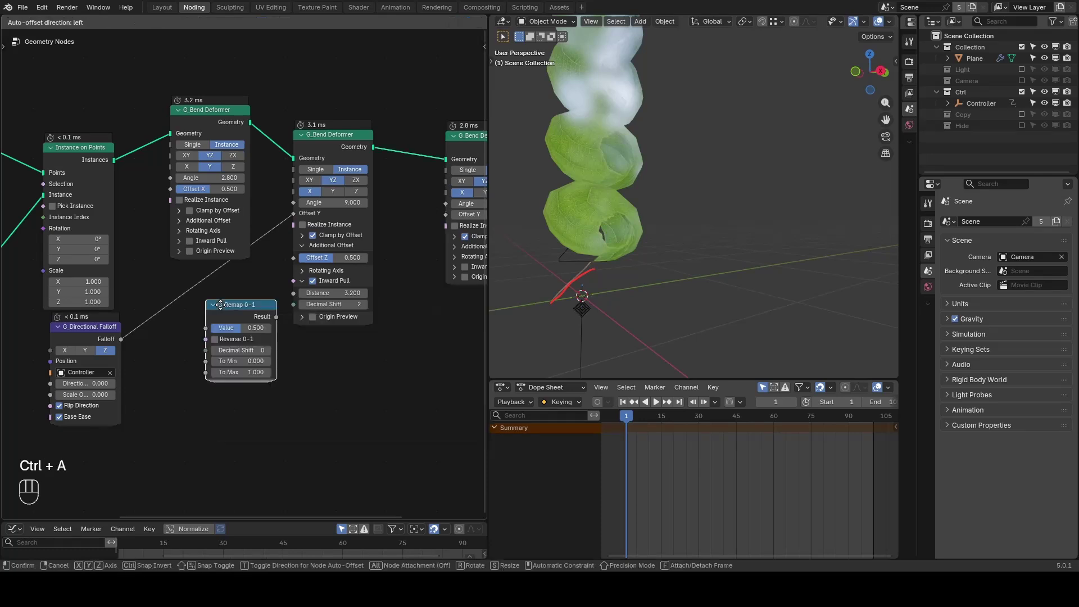
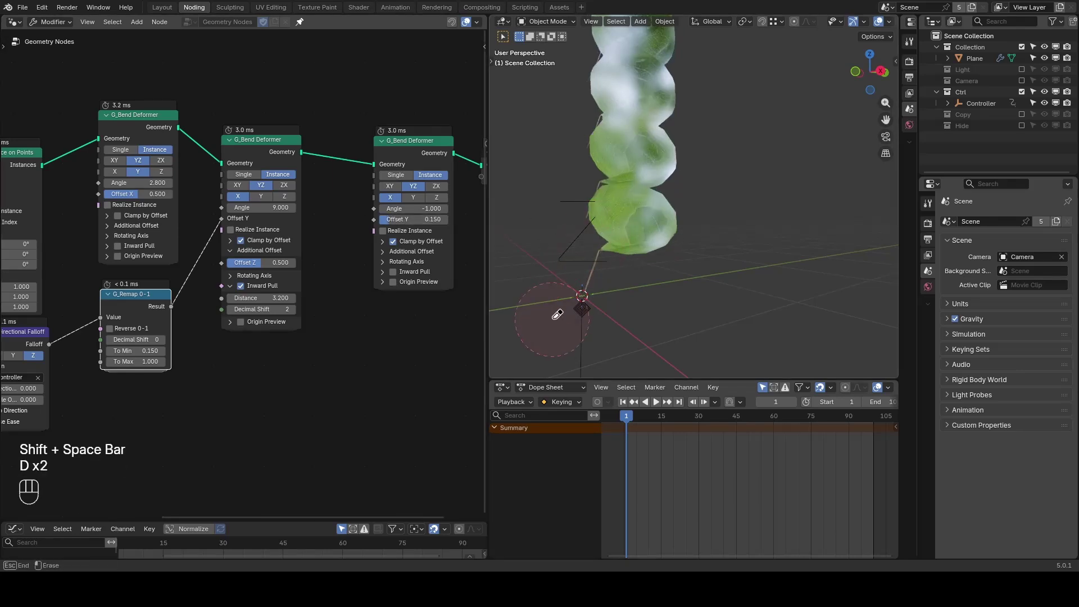
{"action": "key", "text": "d"}
{"action": "key", "text": "d"}
Step: Check the bend's Clamp Mask output with a Viewer node
{"action": "left_click", "coordinate": [251, 254]}
{"action": "left_click", "coordinate": [263, 242]}
{"action": "left_click", "coordinate": [291, 156]}
{"action": "left_click", "coordinate": [290, 259]}
{"action": "left_click", "coordinate": [150, 309]}
{"action": "key", "text": "m"}
{"action": "key", "text": "m"}
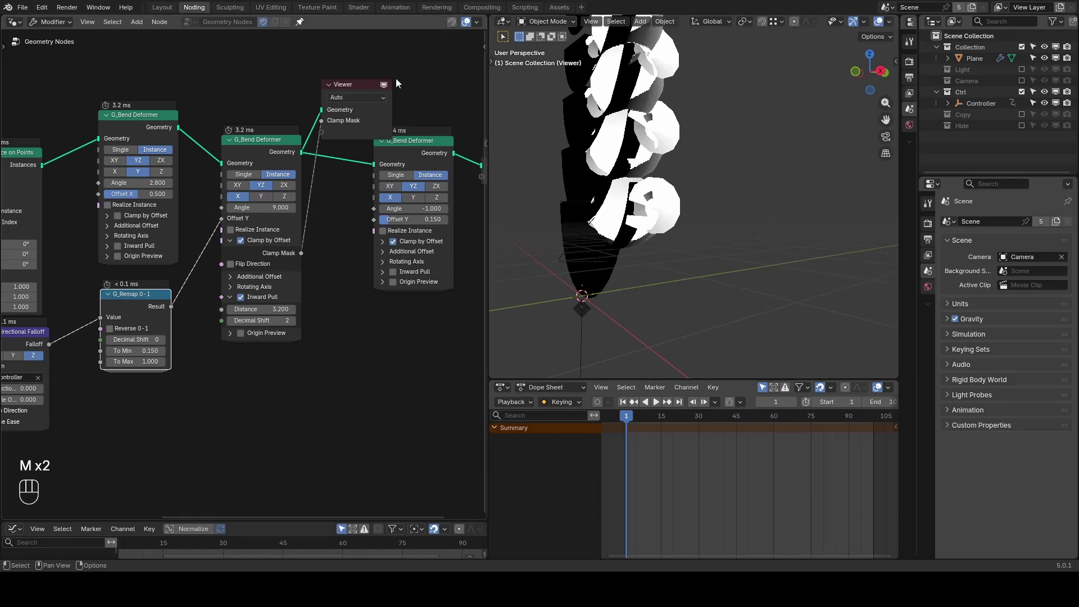
Step: Tidy the node and replay the animation to frame 70 with arched fronds
{"action": "left_click", "coordinate": [350, 94]}
{"action": "key", "text": "x"}
{"action": "key", "text": "space"}
{"action": "left_click", "coordinate": [731, 227]}
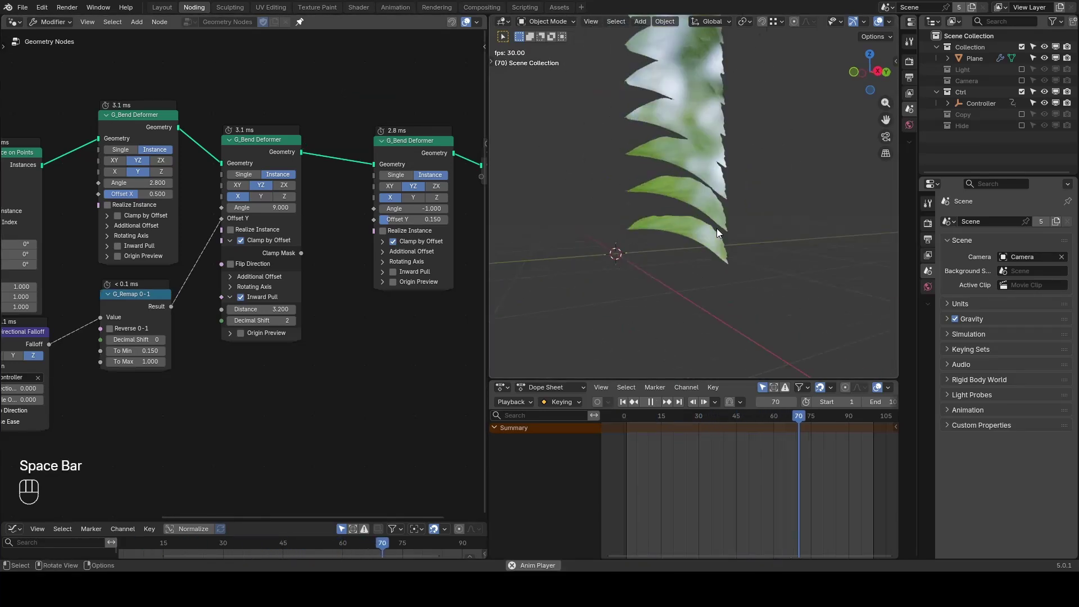
Step: Select the Plane in the Outliner and replay the animation from frame 1
{"action": "key", "text": "shift+space"}
{"action": "double_click", "coordinate": [680, 251]}
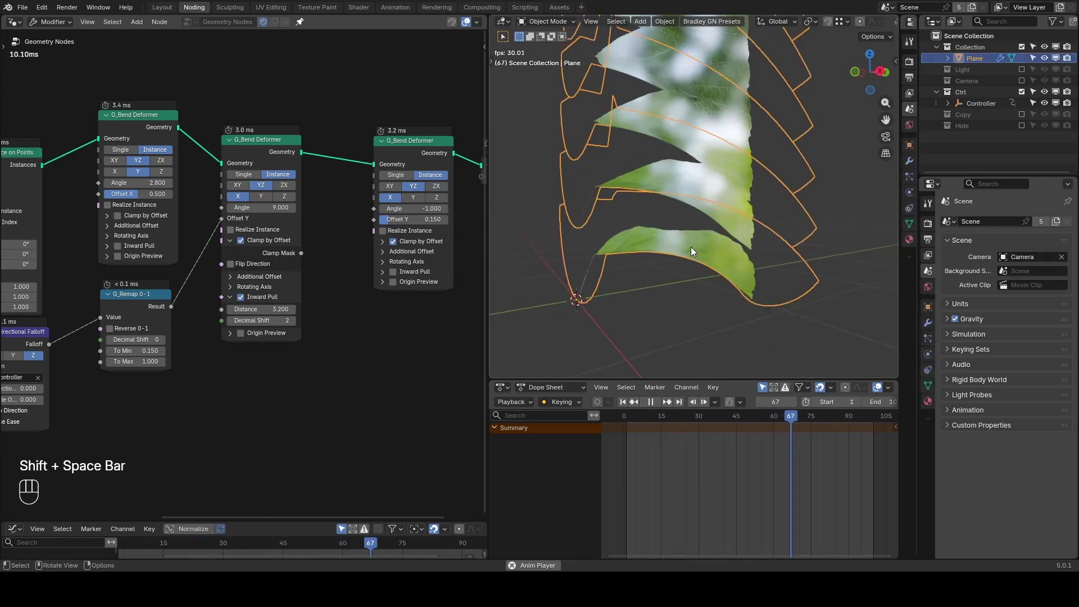
{"action": "key", "text": "shift+space"}
{"action": "key", "text": "space"}
{"action": "key", "text": "z"}
{"action": "key", "text": "shift+space"}
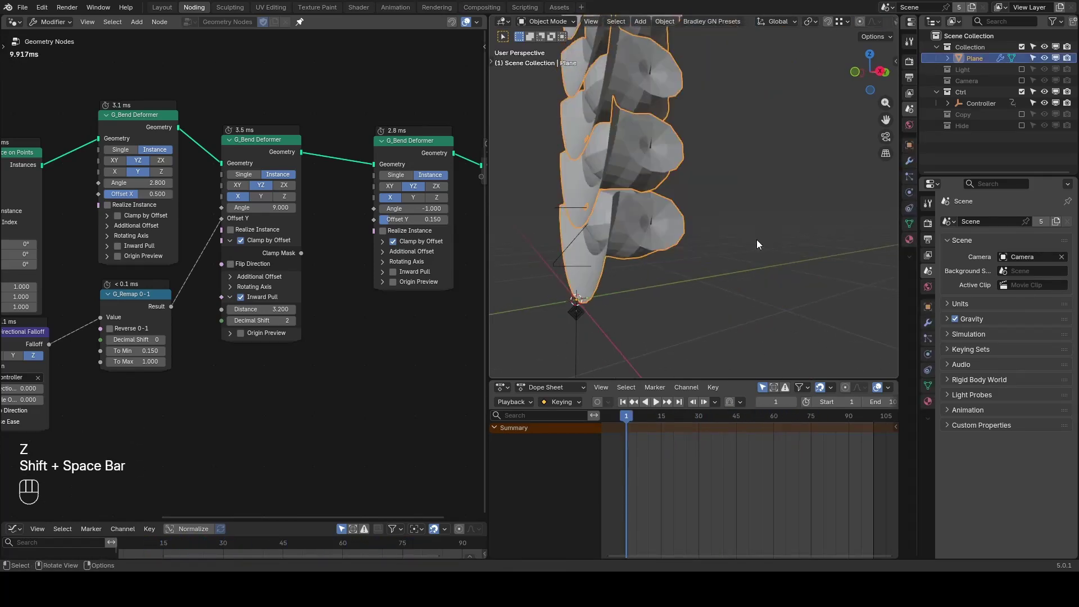
{"action": "key", "text": "space"}
{"action": "key", "text": "space"}
{"action": "key", "text": "ctrl+shift+alt+q"}
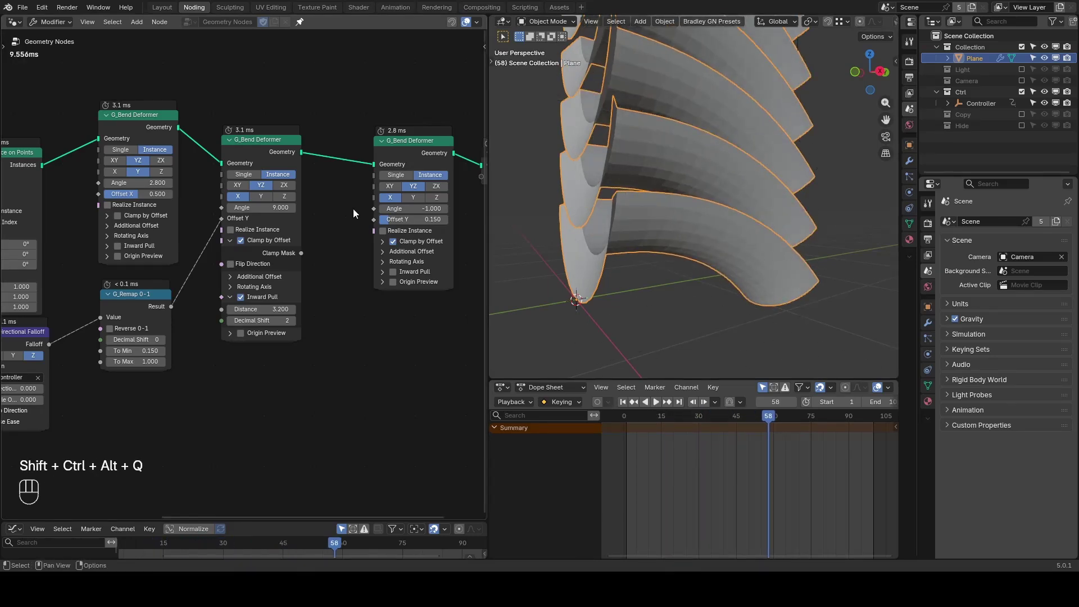
Step: Bring the last deformer and output into view and search the node list for inertial
{"action": "left_click_drag", "start_coordinate": [356, 211], "coordinate": [188, 252]}
{"action": "left_click", "coordinate": [356, 207]}
{"action": "left_click", "coordinate": [340, 223]}
Step: Insert a G_Inertial Deformer (factor 0.700) before the output and enable Realize Instance on the bend
{"action": "key", "text": "ctrl+a"}
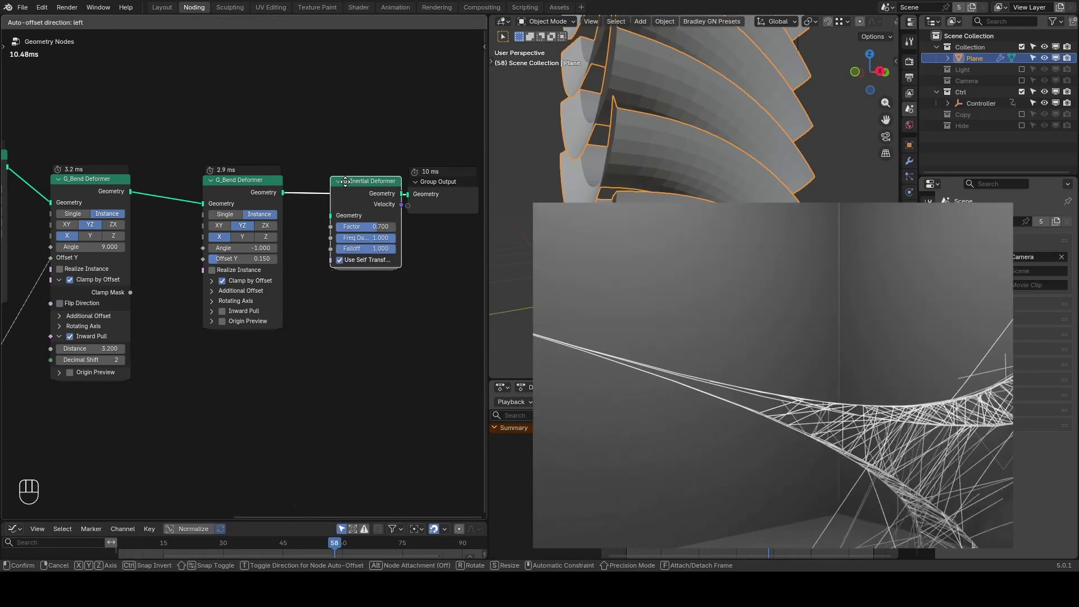
{"action": "left_click", "coordinate": [351, 183]}
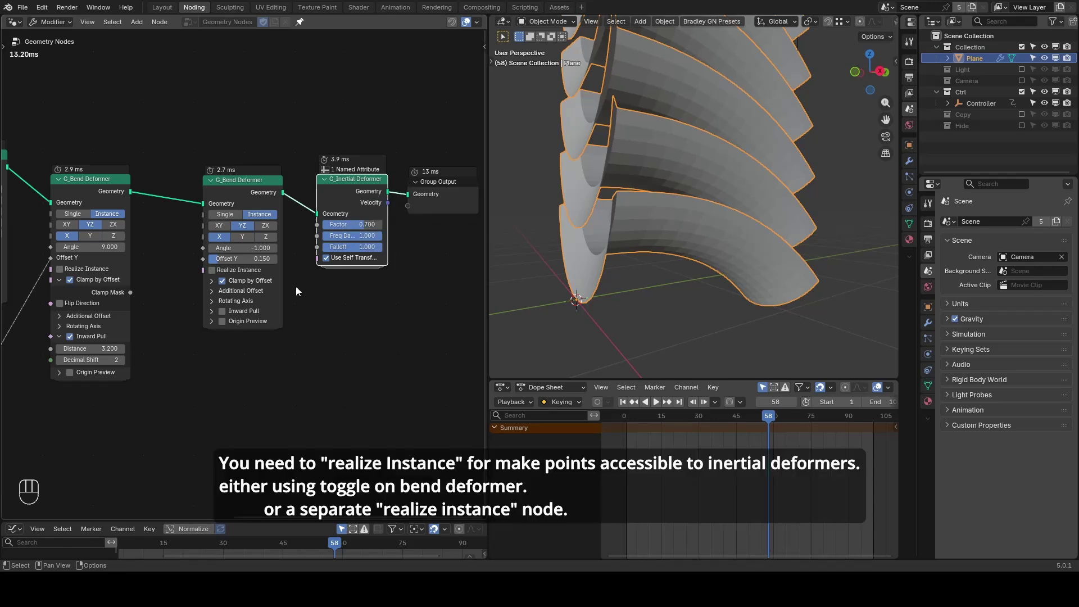
{"action": "left_click", "coordinate": [253, 274]}
{"action": "key", "text": "ctrl+a"}
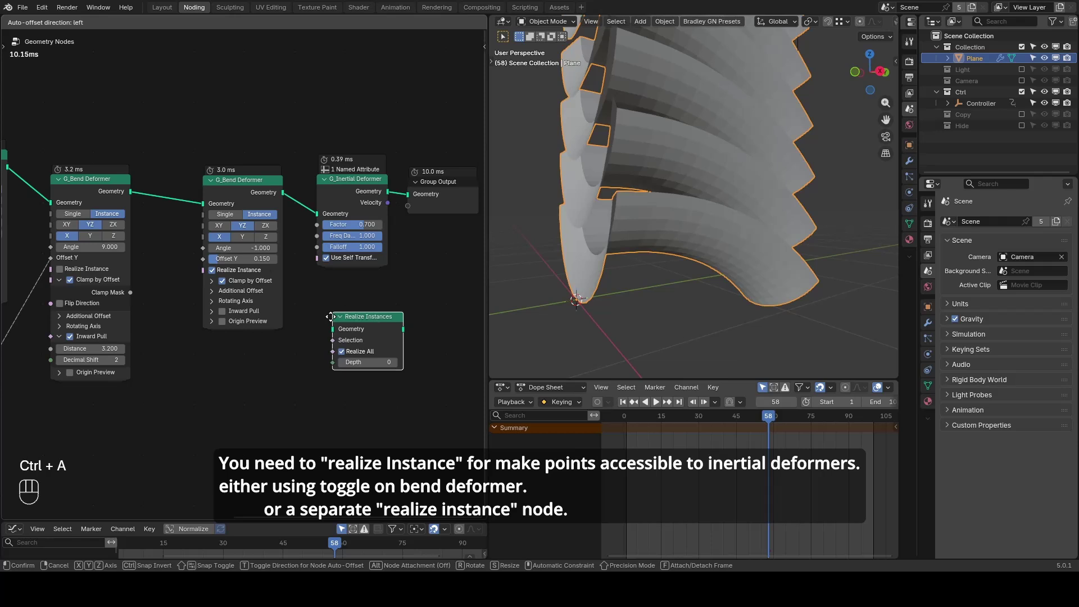
{"action": "left_click", "coordinate": [350, 320]}
{"action": "key", "text": "x"}
Step: Play the animation to preview the inertial wobble on the leaves
{"action": "key", "text": "shift+space"}
{"action": "key", "text": "z"}
{"action": "key", "text": "space"}
{"action": "key", "text": "shift+space"}
{"action": "left_click", "coordinate": [751, 275]}
{"action": "key", "text": "space"}
{"action": "key", "text": "m"}
{"action": "key", "text": "space"}
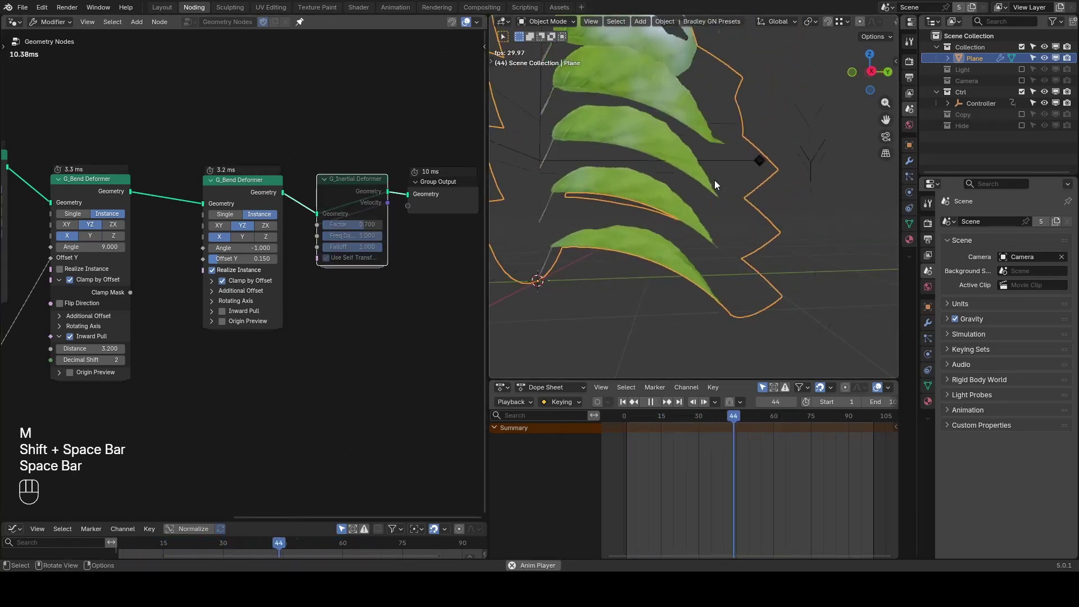
{"action": "key", "text": "space"}
Step: Mute the inertial deformer, replay from frame 1 and pause at frame 49
{"action": "left_click", "coordinate": [357, 197]}
{"action": "key", "text": "m"}
{"action": "key", "text": "shift+space"}
{"action": "key", "text": "space"}
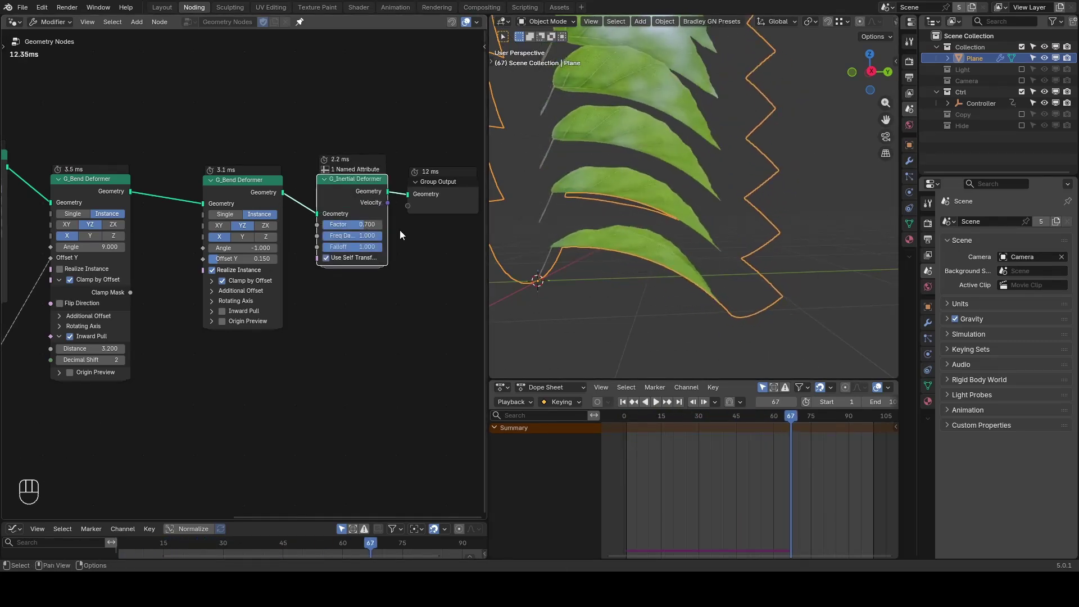
{"action": "key", "text": "ctrl+a"}
{"action": "key", "text": "ctrl+shift+alt+q"}
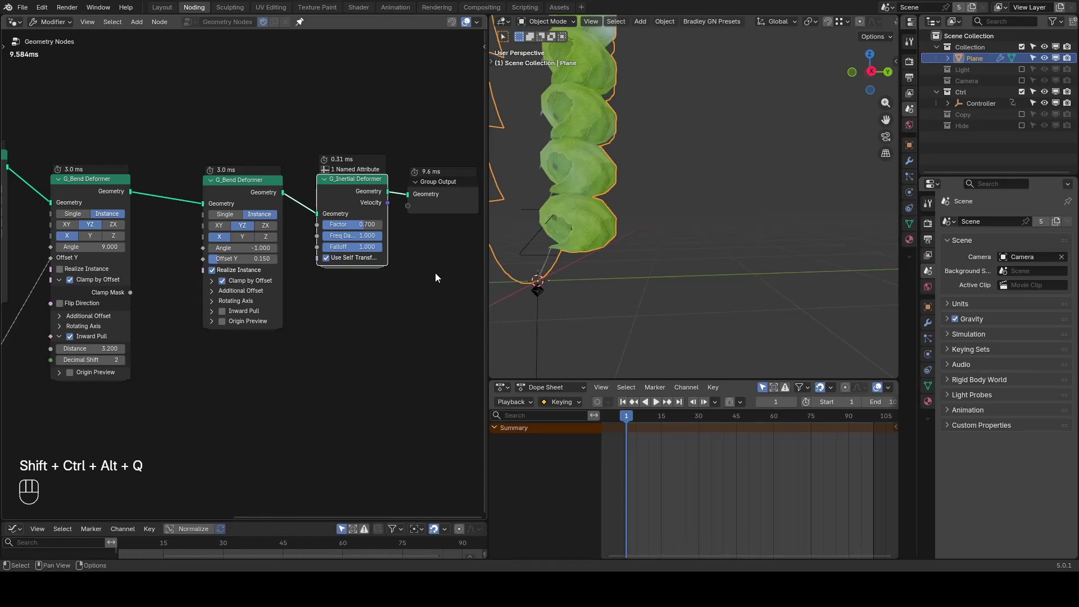
{"action": "left_click", "coordinate": [363, 201]}
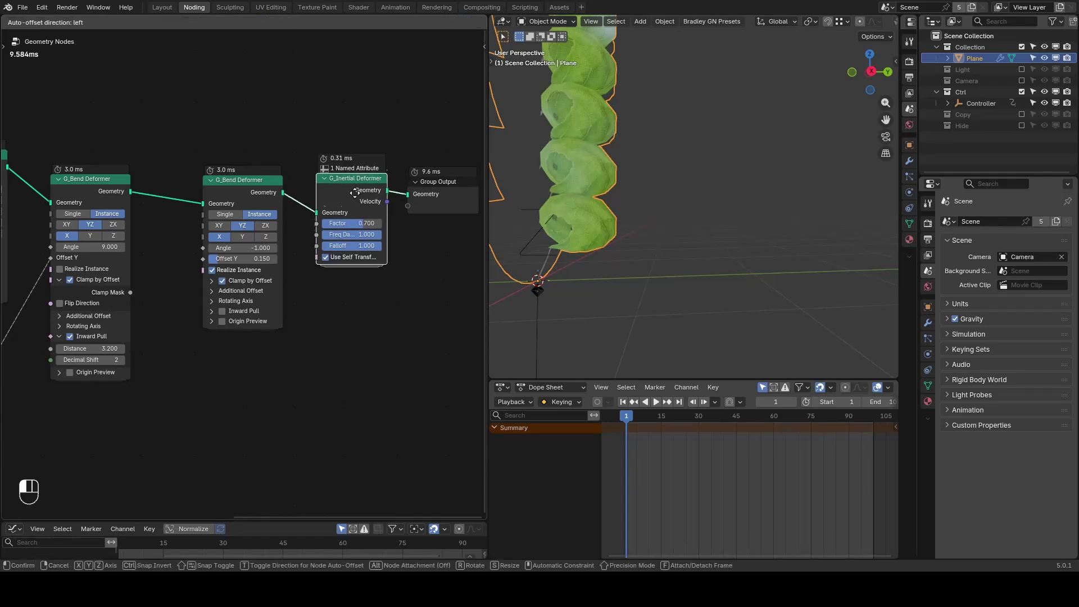
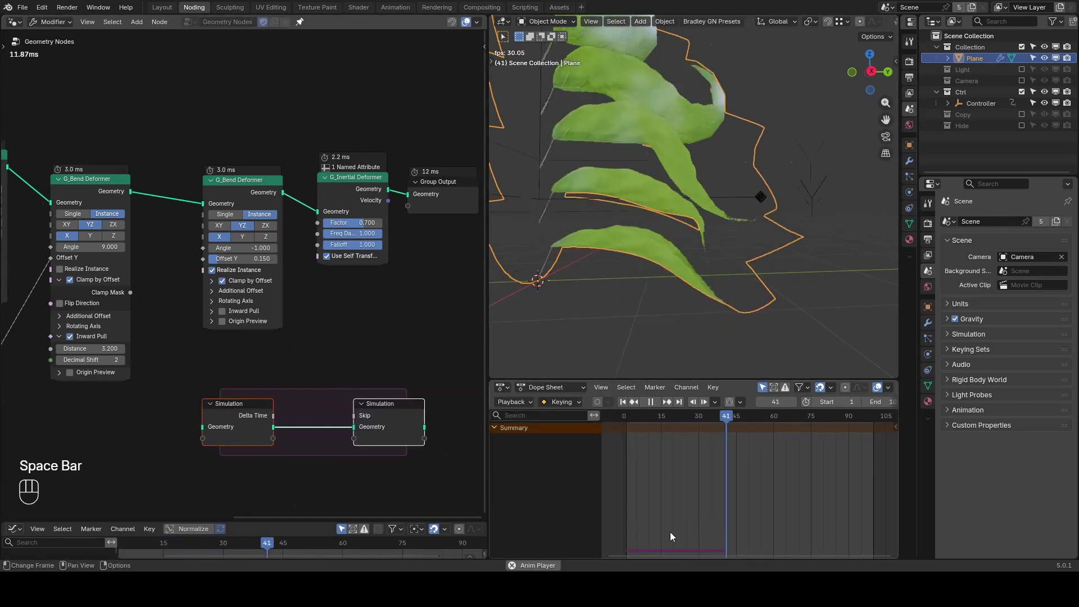
{"action": "key", "text": "space"}
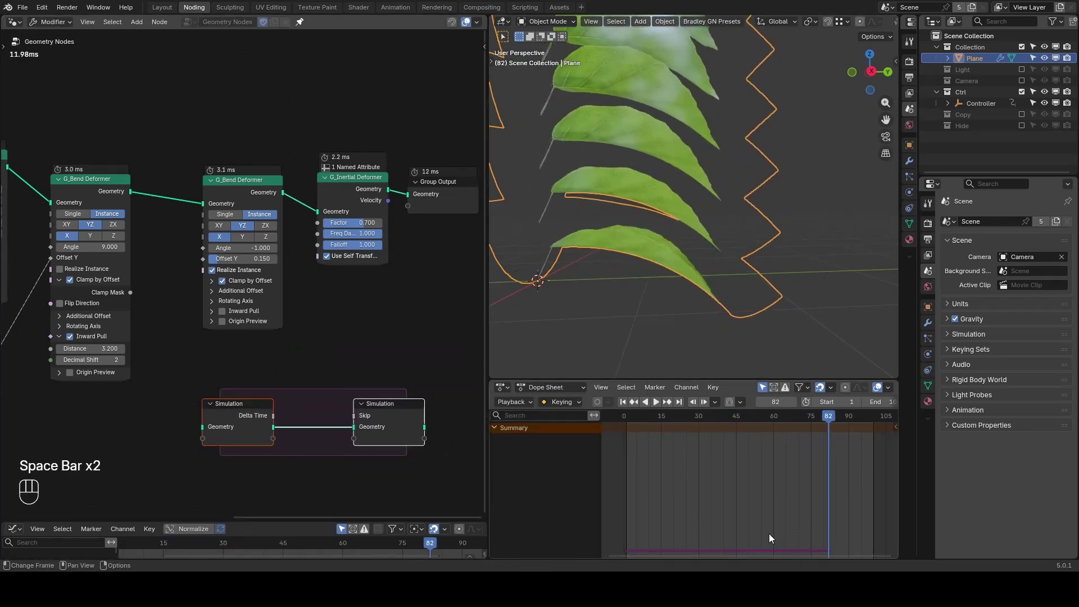
Step: Zoom the 3D view out to see the whole vine
{"action": "left_click", "coordinate": [752, 418]}
{"action": "left_click", "coordinate": [70, 218]}
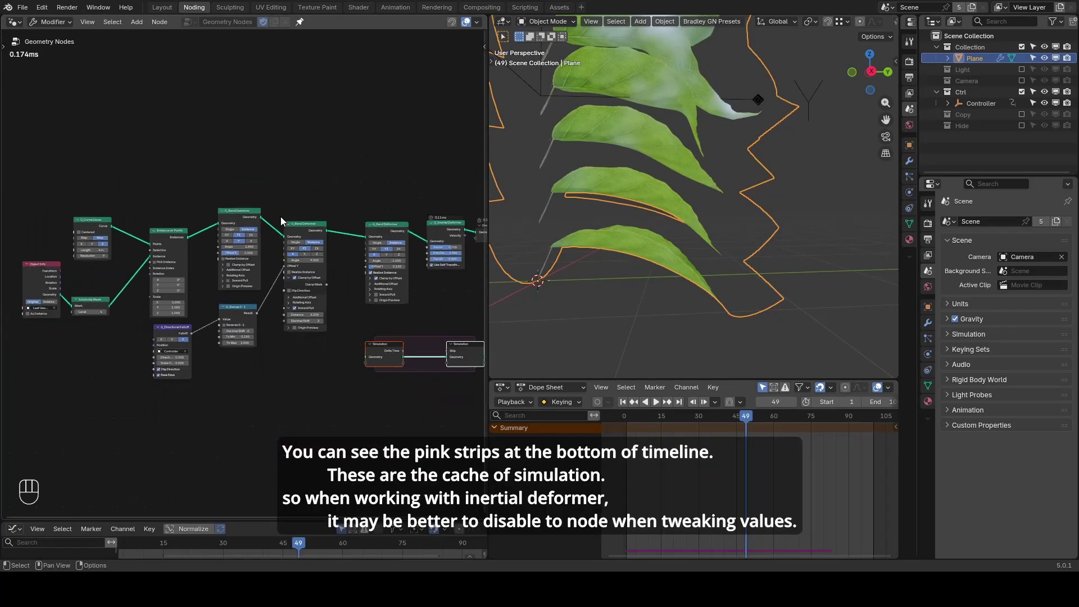
{"action": "left_click_drag", "start_coordinate": [591, 186], "coordinate": [645, 209]}
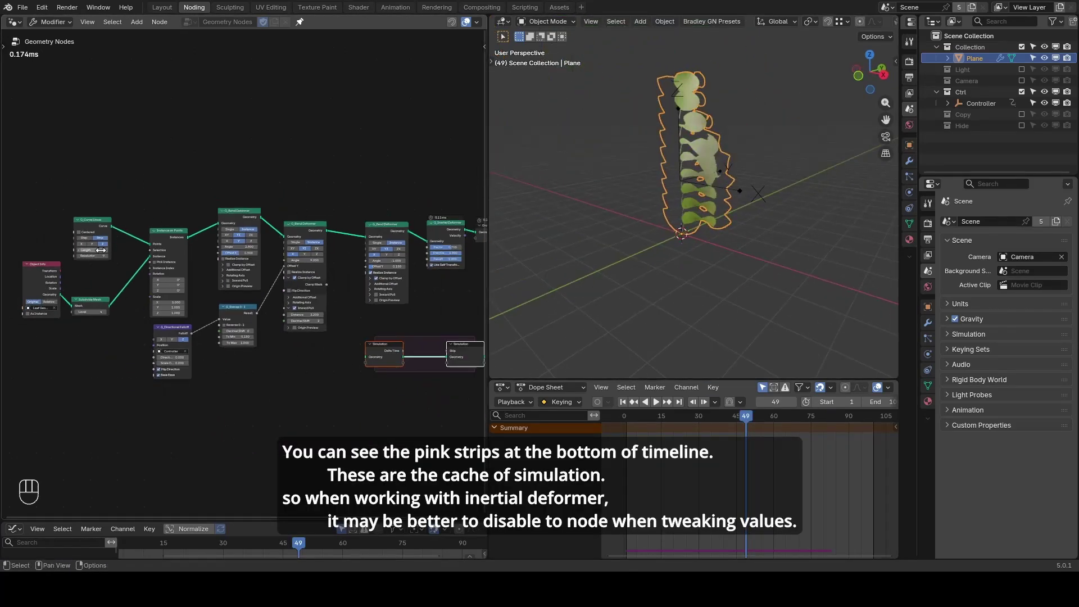
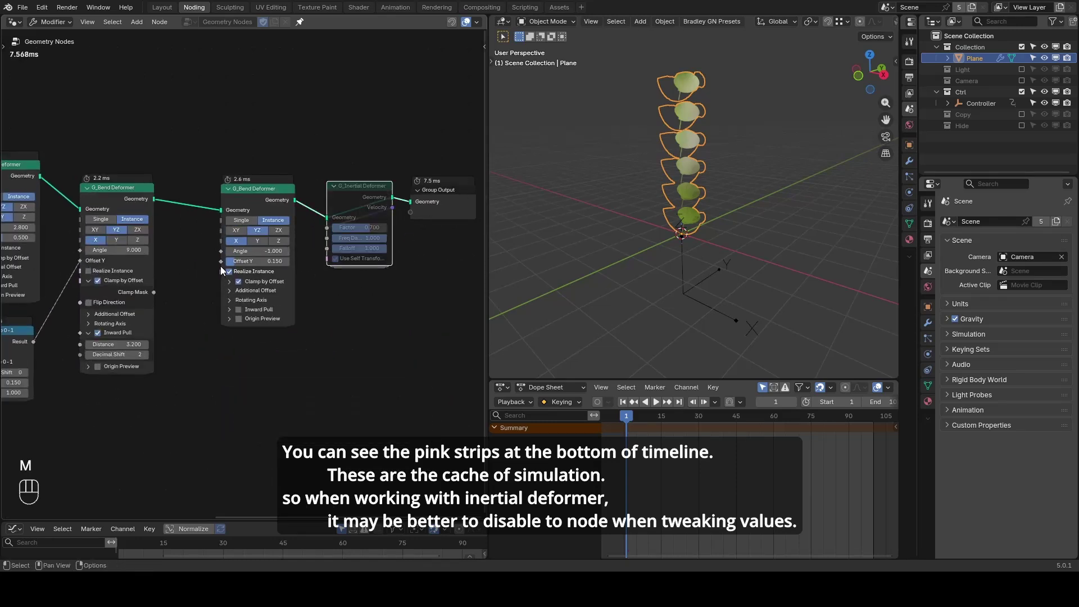
Step: Unmute the G_Inertial Deformer node and return playback to frame 1
{"action": "key", "text": "space"}
{"action": "key", "text": "space"}
{"action": "left_click", "coordinate": [359, 198]}
{"action": "key", "text": "m"}
{"action": "key", "text": "shift+space"}
{"action": "key", "text": "ctrl+shift+alt+q"}
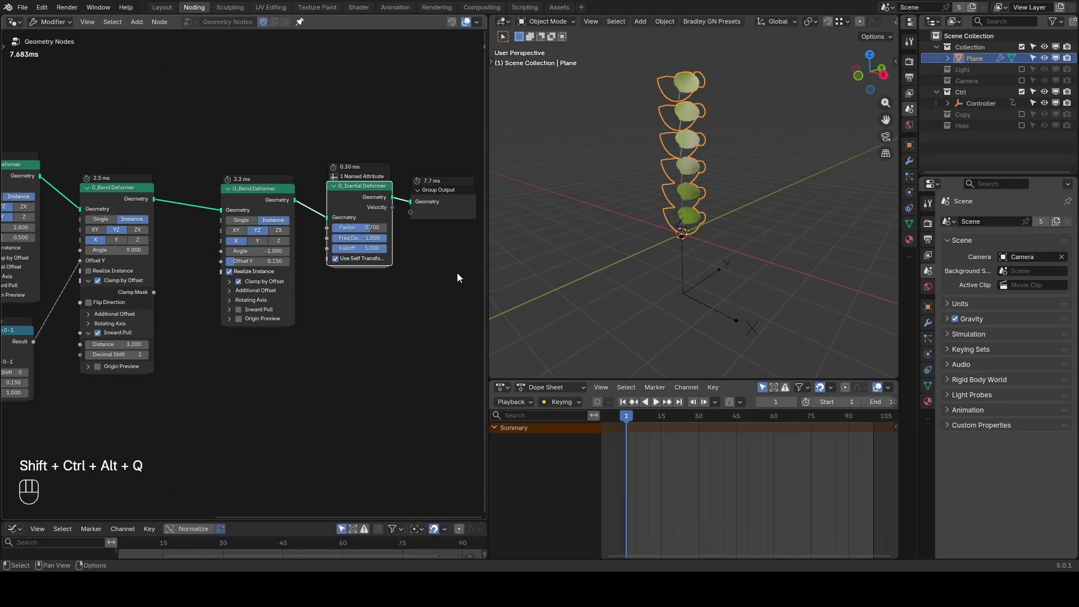
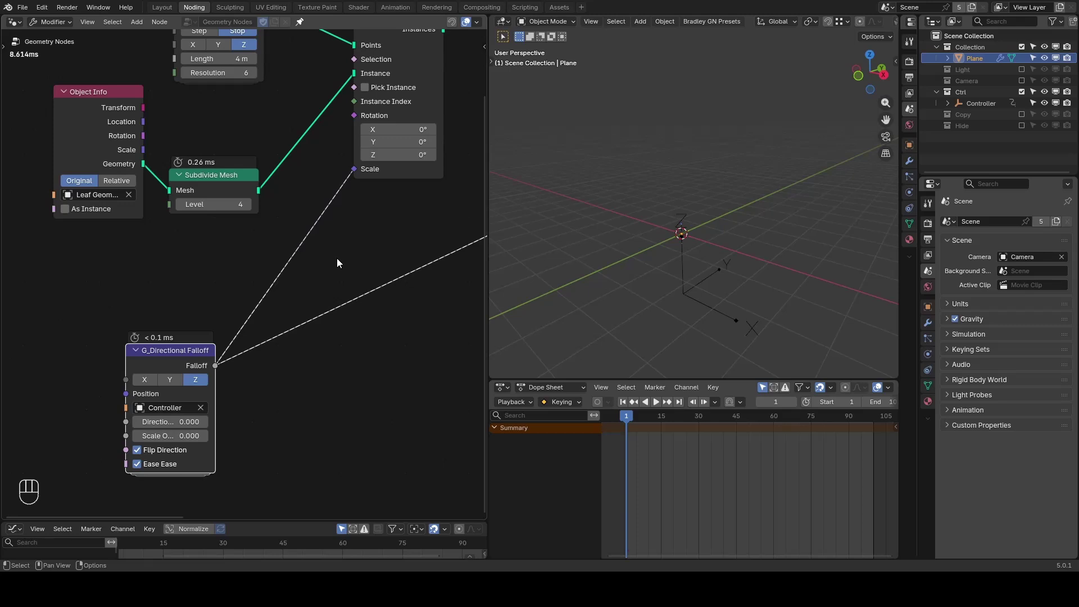
Step: Add a G_Remap 0-1 node before Scale and set its To Min to 0.010
{"action": "key", "text": "ctrl+a"}
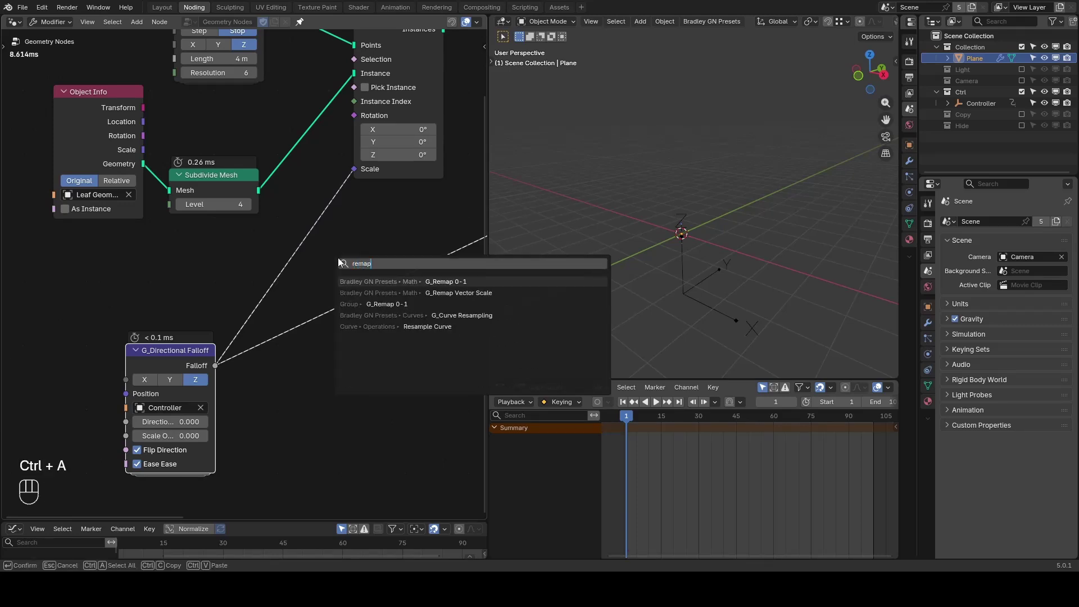
{"action": "left_click", "coordinate": [295, 232]}
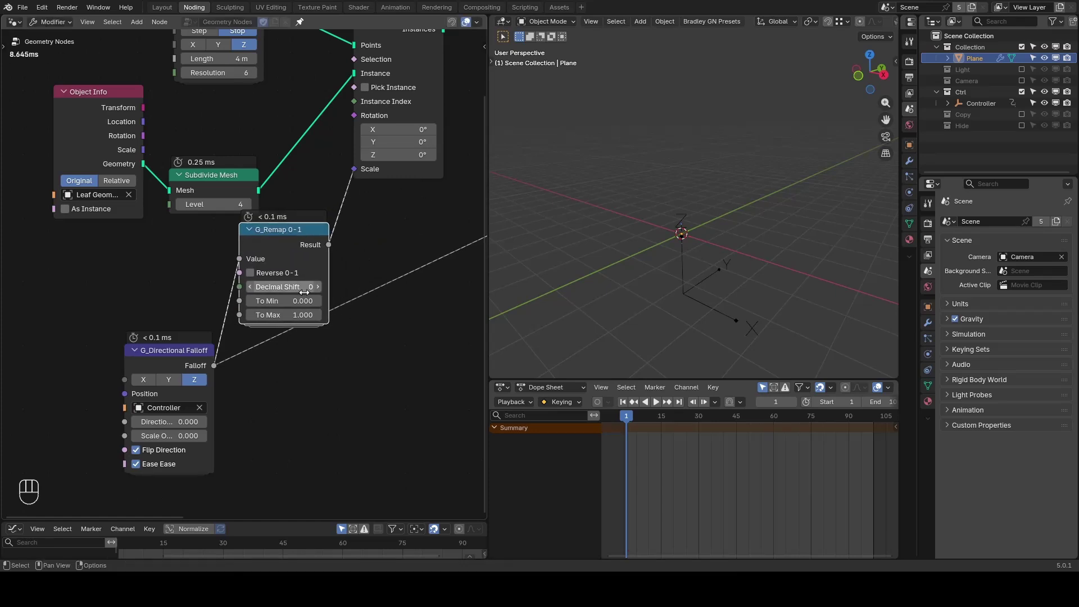
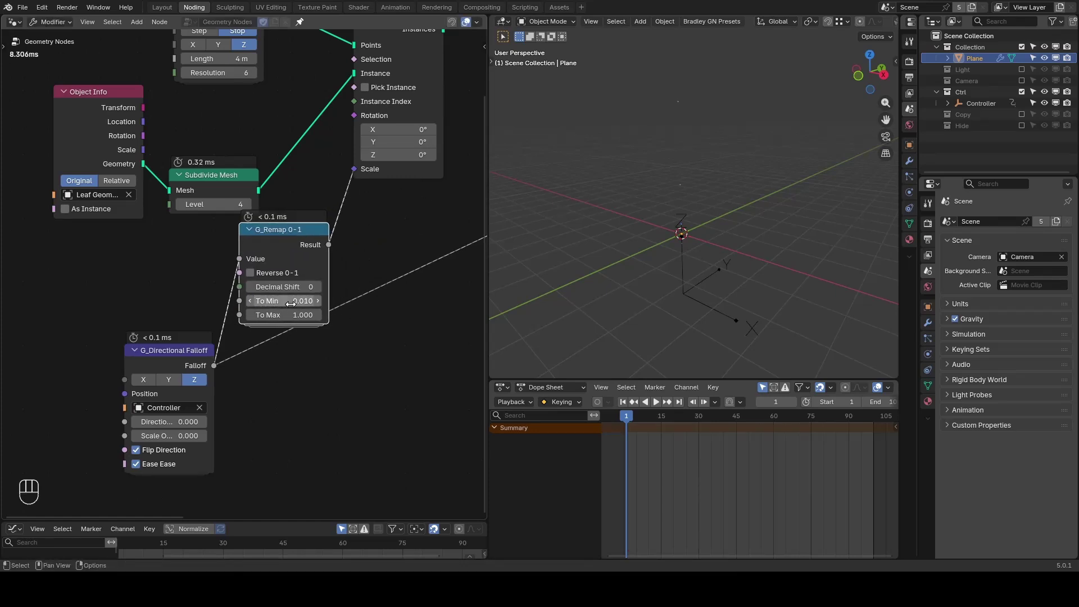
{"action": "left_click", "coordinate": [725, 193]}
{"action": "left_click", "coordinate": [716, 193]}
{"action": "key", "text": "shift+space"}
{"action": "left_click", "coordinate": [752, 192]}
{"action": "key", "text": "space"}
Step: Add a Float Curve node after the directional falloff and play the growth animation
{"action": "left_click", "coordinate": [397, 295]}
{"action": "left_click", "coordinate": [257, 288]}
{"action": "key", "text": "ctrl+a"}
{"action": "left_click", "coordinate": [190, 262]}
{"action": "left_click_drag", "start_coordinate": [310, 325], "coordinate": [245, 291]}
{"action": "left_click", "coordinate": [266, 382]}
{"action": "key", "text": "shift+space"}
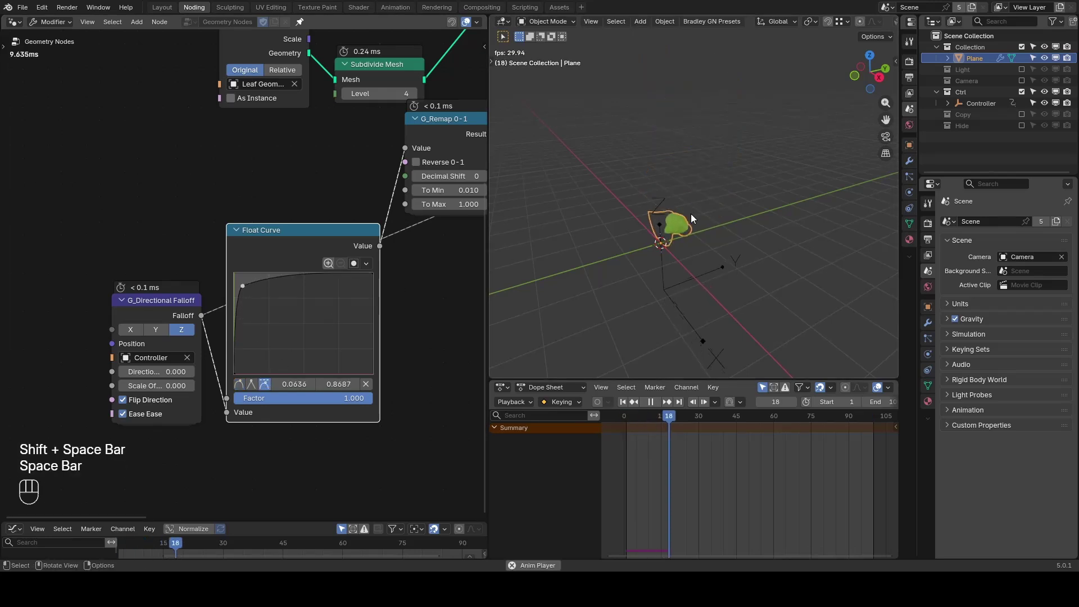
Step: Move the float curve's lower point to 0.100, 0.150 for an S-shape and play to check
{"action": "left_click_drag", "start_coordinate": [717, 228], "coordinate": [709, 213]}
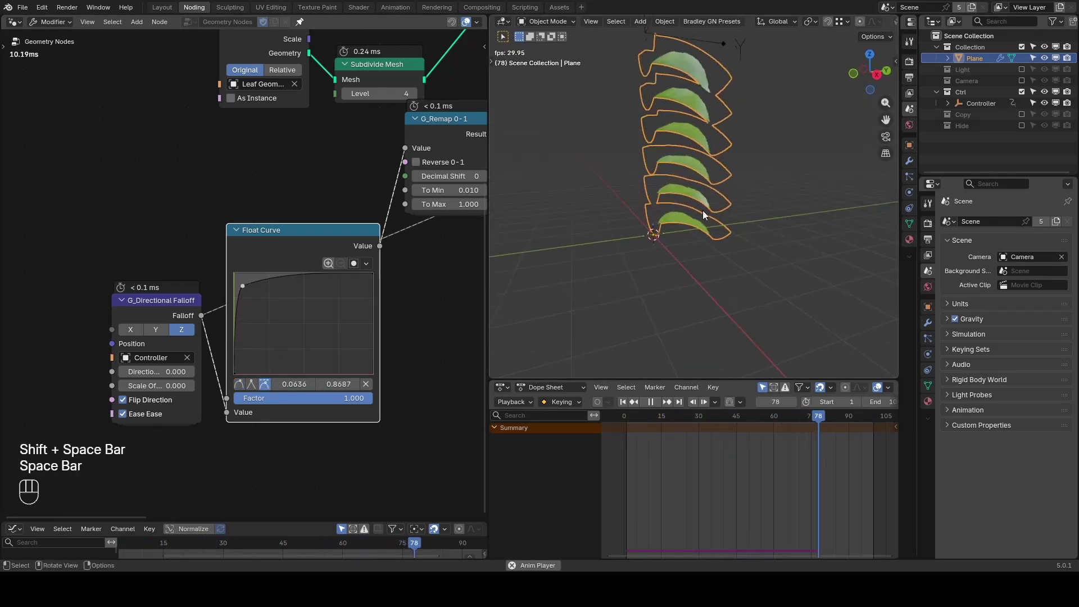
{"action": "key", "text": "shift+space"}
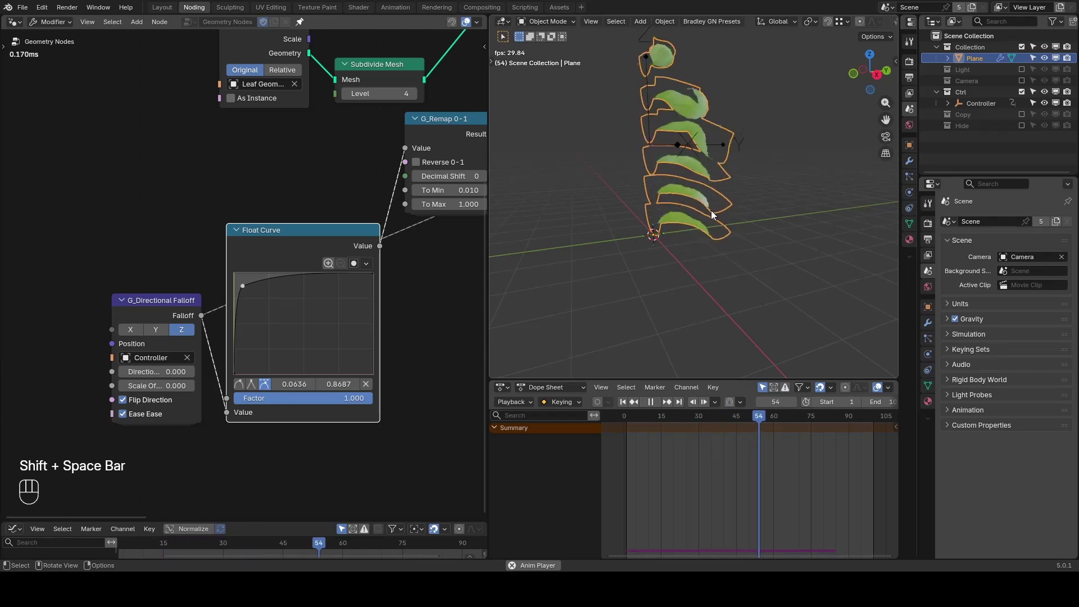
{"action": "key", "text": "space"}
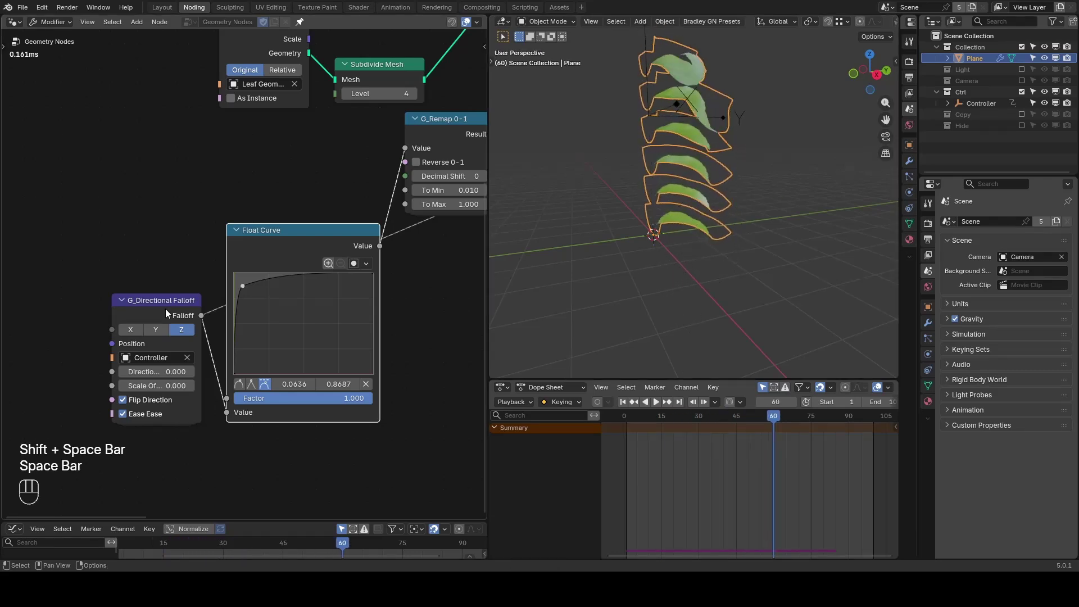
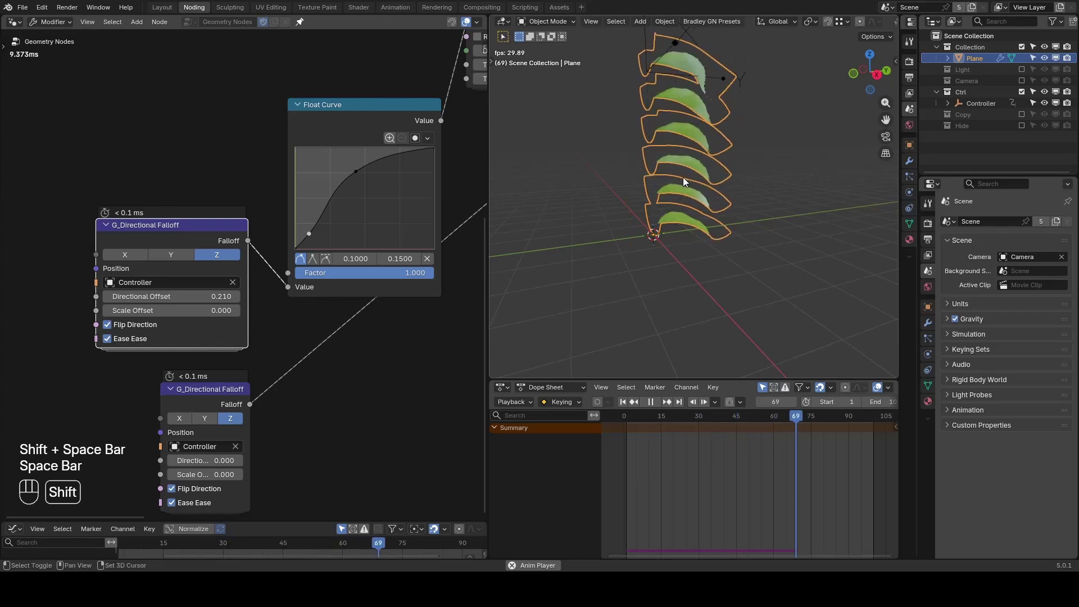
{"action": "key", "text": "space"}
{"action": "key", "text": "space"}
{"action": "key", "text": "space"}
{"action": "key", "text": "space"}
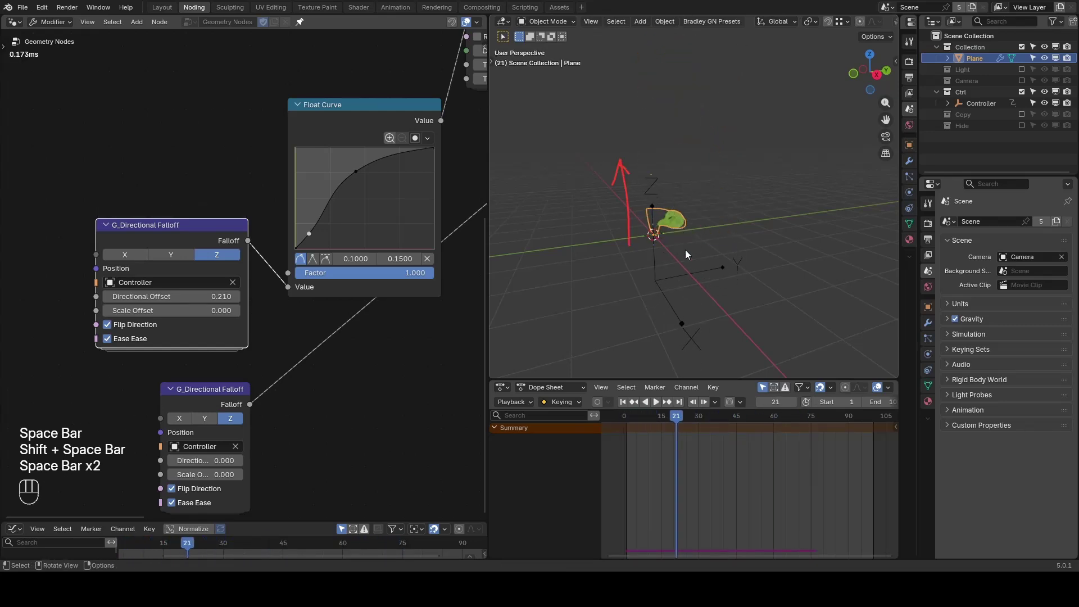
Step: Replay the eased leaf growth a few times and return to frame 1
{"action": "key", "text": "d"}
{"action": "key", "text": "d"}
{"action": "key", "text": "d"}
{"action": "left_click", "coordinate": [630, 145]}
{"action": "key", "text": "d"}
{"action": "key", "text": "space"}
{"action": "key", "text": "space"}
{"action": "key", "text": "ctrl+shift+alt+q"}
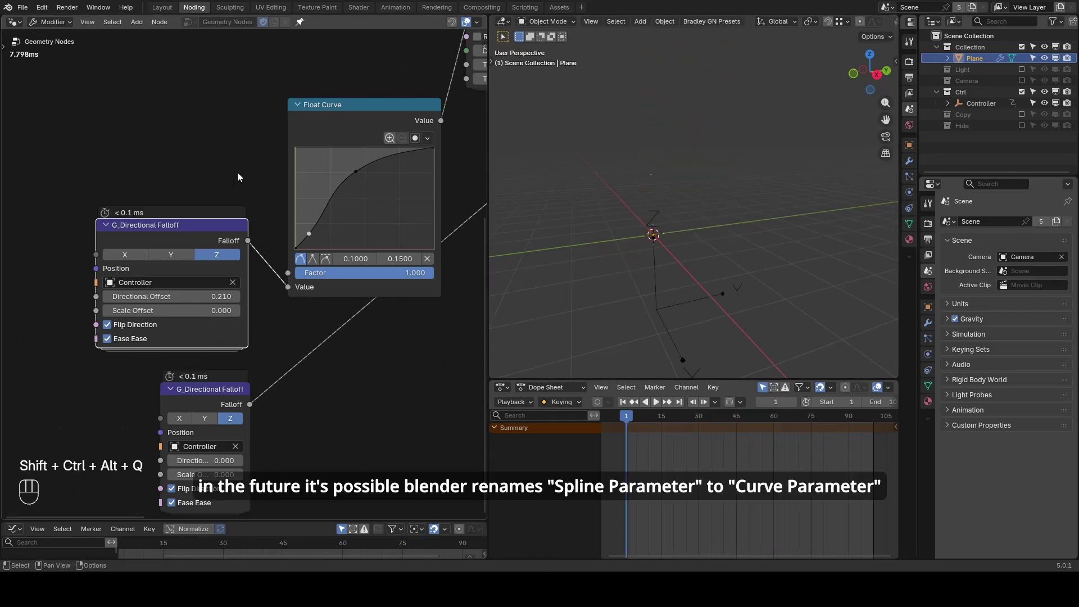
Step: Add a Spline Parameter node to the leaf-instancing tree
{"action": "left_click", "coordinate": [259, 113]}
{"action": "left_click", "coordinate": [237, 299]}
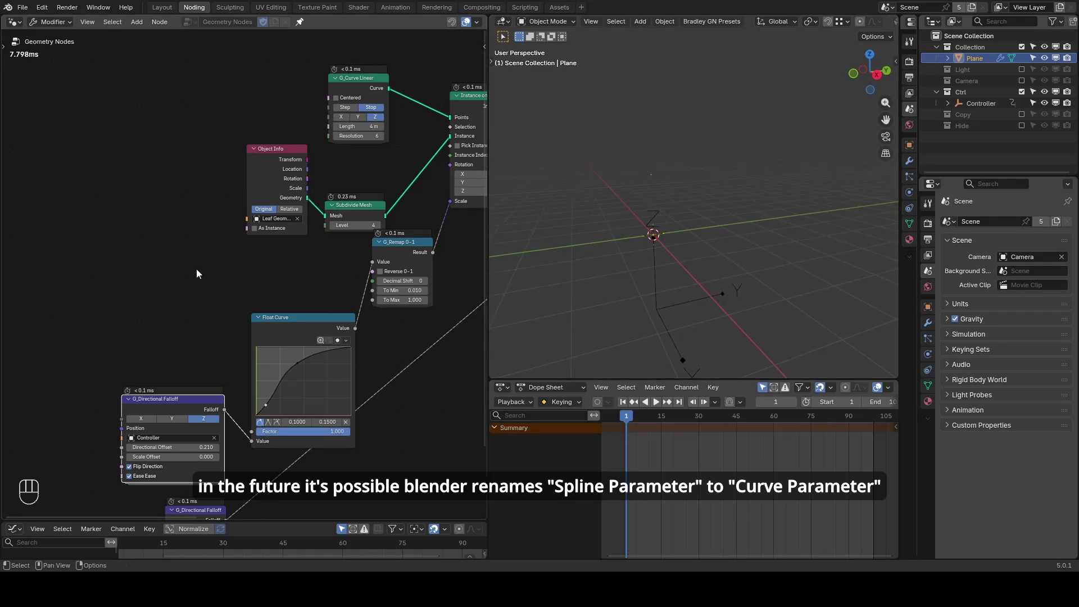
{"action": "key", "text": "ctrl+a"}
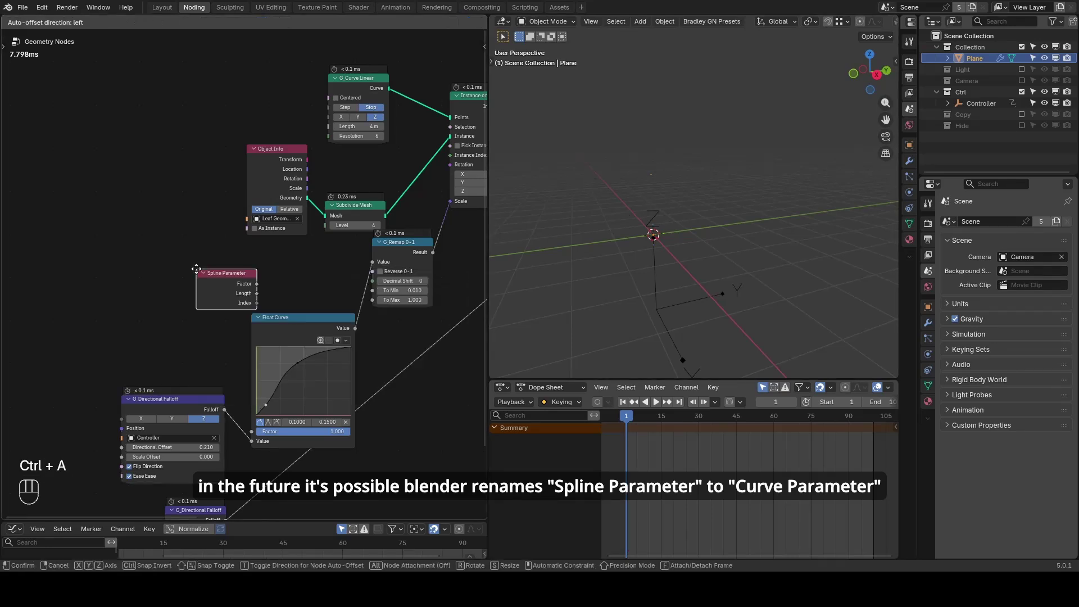
{"action": "double_click", "coordinate": [185, 257]}
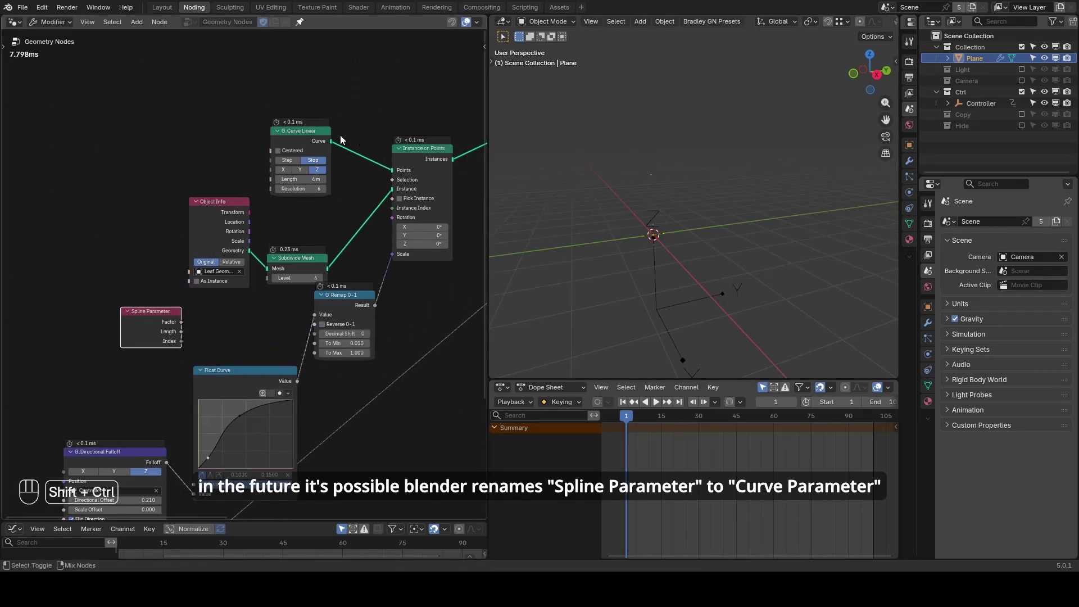
Step: Preview the bare curve with a Viewer node and connect Factor to G_Remap To Max
{"action": "left_click", "coordinate": [331, 138]}
{"action": "left_click", "coordinate": [181, 314]}
{"action": "key", "text": "d"}
{"action": "key", "text": "d"}
{"action": "key", "text": "d"}
{"action": "left_click", "coordinate": [563, 244]}
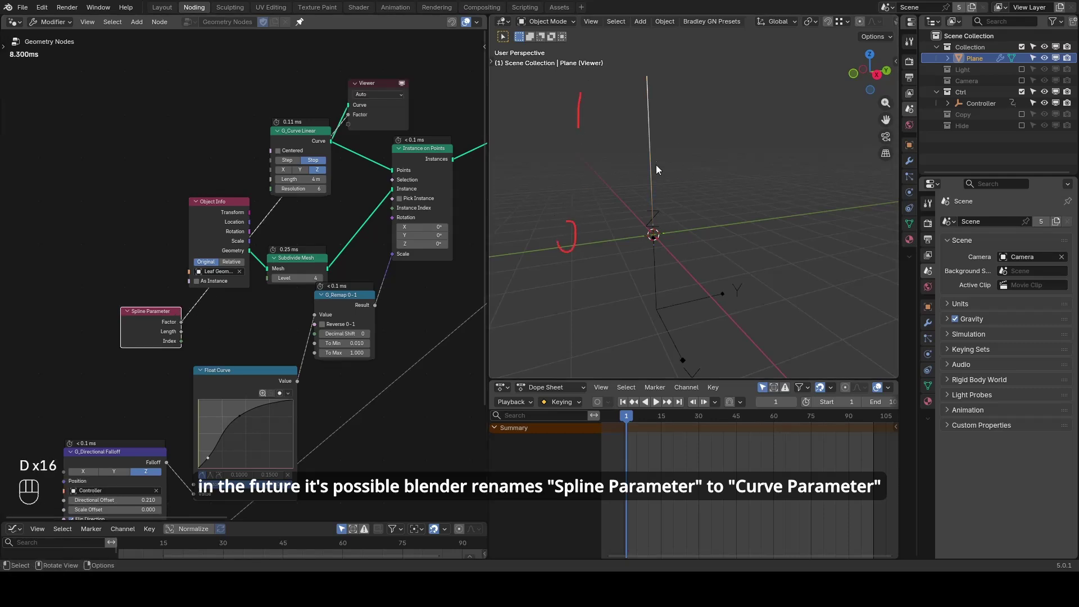
{"action": "key", "text": "d"}
{"action": "left_click", "coordinate": [301, 359]}
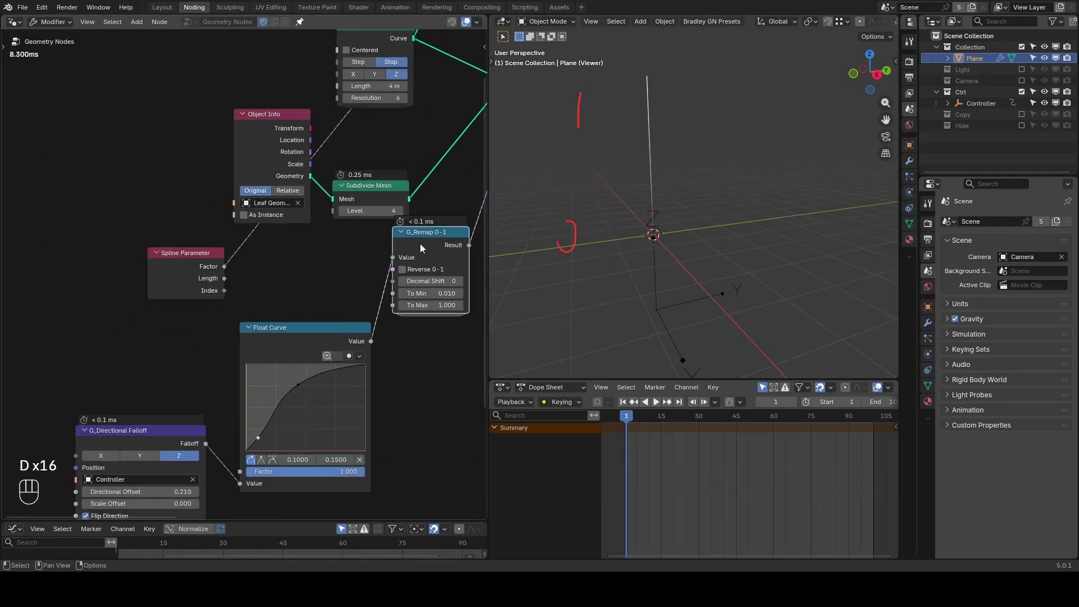
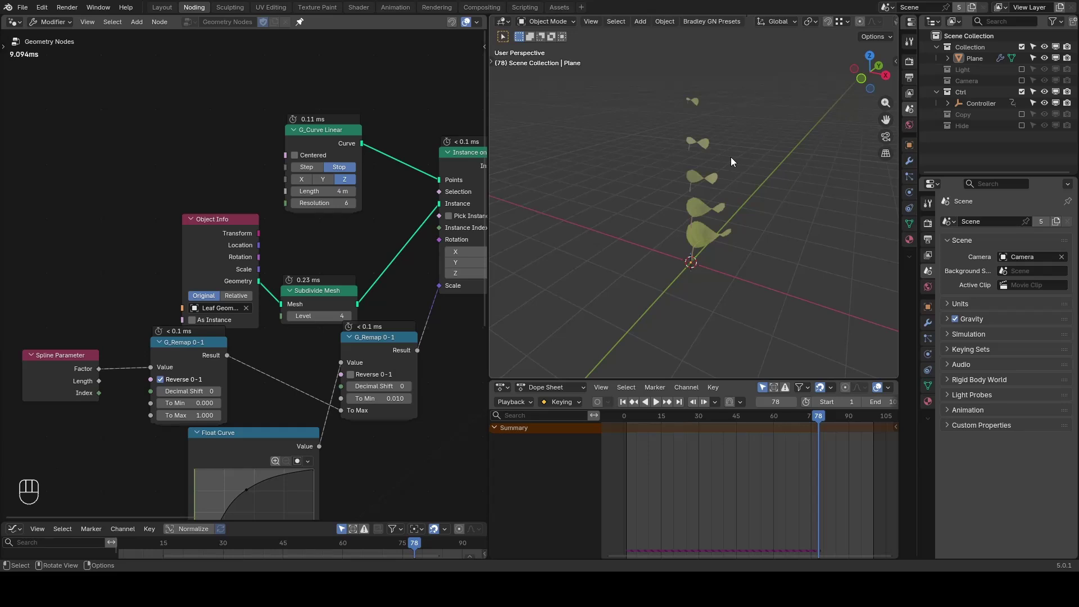
Step: Drop a Set Position node between G_Curve Linear and Instance on Points and raise curve resolution to 47
{"action": "left_click", "coordinate": [382, 126]}
{"action": "middle_click", "coordinate": [239, 235]}
{"action": "middle_click", "coordinate": [249, 166]}
{"action": "left_click_drag", "start_coordinate": [289, 199], "coordinate": [237, 195]}
{"action": "left_click", "coordinate": [247, 189]}
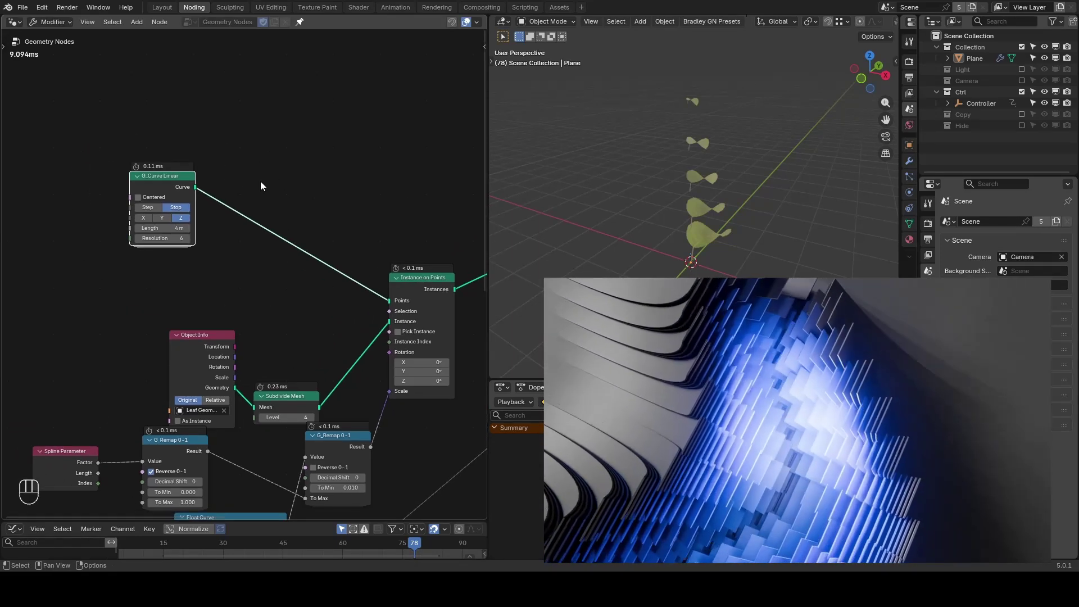
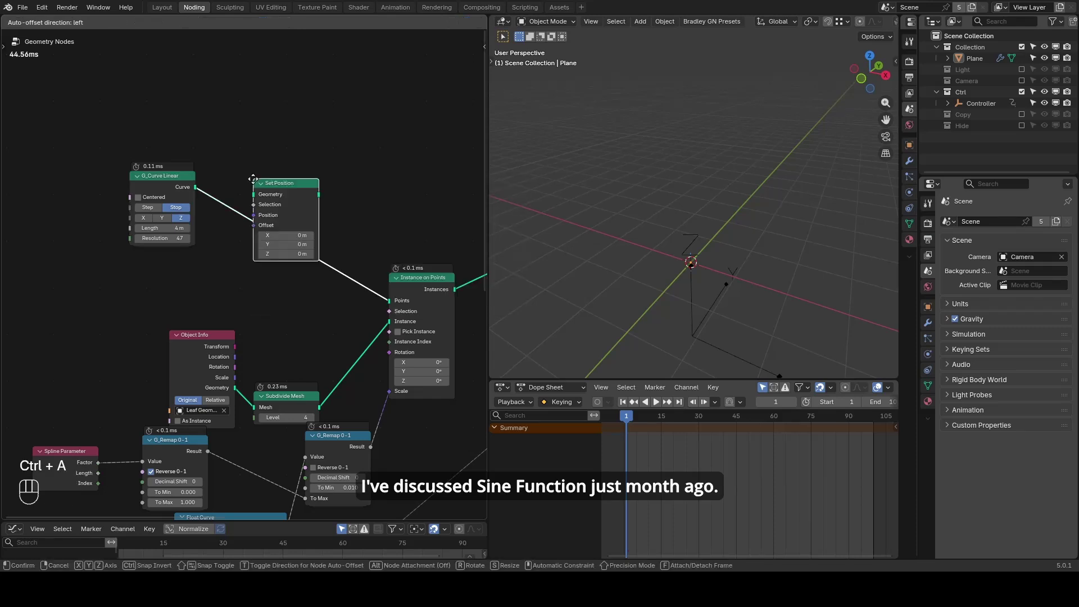
Step: Add G_Sin Function into Combine XYZ X and feed the vector to Set Position Offset
{"action": "key", "text": "ctrl+a"}
{"action": "left_click", "coordinate": [201, 453]}
{"action": "left_click", "coordinate": [242, 265]}
{"action": "left_click_drag", "start_coordinate": [195, 286], "coordinate": [219, 296]}
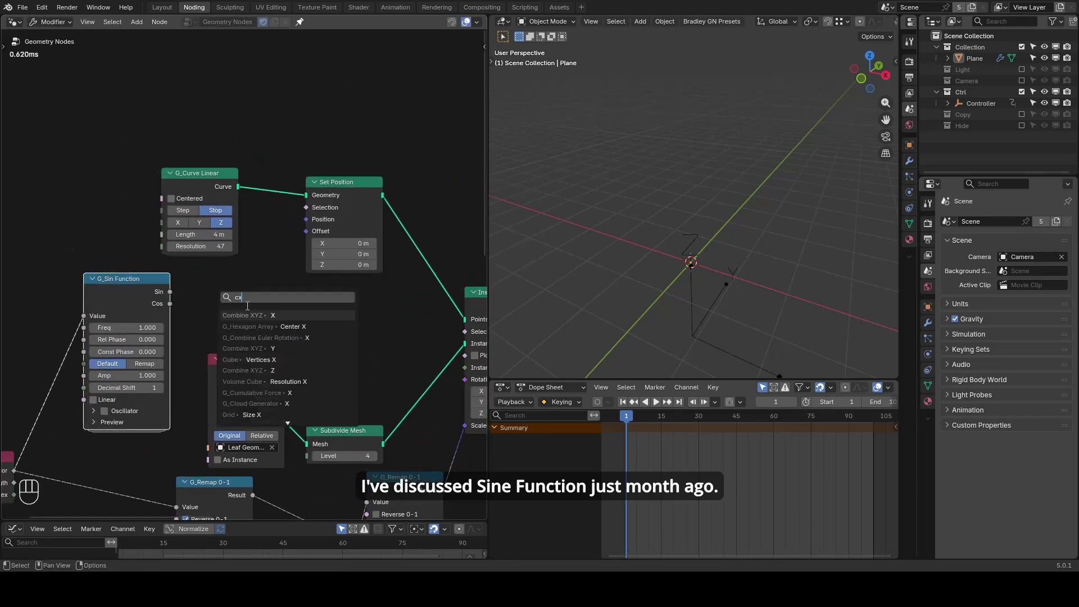
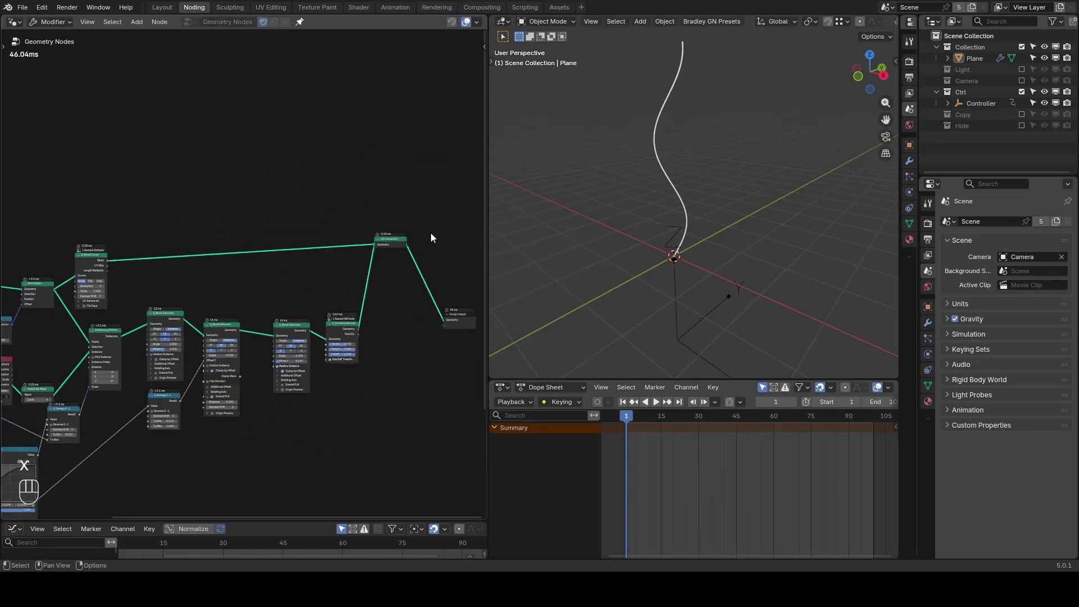
Step: Add a Resample Curve node before Instance on Points
{"action": "key", "text": "x"}
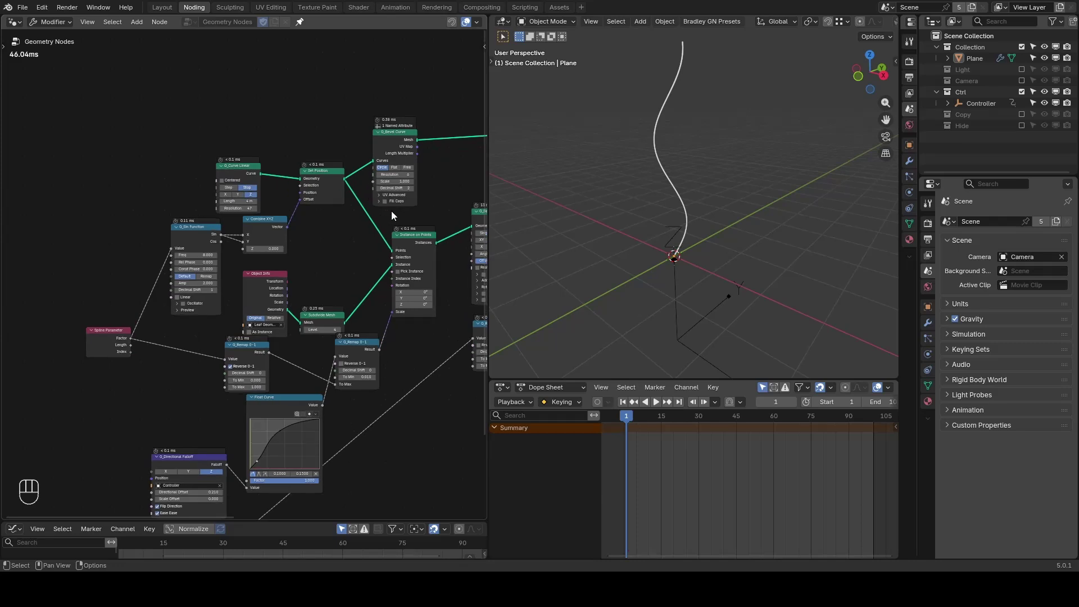
{"action": "key", "text": "space"}
{"action": "left_click", "coordinate": [697, 169]}
{"action": "left_click", "coordinate": [343, 223]}
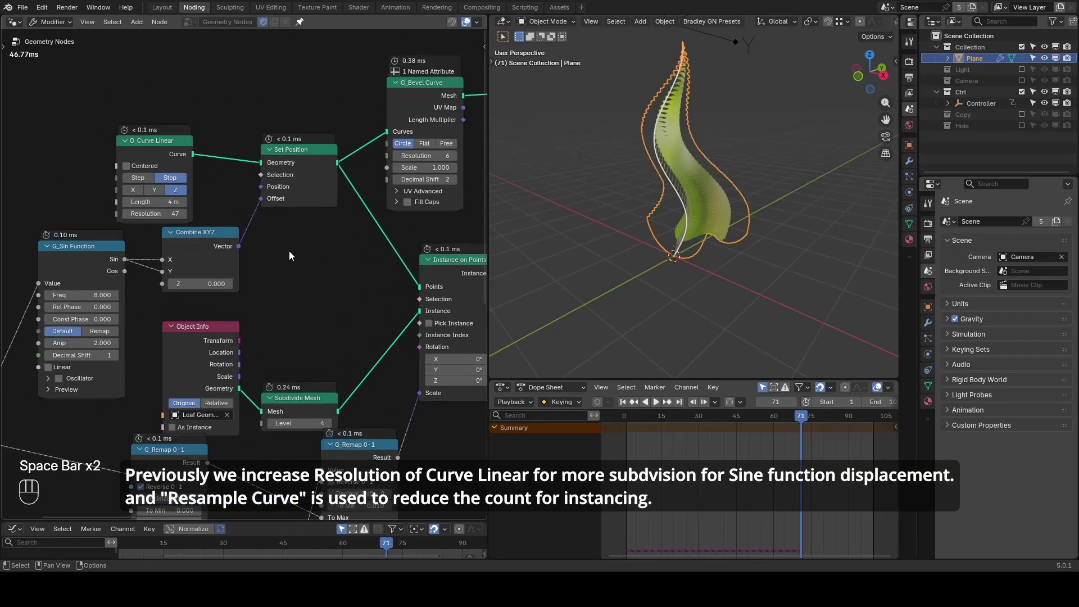
{"action": "left_click", "coordinate": [364, 254]}
{"action": "key", "text": "ctrl+a"}
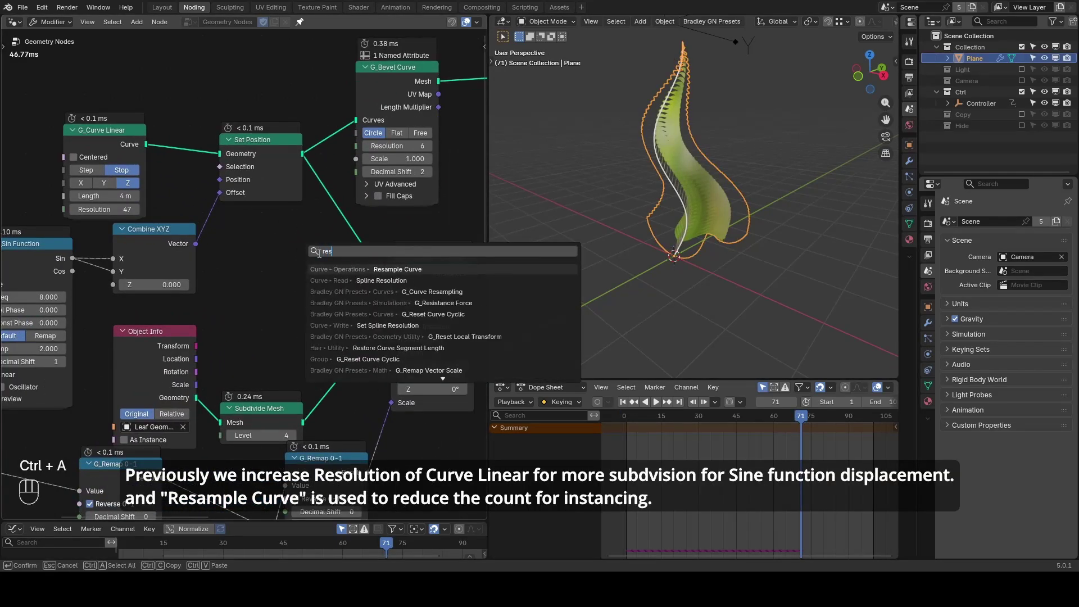
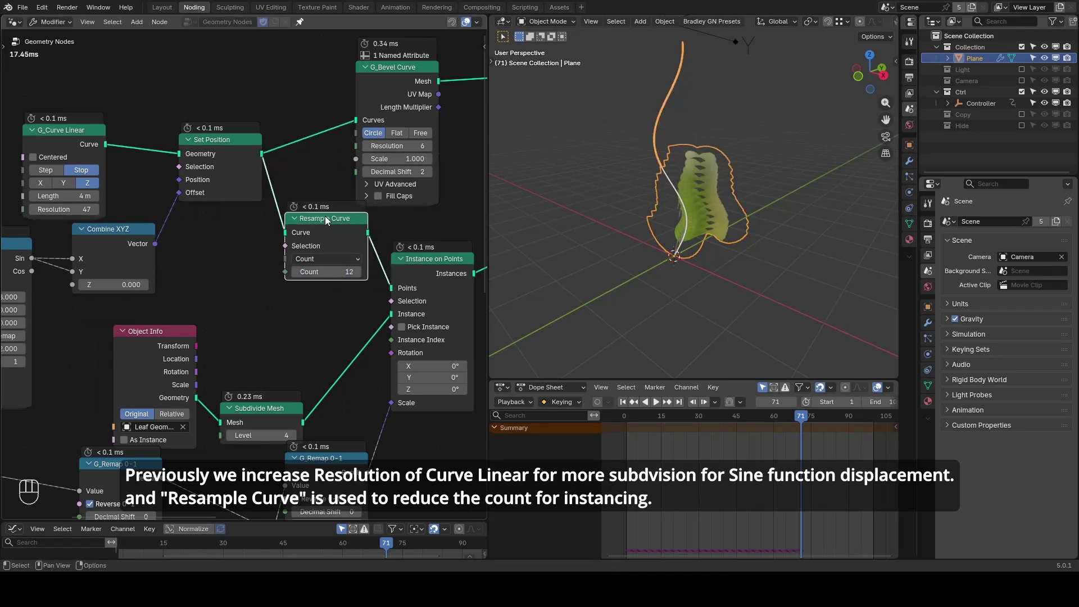
Step: Set Resample to Count 12, play back, and add Subdivide Mesh and align-rotation nodes
{"action": "key", "text": "shift+space"}
{"action": "left_click", "coordinate": [754, 143]}
{"action": "left_click", "coordinate": [751, 208]}
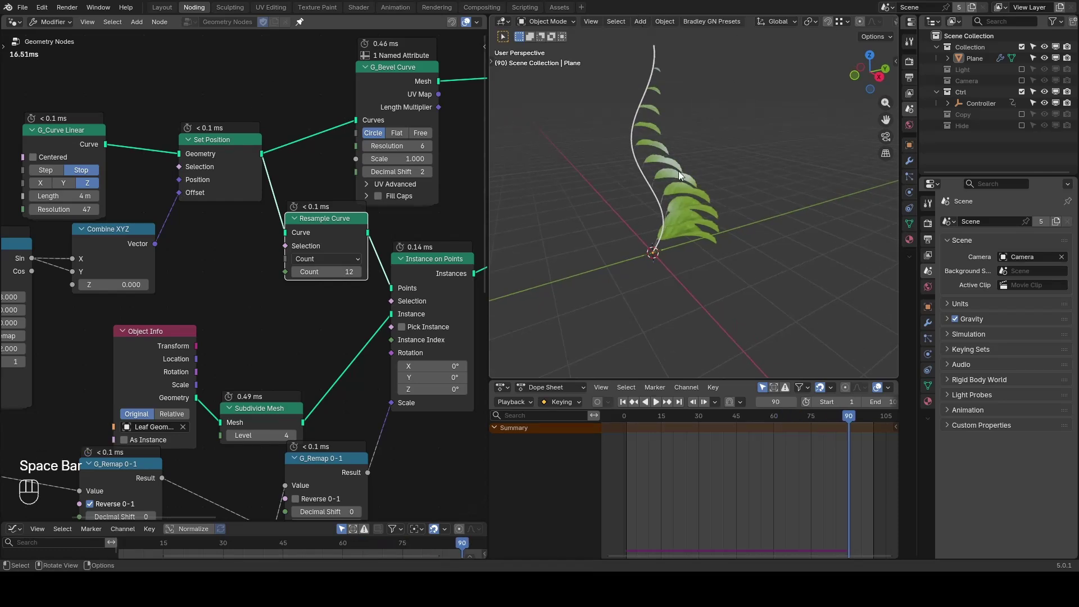
{"action": "left_click", "coordinate": [397, 247]}
{"action": "key", "text": "g"}
{"action": "left_click", "coordinate": [270, 336]}
{"action": "key", "text": "ctrl+a"}
{"action": "left_click_drag", "start_coordinate": [365, 235], "coordinate": [404, 228]}
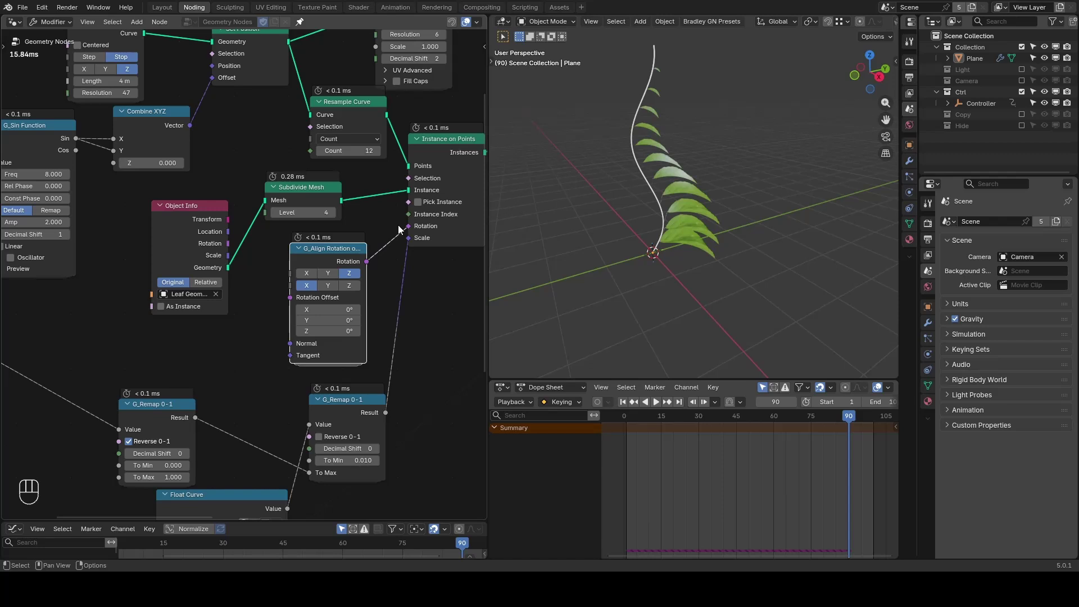
Step: Add G_Float Range and G_Combine Euler into the leaf rotation offset for stepped angles
{"action": "key", "text": "shift+space"}
{"action": "left_click", "coordinate": [209, 300]}
{"action": "left_click", "coordinate": [224, 187]}
{"action": "left_click", "coordinate": [211, 390]}
{"action": "key", "text": "ctrl+a"}
{"action": "left_click_drag", "start_coordinate": [251, 285], "coordinate": [194, 311]}
{"action": "key", "text": "ctrl+a"}
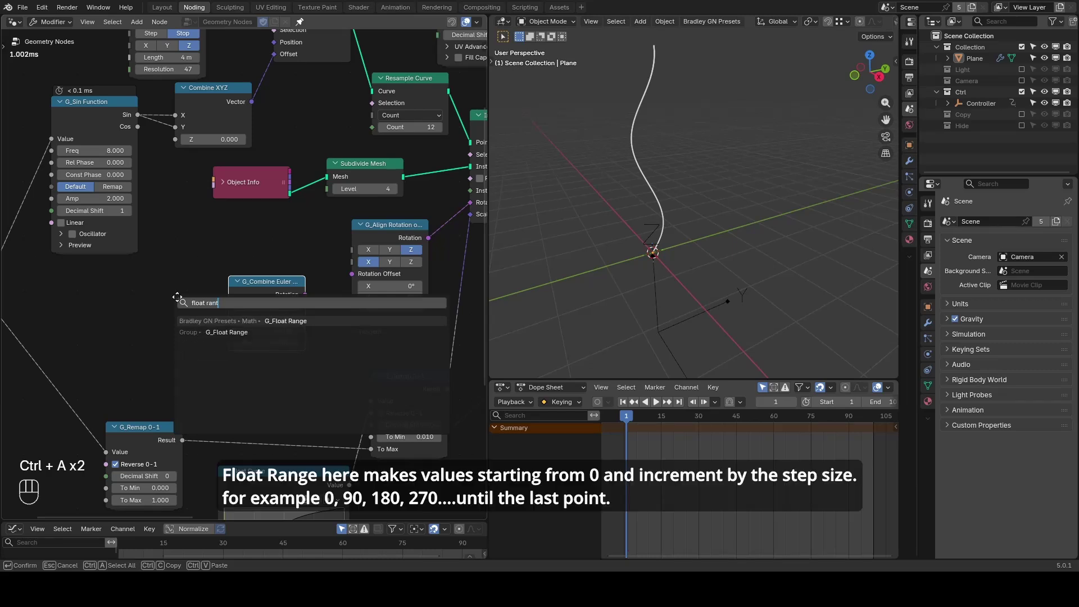
{"action": "left_click_drag", "start_coordinate": [132, 300], "coordinate": [228, 350]}
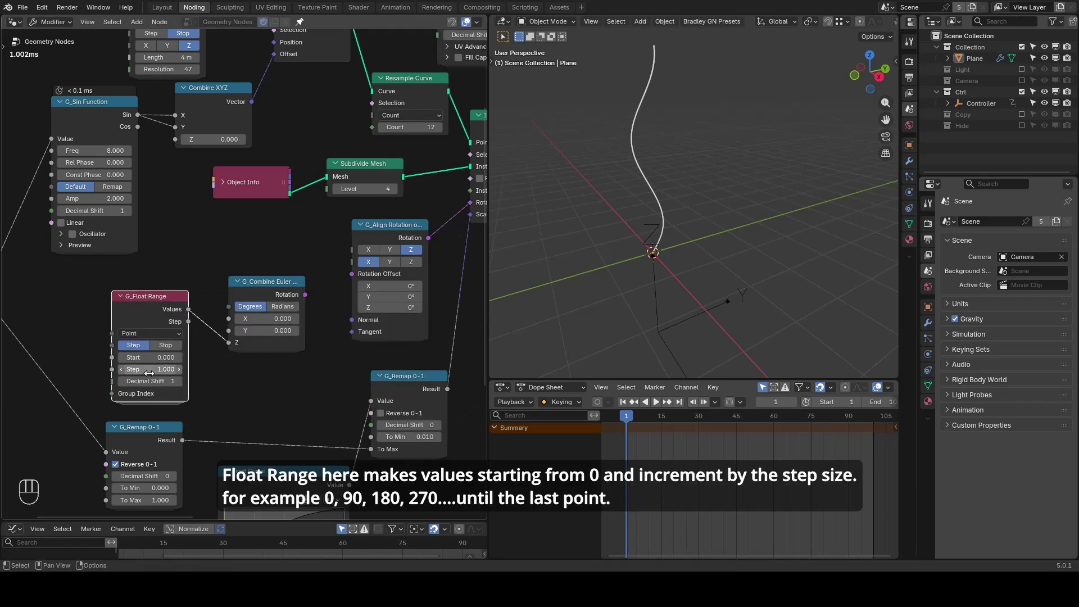
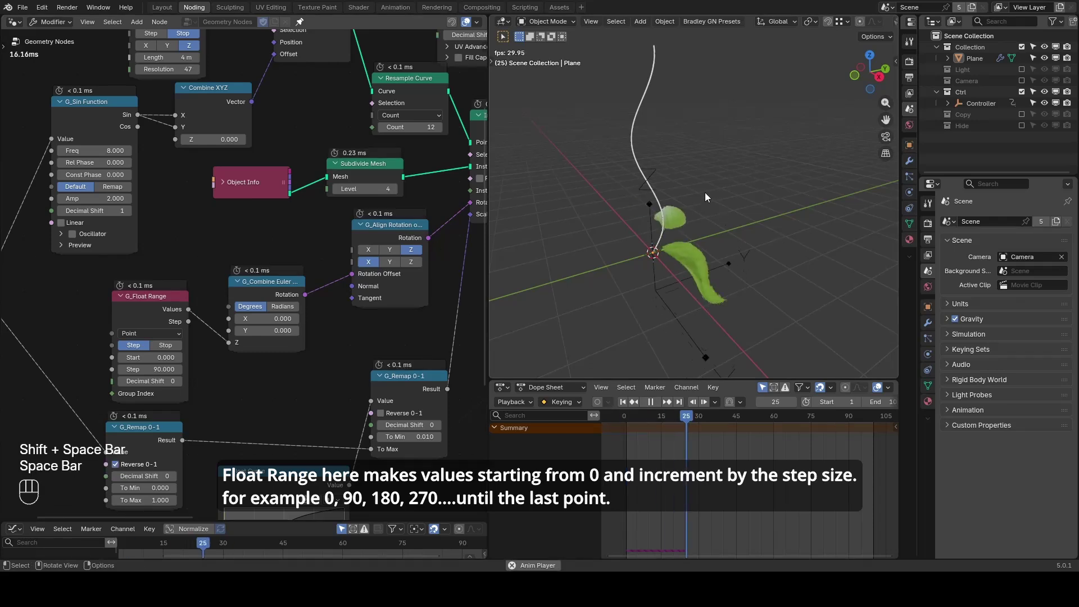
Step: Raise Resample Count to 24 and Subdivide level to 4, then play back the leafed vine
{"action": "left_click_drag", "start_coordinate": [734, 185], "coordinate": [743, 200]}
{"action": "key", "text": "space"}
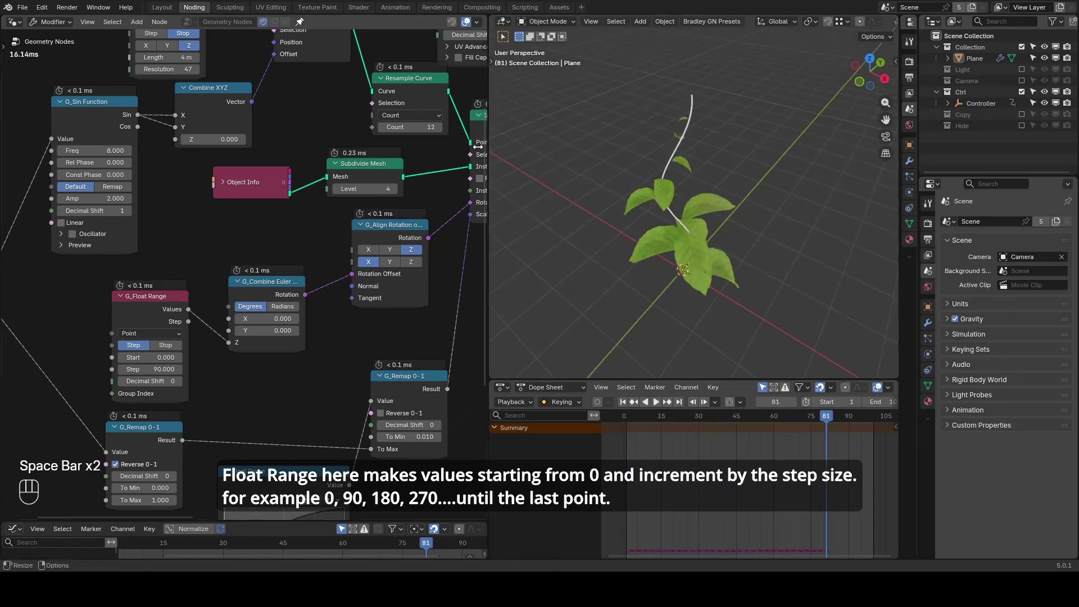
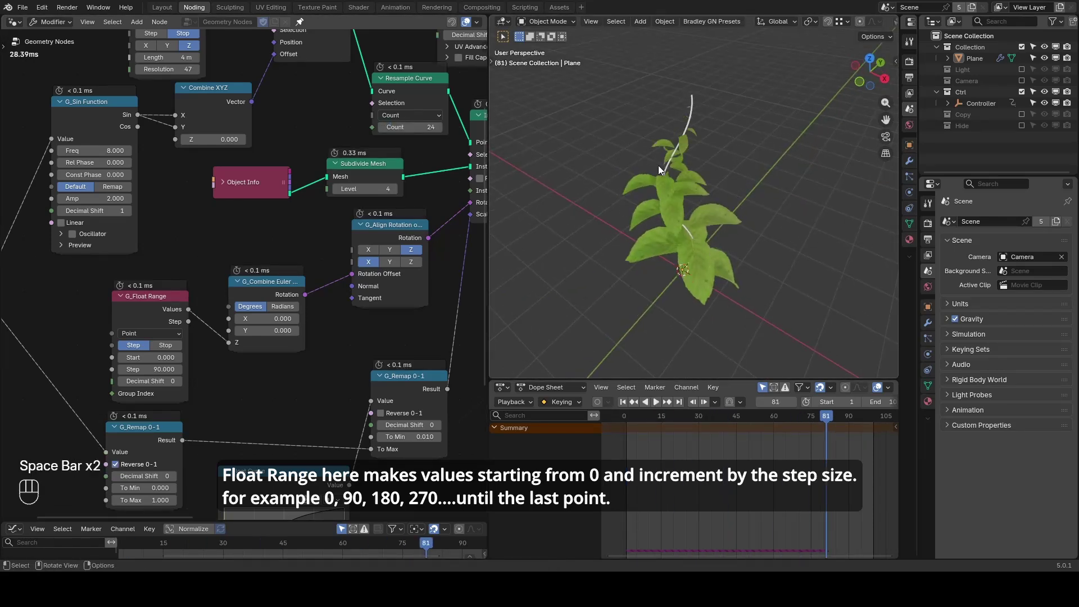
{"action": "left_click_drag", "start_coordinate": [721, 219], "coordinate": [704, 210]}
{"action": "key", "text": "shift+space"}
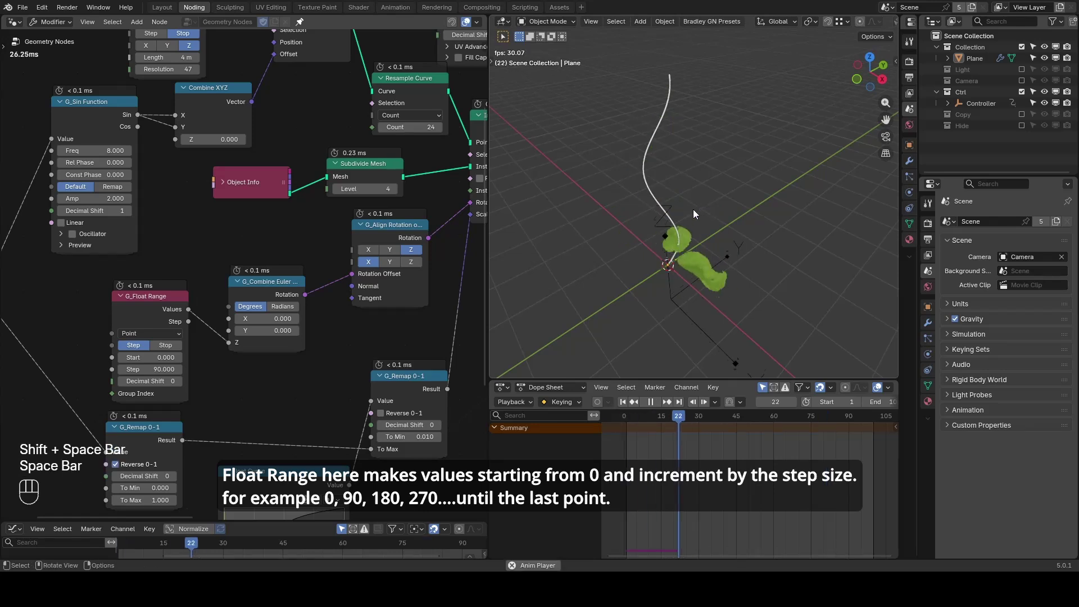
{"action": "left_click", "coordinate": [717, 226]}
{"action": "key", "text": "space"}
{"action": "left_click_drag", "start_coordinate": [726, 218], "coordinate": [714, 193]}
{"action": "left_click", "coordinate": [694, 196]}
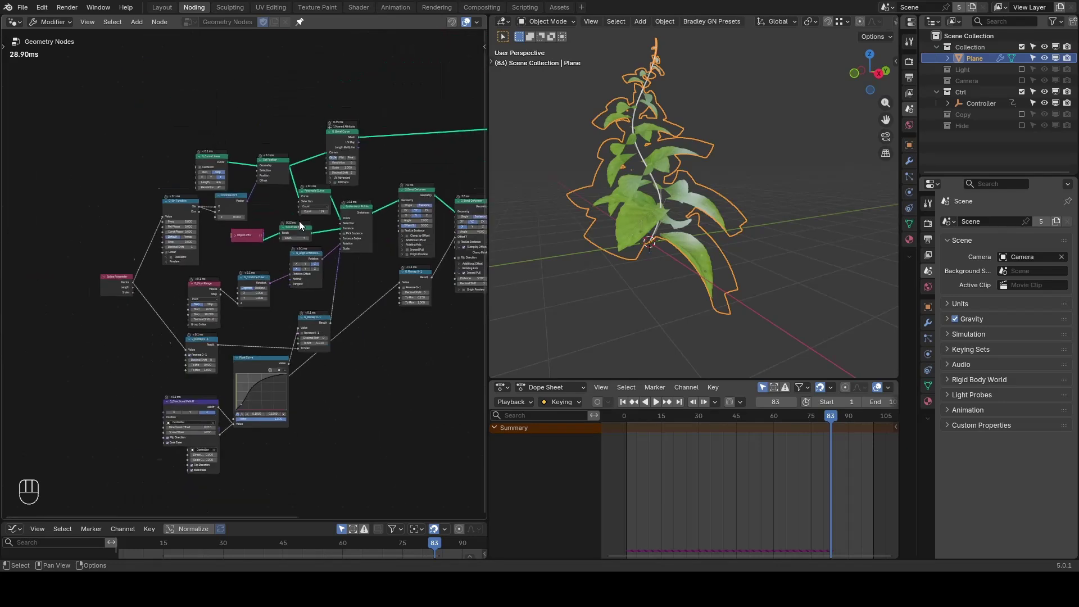
{"action": "left_click", "coordinate": [335, 294]}
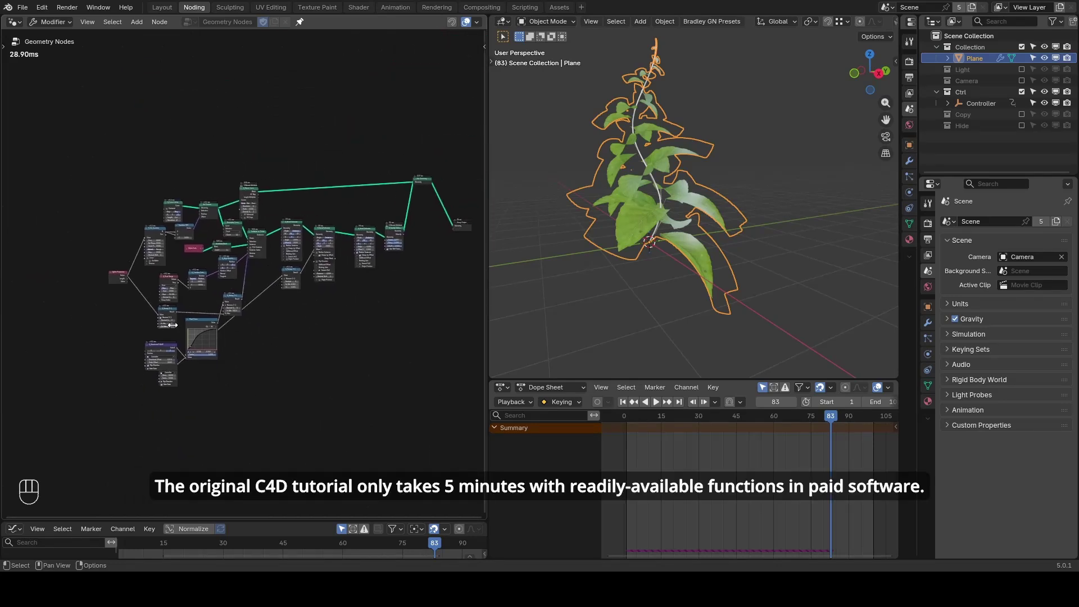
{"action": "left_click", "coordinate": [194, 322]}
{"action": "left_click", "coordinate": [302, 310]}
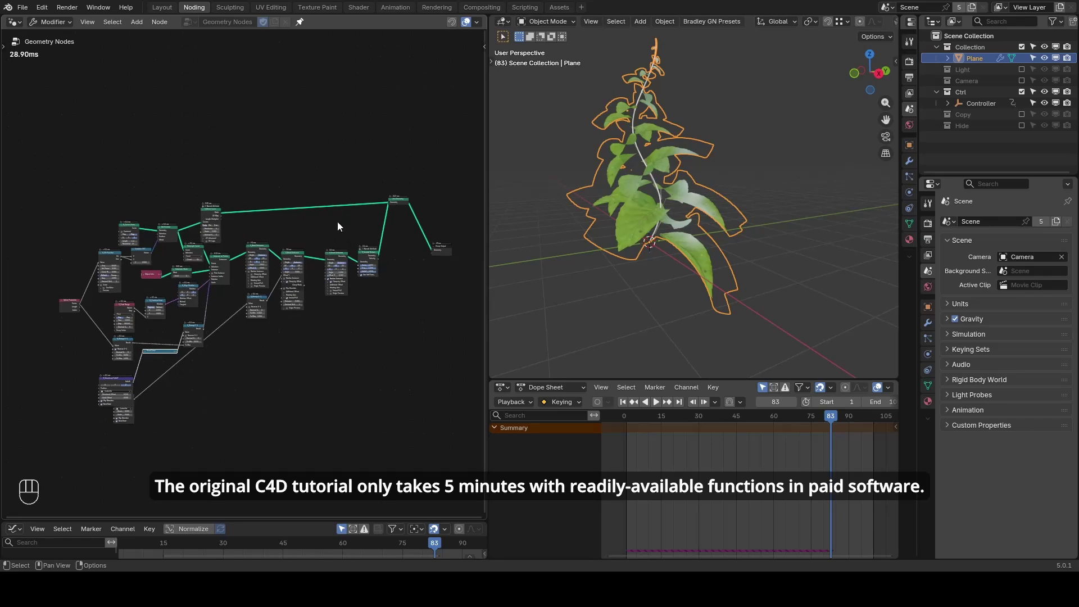
{"action": "left_click", "coordinate": [361, 228]}
{"action": "left_click", "coordinate": [182, 226]}
{"action": "left_click", "coordinate": [242, 214]}
{"action": "left_click", "coordinate": [328, 210]}
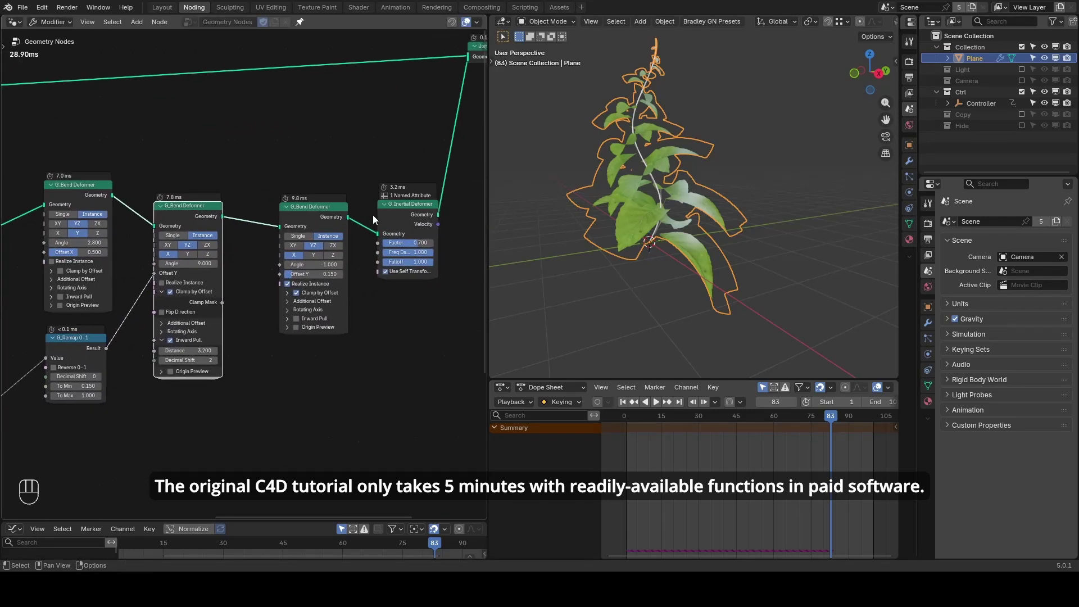
{"action": "left_click", "coordinate": [406, 216]}
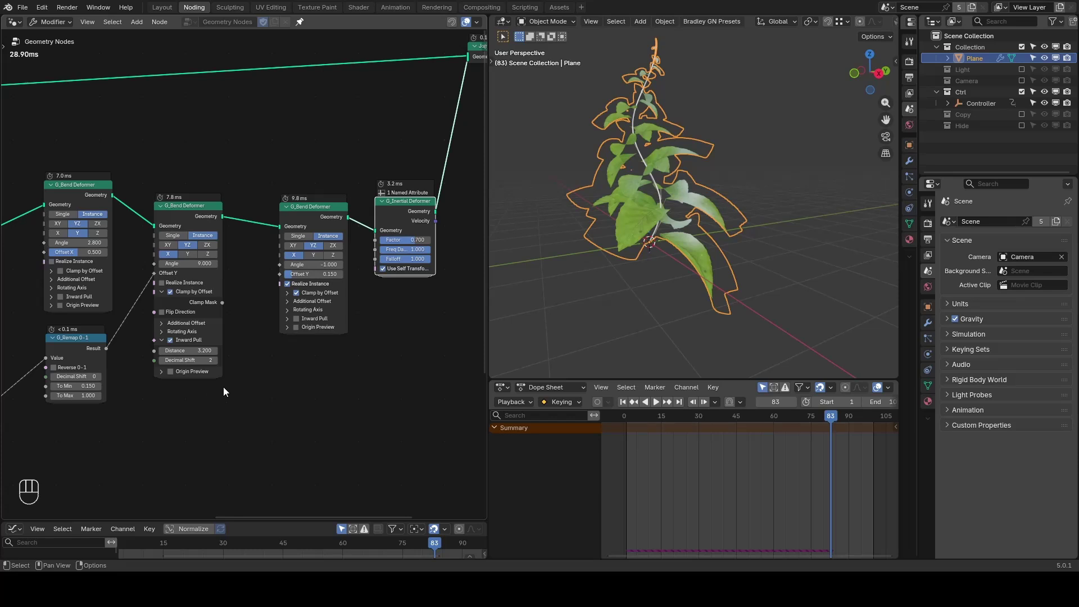
{"action": "left_click", "coordinate": [219, 366]}
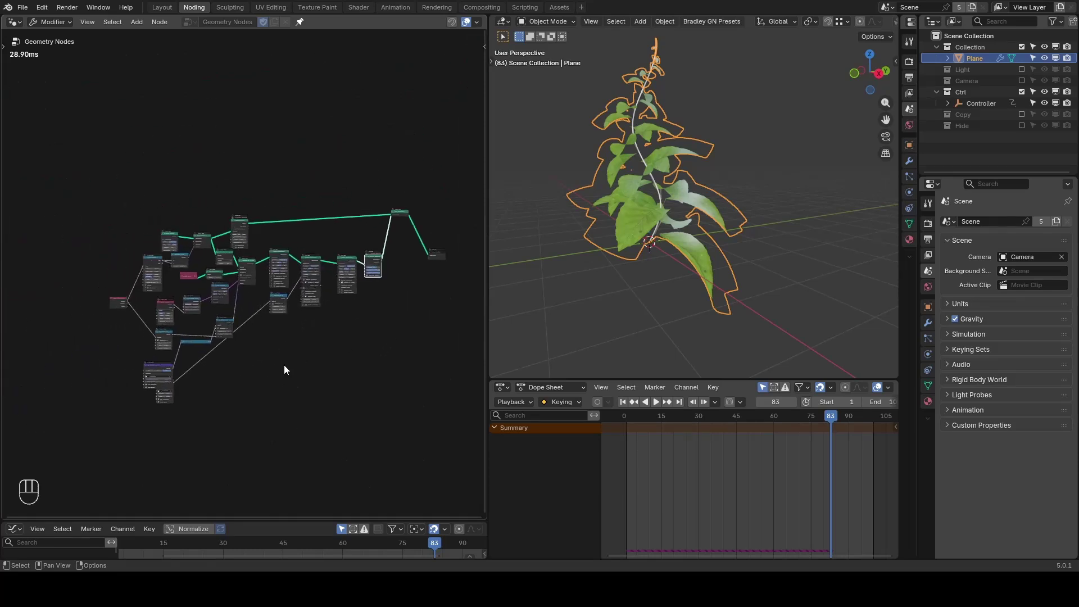